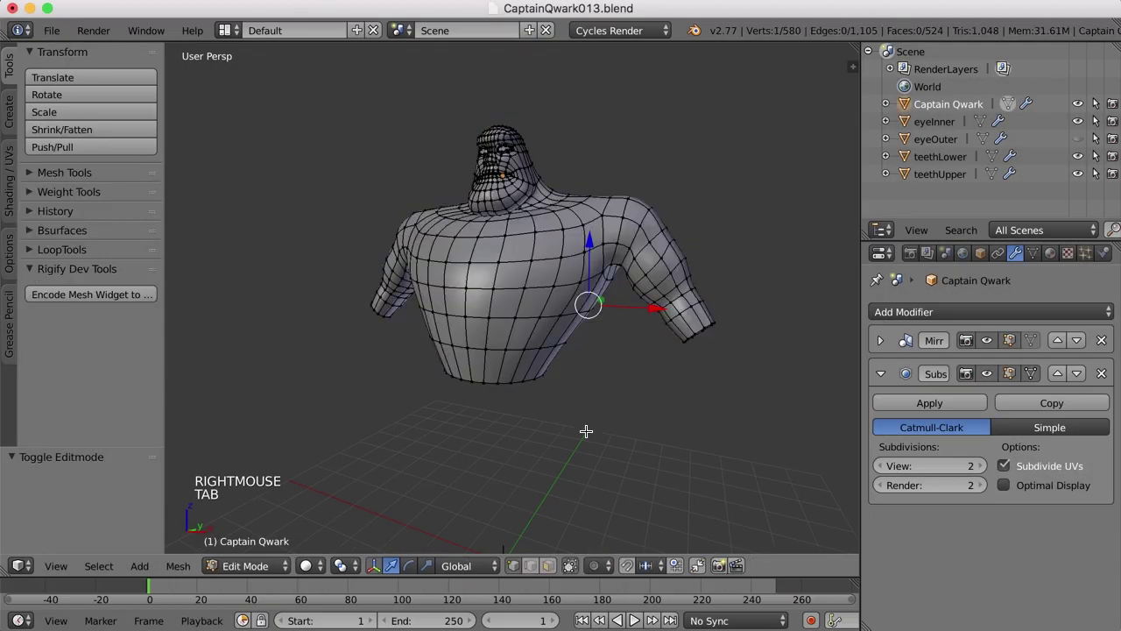
Select the torso's bottom edge loop and switch to the Character reference layout.
{"action": "middle_click", "coordinate": [607, 427]}
{"action": "scroll", "scroll_direction": "up", "scroll_amount": 3}
{"action": "key", "text": "ctrl+Tab"}
{"action": "right_click", "coordinate": [523, 333]}
{"action": "scroll", "scroll_direction": "down", "scroll_amount": 3}
{"action": "left_click", "coordinate": [231, 35]}
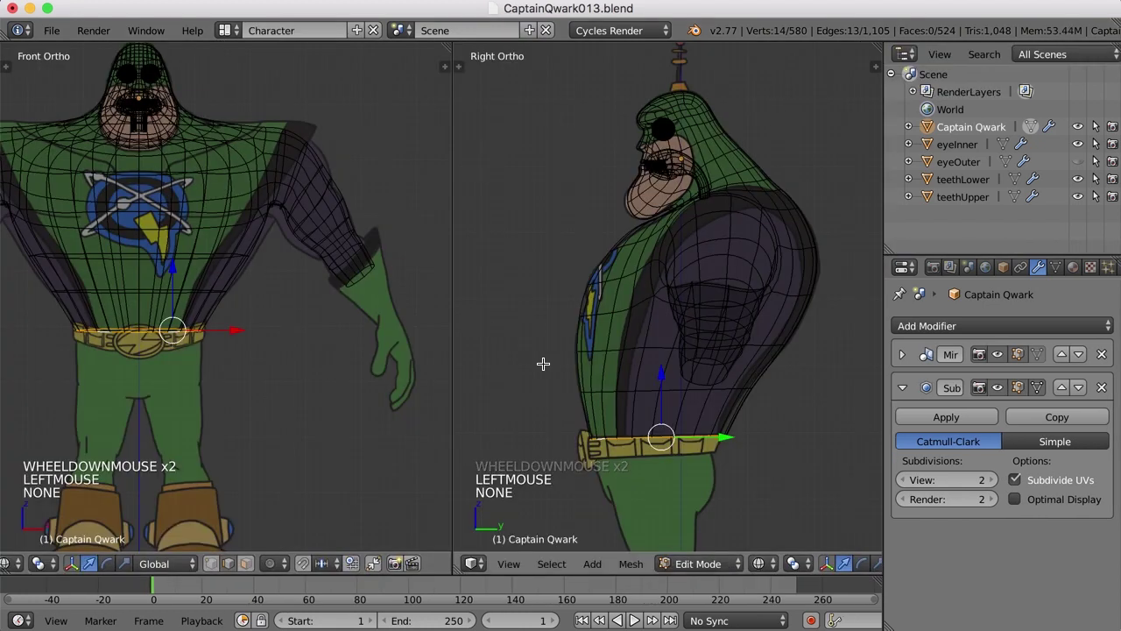
Frame the front and side views on the belt area of the reference.
{"action": "middle_click", "coordinate": [739, 460]}
{"action": "scroll", "scroll_direction": "down", "scroll_amount": 3}
{"action": "middle_click", "coordinate": [435, 365]}
{"action": "middle_click", "coordinate": [154, 384]}
{"action": "scroll", "scroll_direction": "up", "scroll_amount": 3}
{"action": "middle_click", "coordinate": [271, 330]}
{"action": "scroll", "scroll_direction": "up", "scroll_amount": 3}
{"action": "middle_click", "coordinate": [768, 300]}
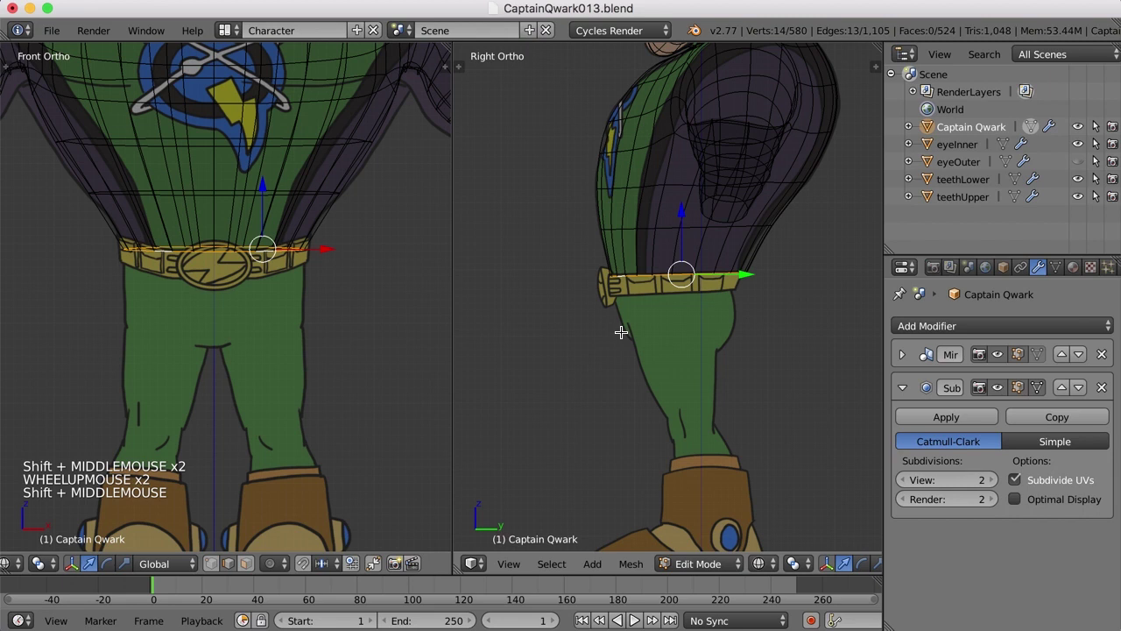
{"action": "scroll", "scroll_direction": "up", "scroll_amount": 3}
{"action": "middle_click", "coordinate": [752, 310]}
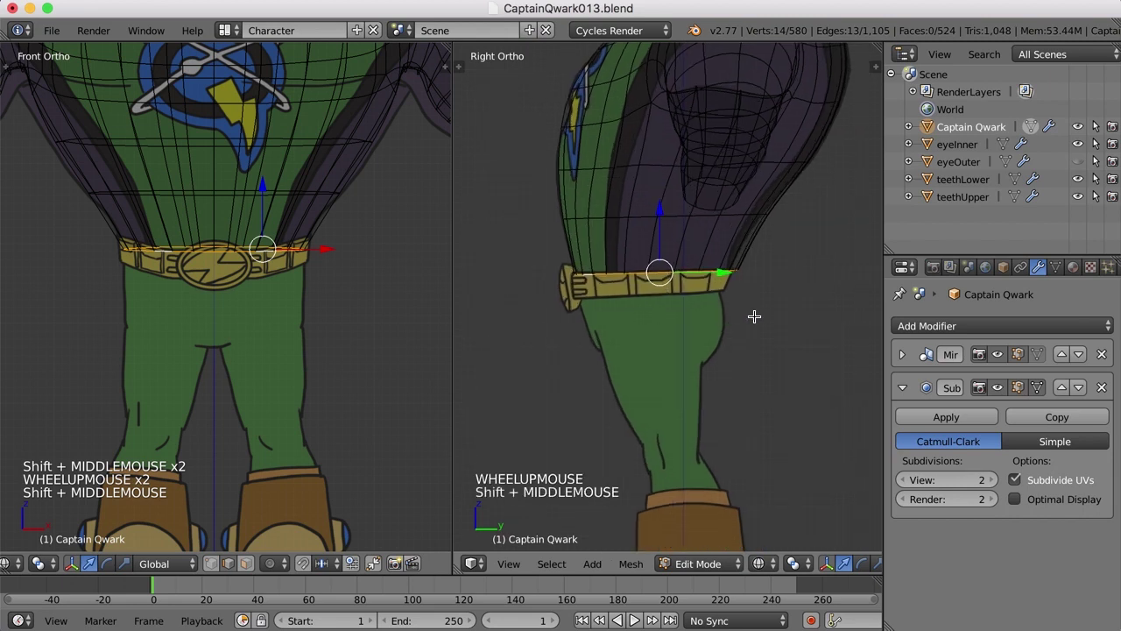
{"action": "scroll", "scroll_direction": "up", "scroll_amount": 3}
Scale the bottom waist loop to sit on the belt line.
{"action": "key", "text": "s"}
{"action": "key", "text": "s"}
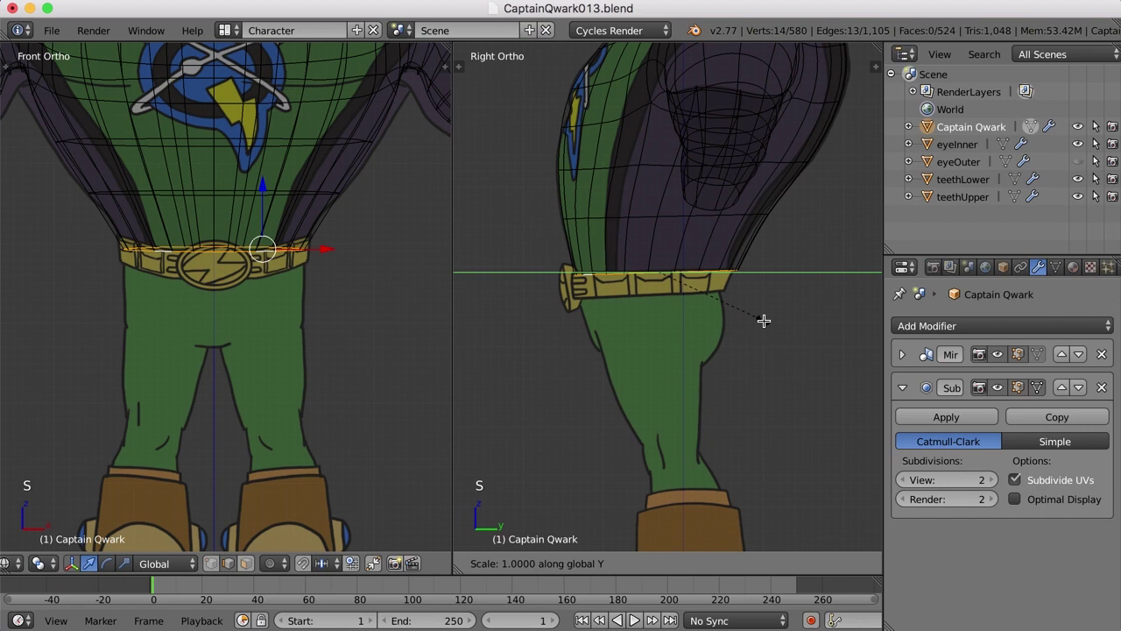
{"action": "left_click", "coordinate": [755, 317]}
{"action": "double_click", "coordinate": [723, 271]}
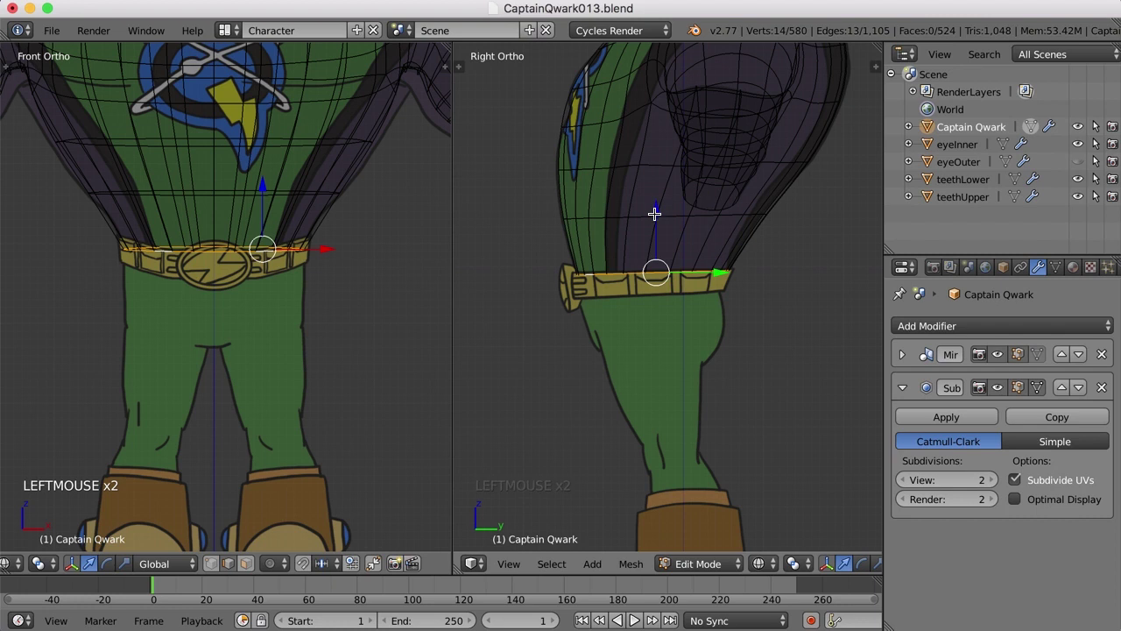
Scale the edge loop above the belt to follow the waist outline.
{"action": "right_click", "coordinate": [648, 213]}
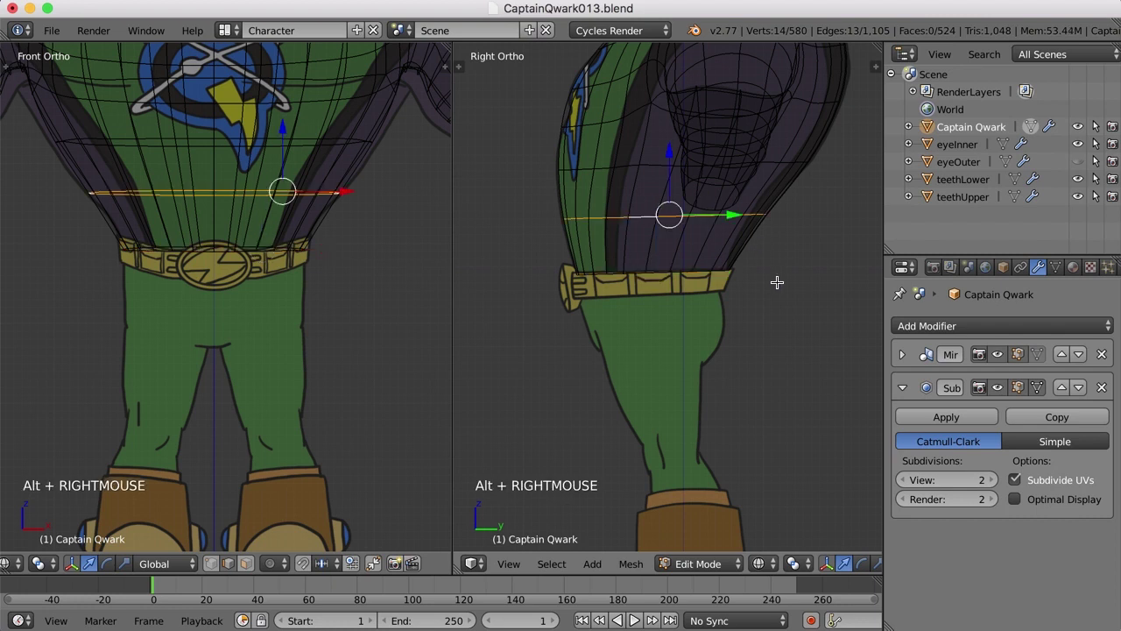
{"action": "key", "text": "s"}
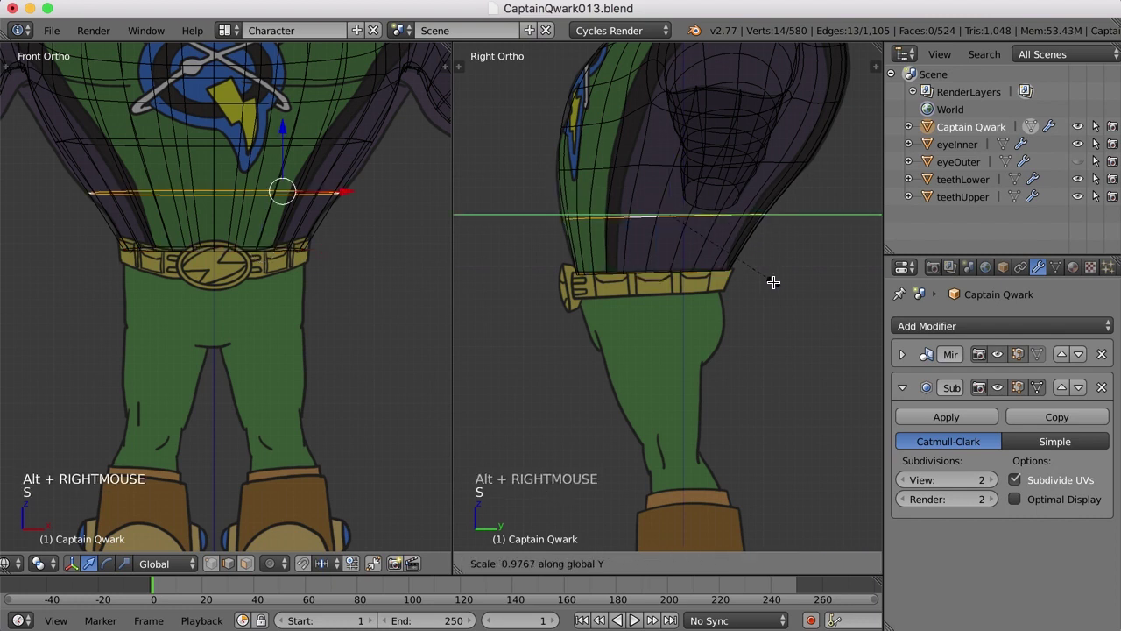
{"action": "left_click", "coordinate": [772, 277]}
{"action": "left_click", "coordinate": [731, 211]}
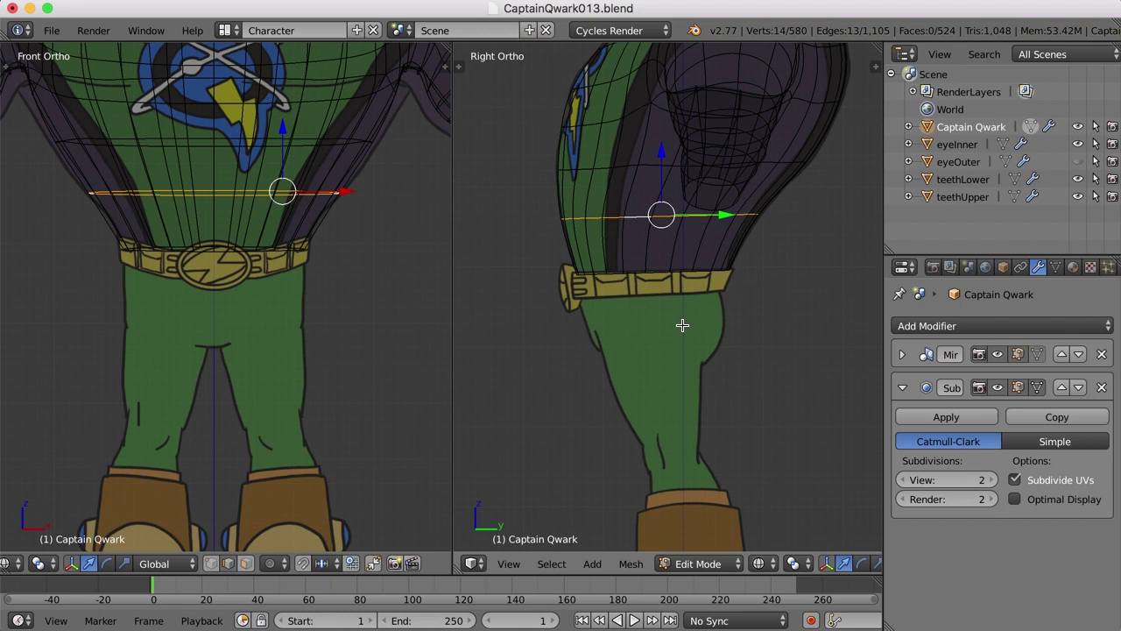
Extrude a new ring from the belt loop and set its height along the belt.
{"action": "right_click", "coordinate": [632, 270]}
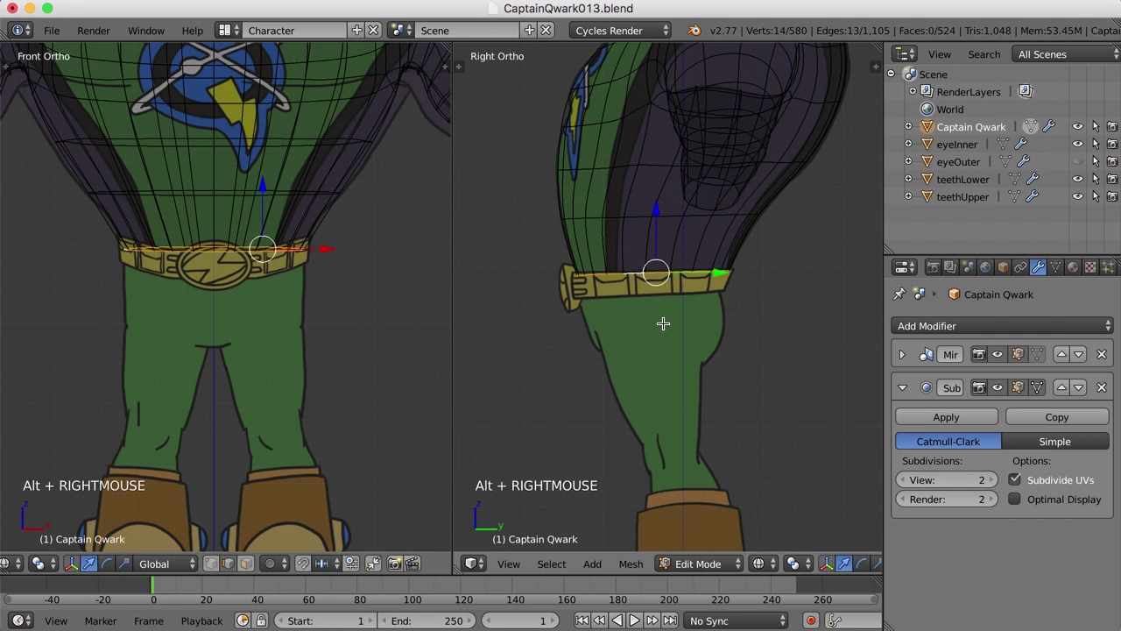
{"action": "middle_click", "coordinate": [653, 342]}
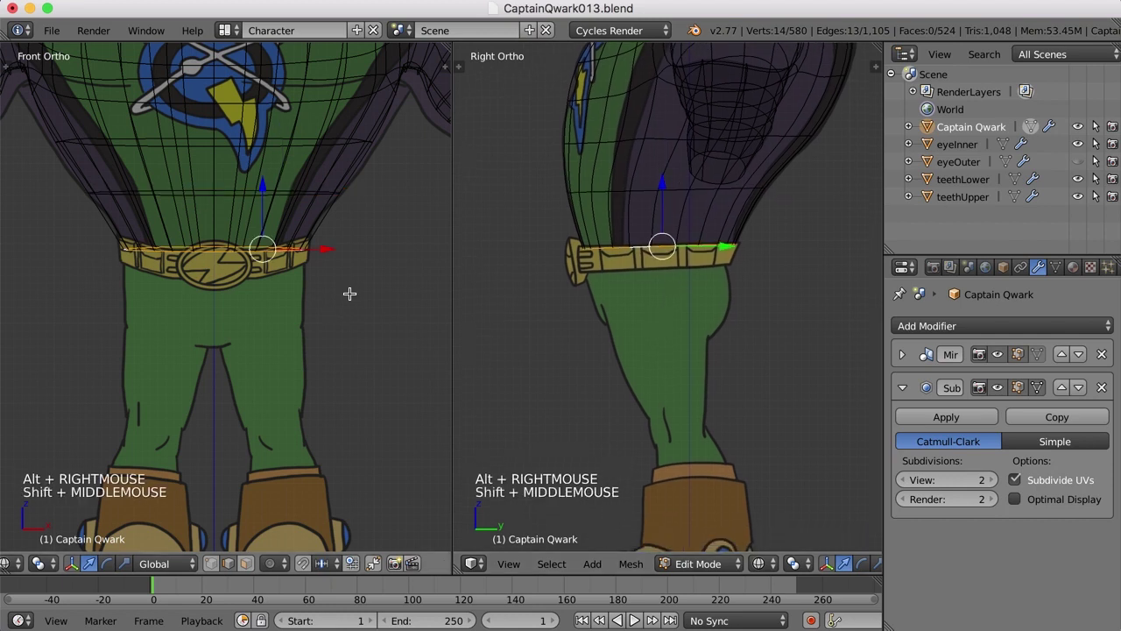
{"action": "key", "text": "e"}
{"action": "left_click", "coordinate": [334, 278]}
{"action": "left_click", "coordinate": [265, 181]}
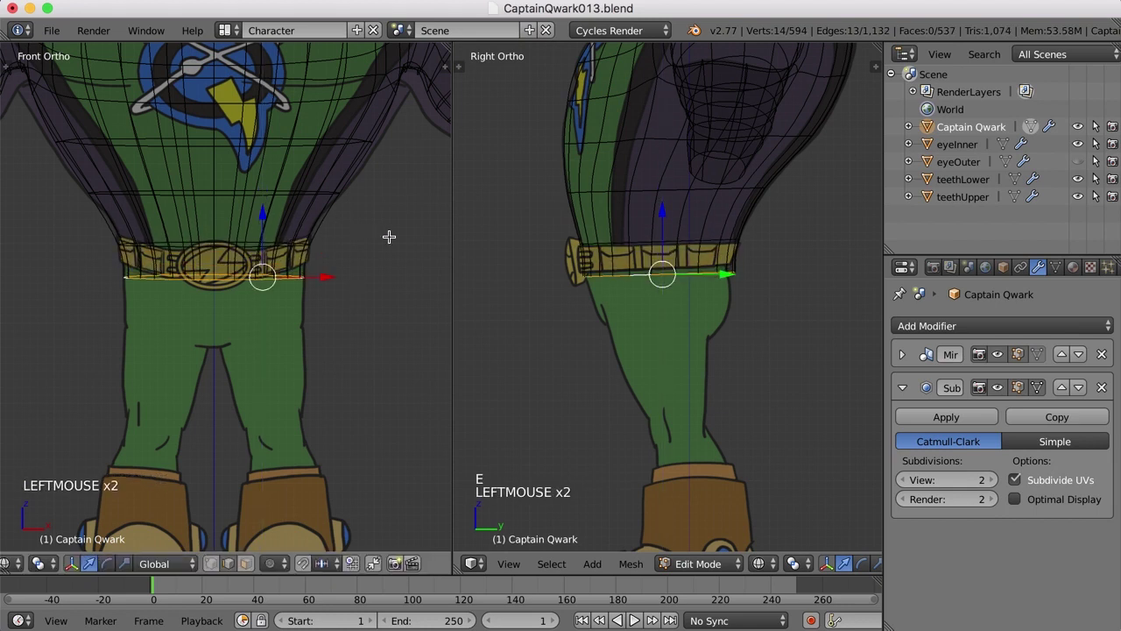
{"action": "key", "text": "s"}
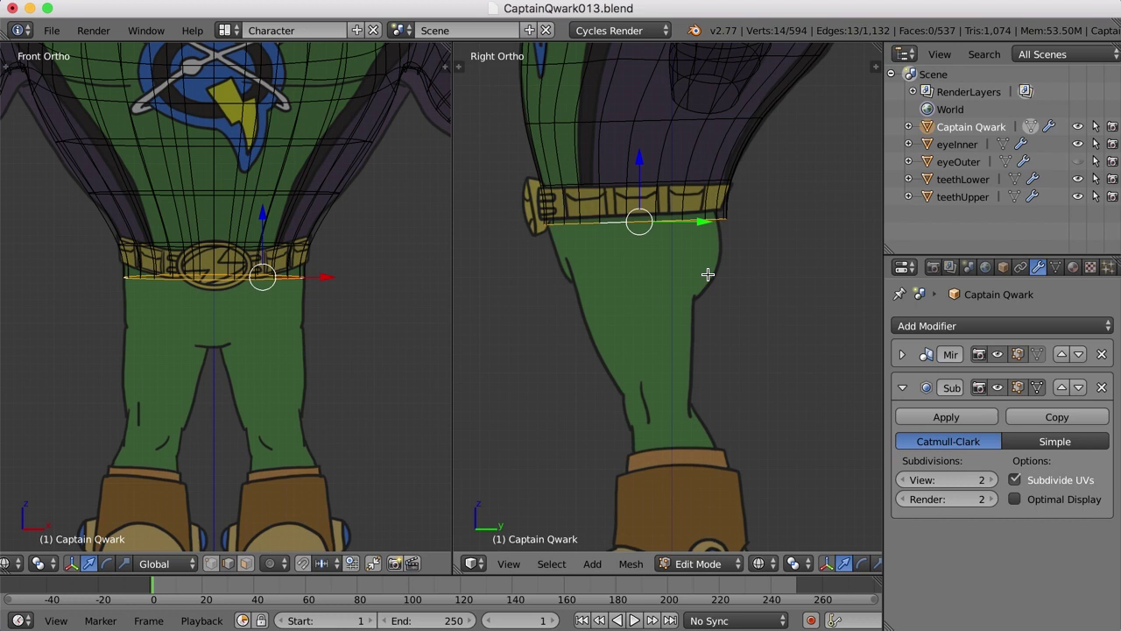
{"action": "key", "text": "r"}
{"action": "left_click", "coordinate": [704, 270]}
{"action": "key", "text": "g"}
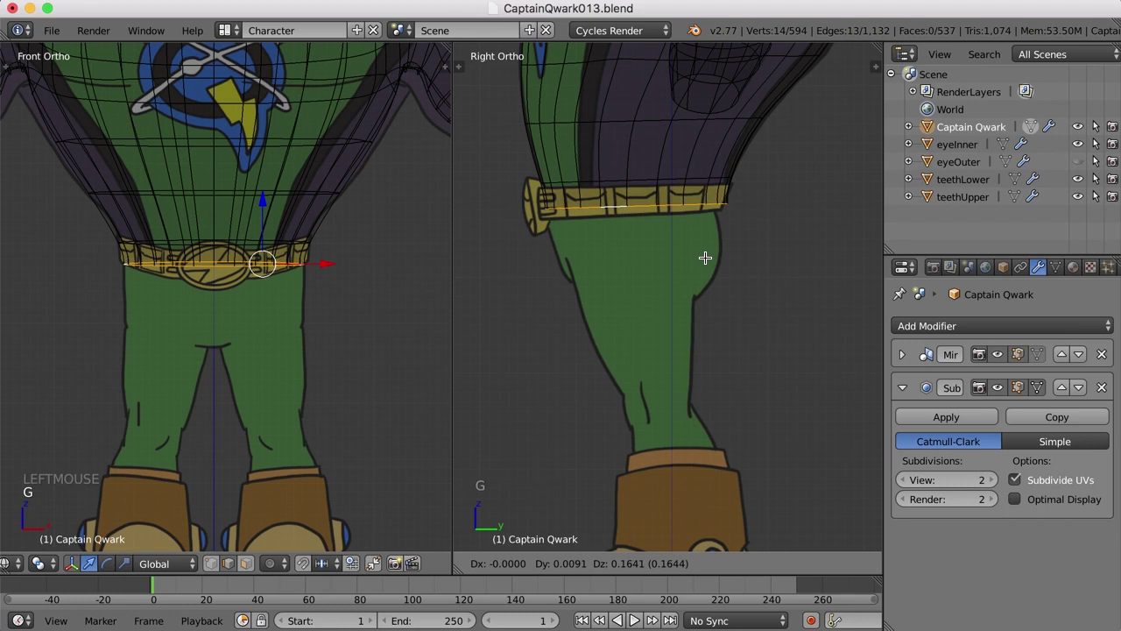
{"action": "left_click", "coordinate": [705, 254]}
Scale the new hip ring to the reference width.
{"action": "key", "text": "s"}
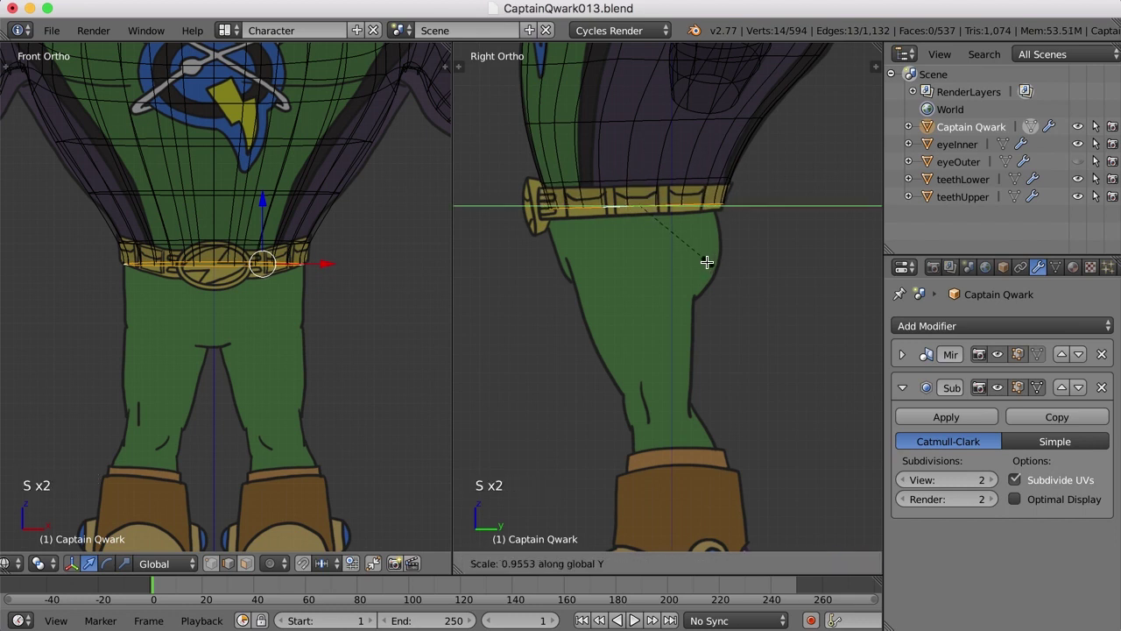
{"action": "key", "text": "s"}
{"action": "left_click", "coordinate": [707, 259]}
{"action": "double_click", "coordinate": [704, 203]}
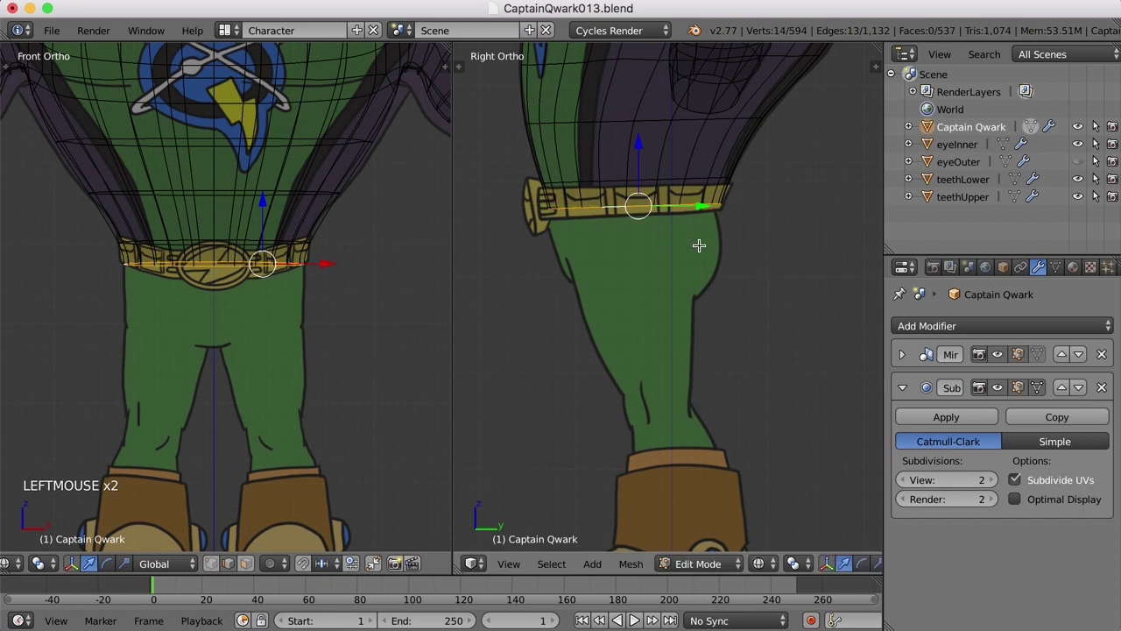
Extrude two more rings down the hips and size the lowest one to the outline.
{"action": "key", "text": "e"}
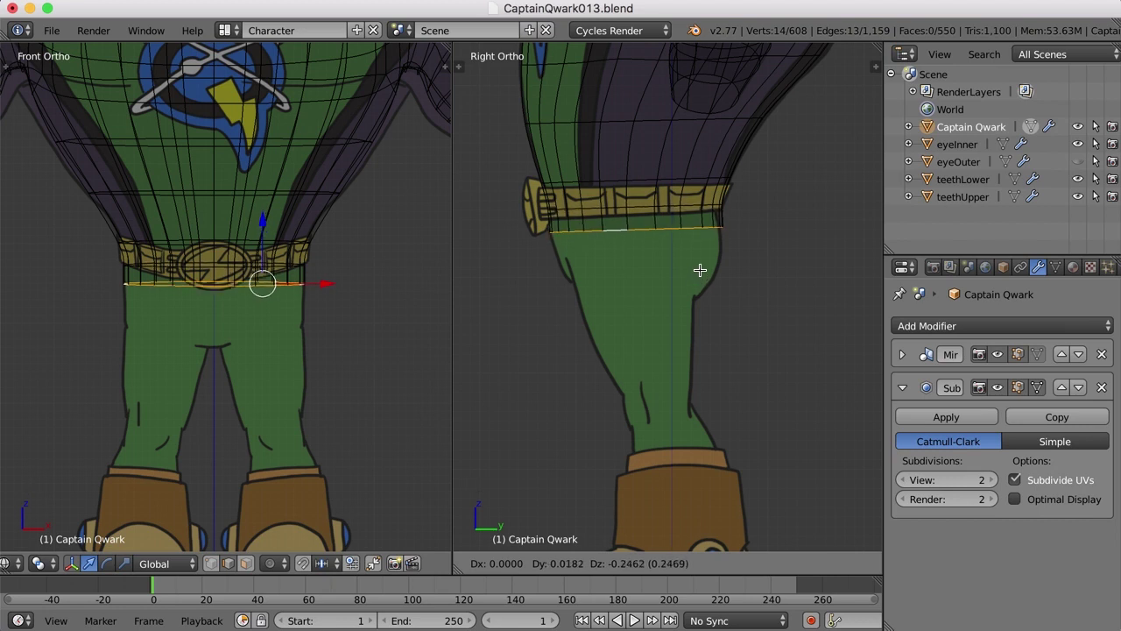
{"action": "left_click", "coordinate": [699, 266]}
{"action": "key", "text": "e"}
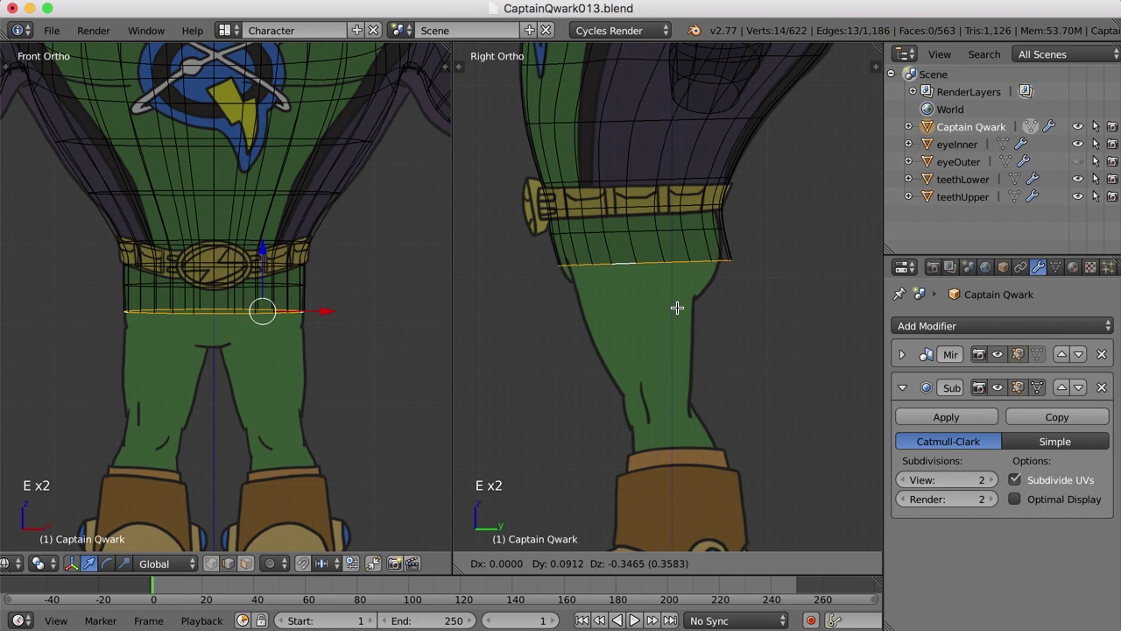
{"action": "left_click", "coordinate": [677, 304]}
{"action": "key", "text": "s"}
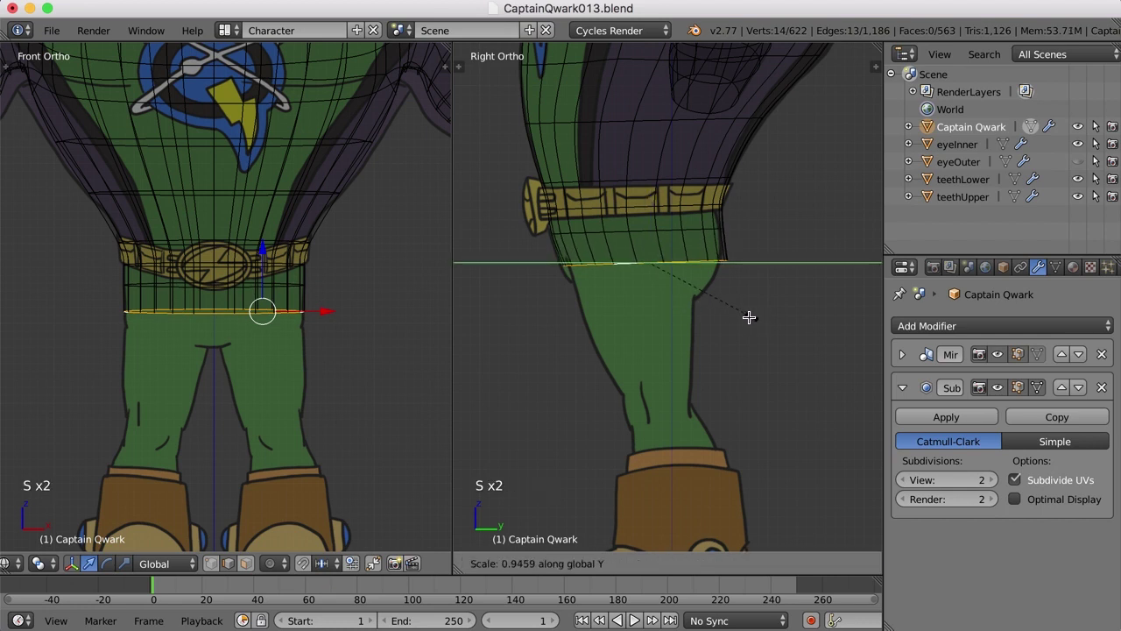
{"action": "left_click", "coordinate": [745, 312]}
{"action": "key", "text": "g"}
{"action": "key", "text": "g"}
{"action": "left_click", "coordinate": [743, 311]}
{"action": "left_click", "coordinate": [743, 305]}
Reselect the belt-level loop and start rescaling it.
{"action": "right_click", "coordinate": [673, 200]}
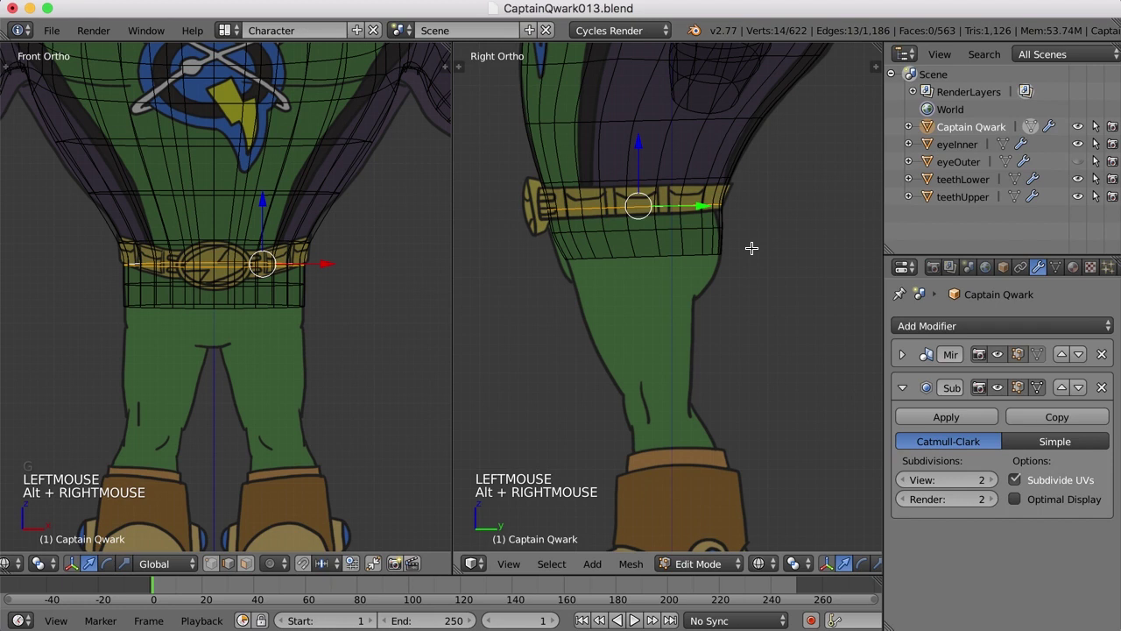
{"action": "key", "text": "s"}
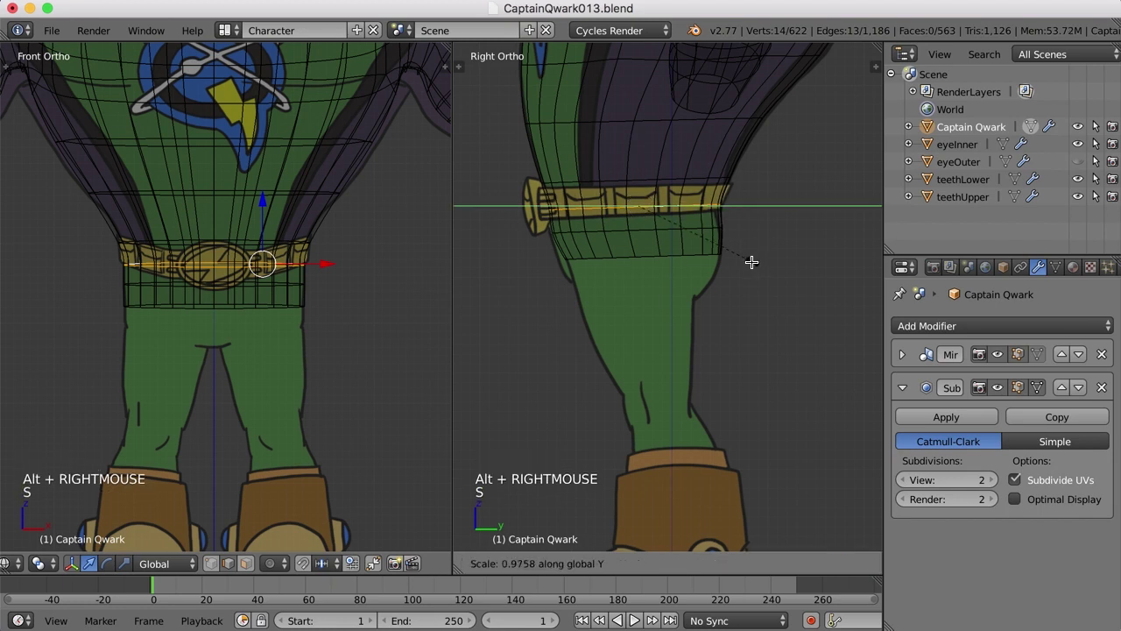
Extrude another ring lower on the hips and scale it to the side reference outline.
{"action": "right_click", "coordinate": [646, 253]}
{"action": "key", "text": "e"}
{"action": "left_click", "coordinate": [713, 268]}
{"action": "left_click", "coordinate": [647, 200]}
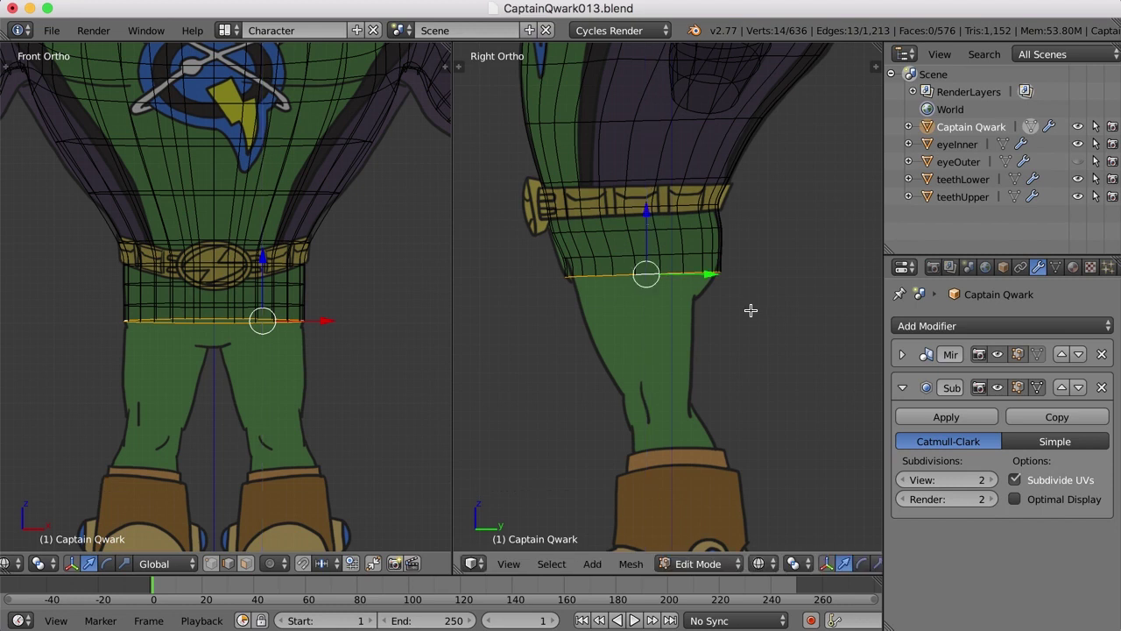
{"action": "key", "text": "s"}
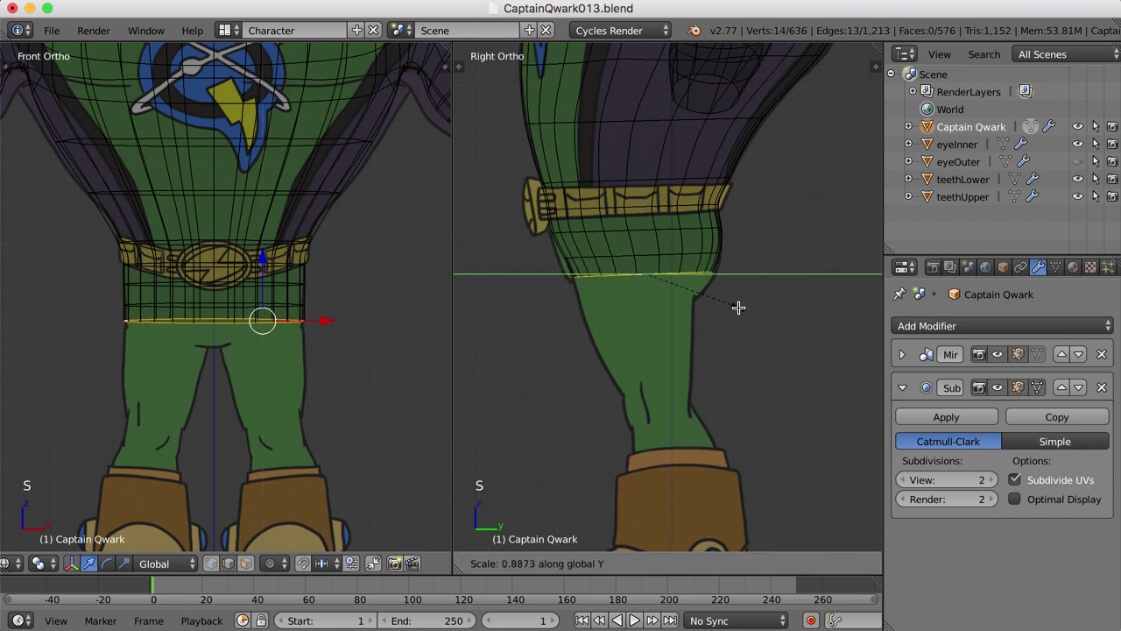
{"action": "key", "text": "s"}
{"action": "left_click", "coordinate": [742, 304]}
{"action": "left_click", "coordinate": [701, 313]}
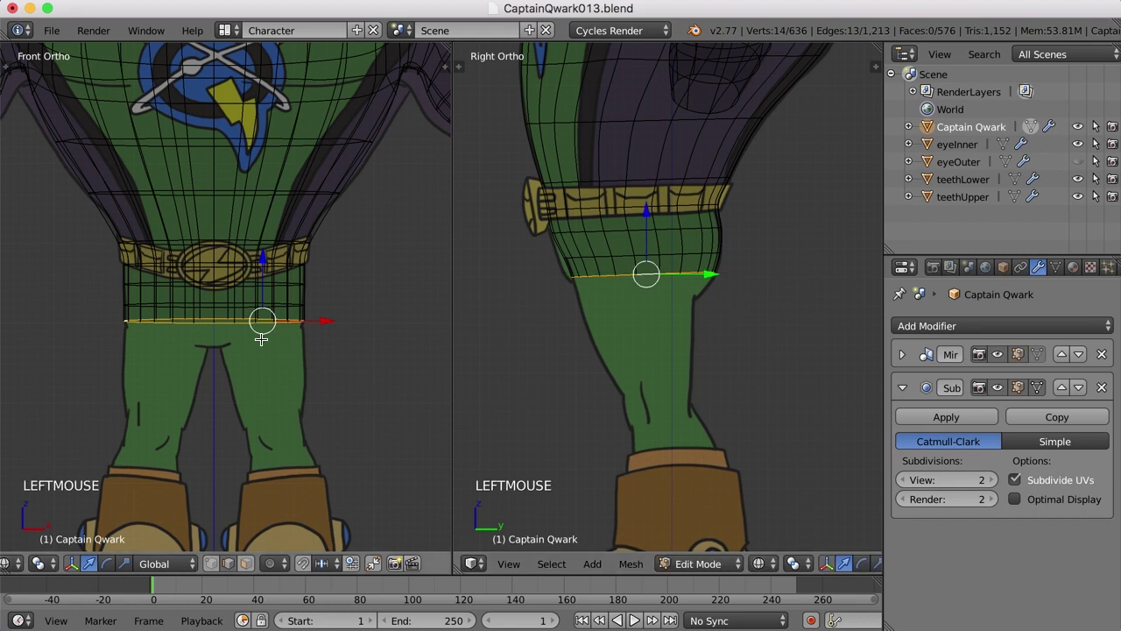
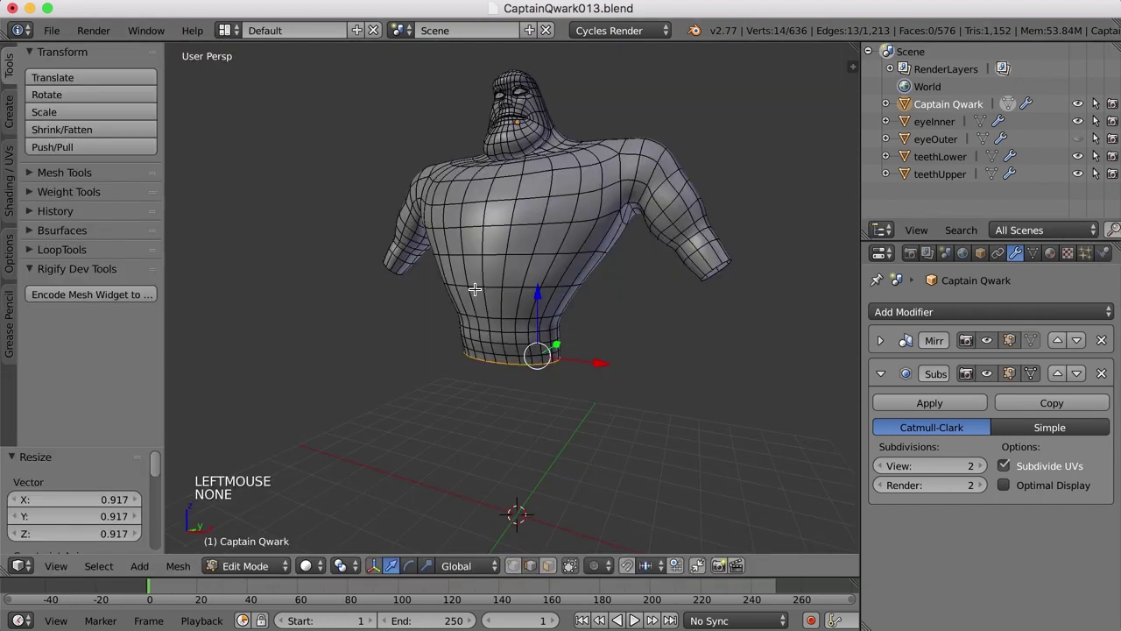
Orbit around the hips and pick vertices on the bottom hip ring.
{"action": "scroll", "scroll_direction": "down", "scroll_amount": 3}
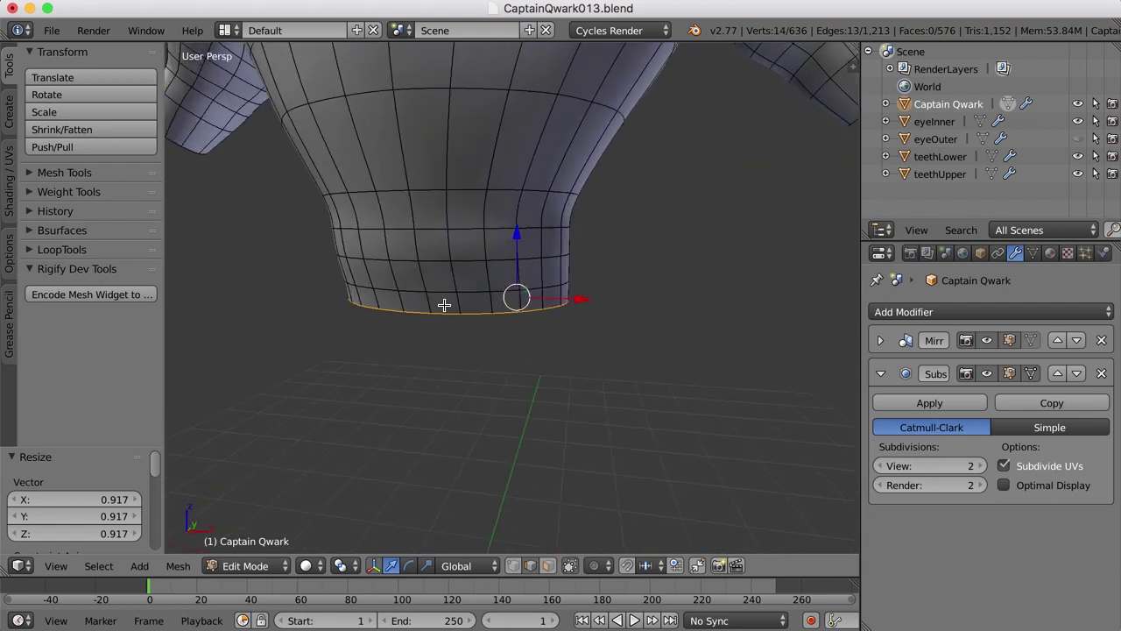
{"action": "right_click", "coordinate": [444, 311]}
{"action": "right_click", "coordinate": [477, 313]}
{"action": "middle_click", "coordinate": [636, 385]}
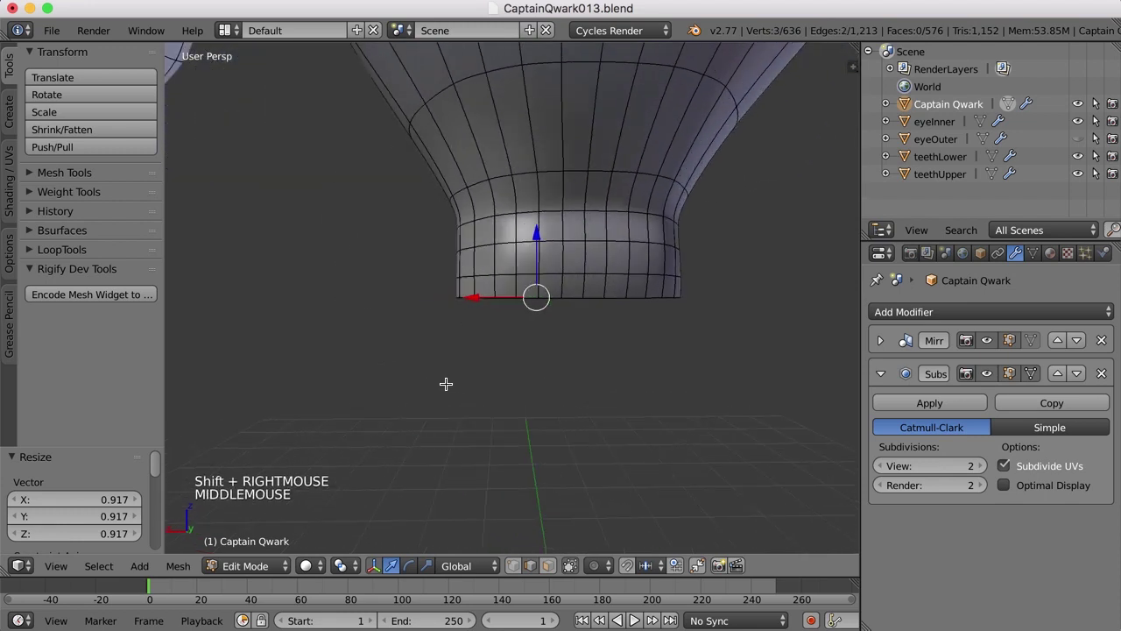
{"action": "scroll", "scroll_direction": "down", "scroll_amount": 3}
{"action": "middle_click", "coordinate": [539, 341]}
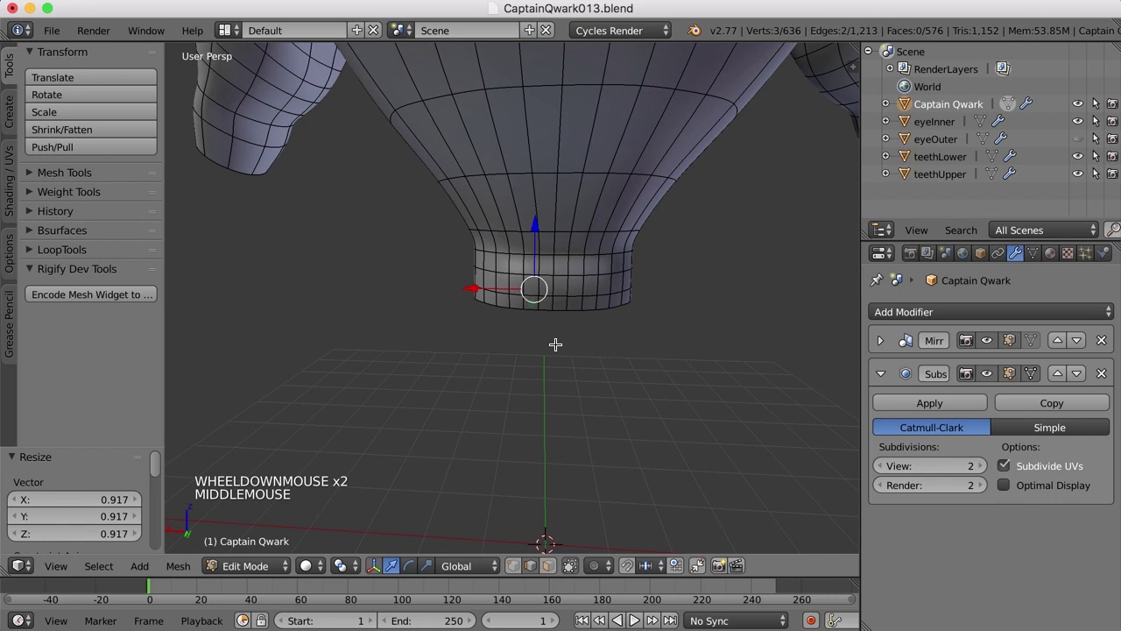
{"action": "right_click", "coordinate": [548, 305]}
{"action": "right_click", "coordinate": [530, 303]}
Select the shorts' open bottom leg rim while viewing it from below.
{"action": "middle_click", "coordinate": [534, 351]}
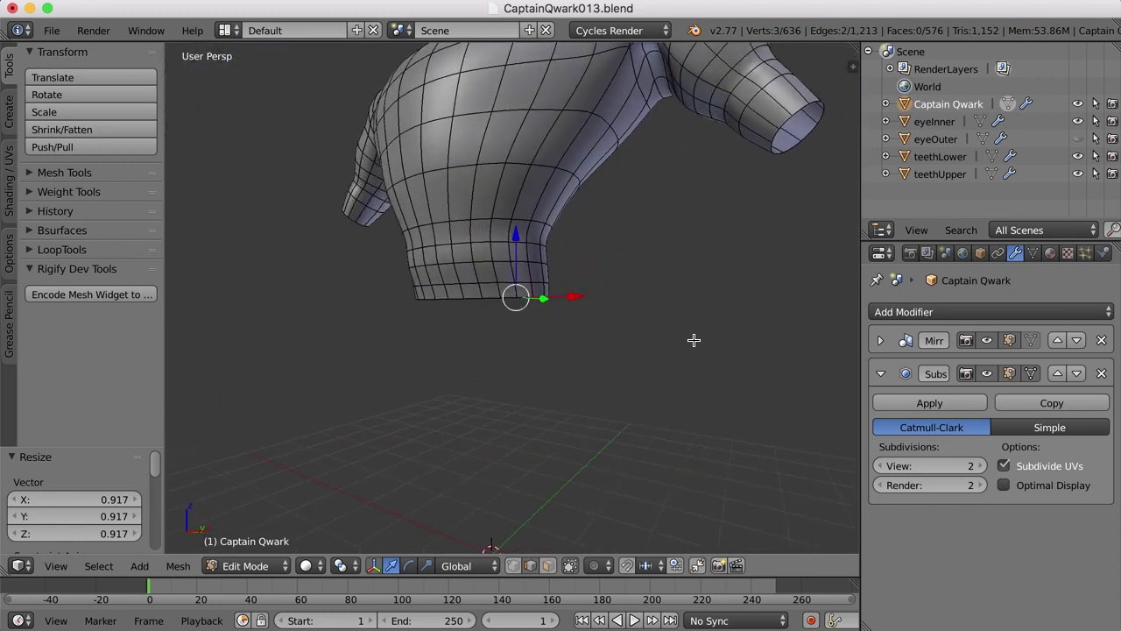
{"action": "scroll", "scroll_direction": "up", "scroll_amount": 3}
{"action": "middle_click", "coordinate": [485, 304]}
{"action": "right_click", "coordinate": [436, 277]}
{"action": "right_click", "coordinate": [465, 273]}
{"action": "middle_click", "coordinate": [619, 372]}
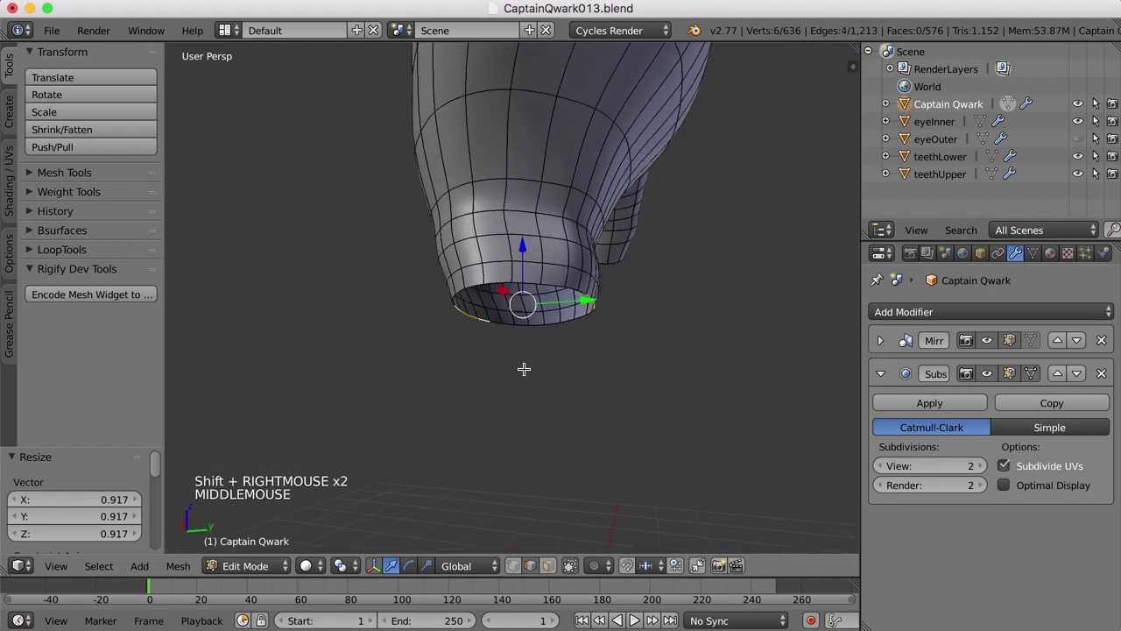
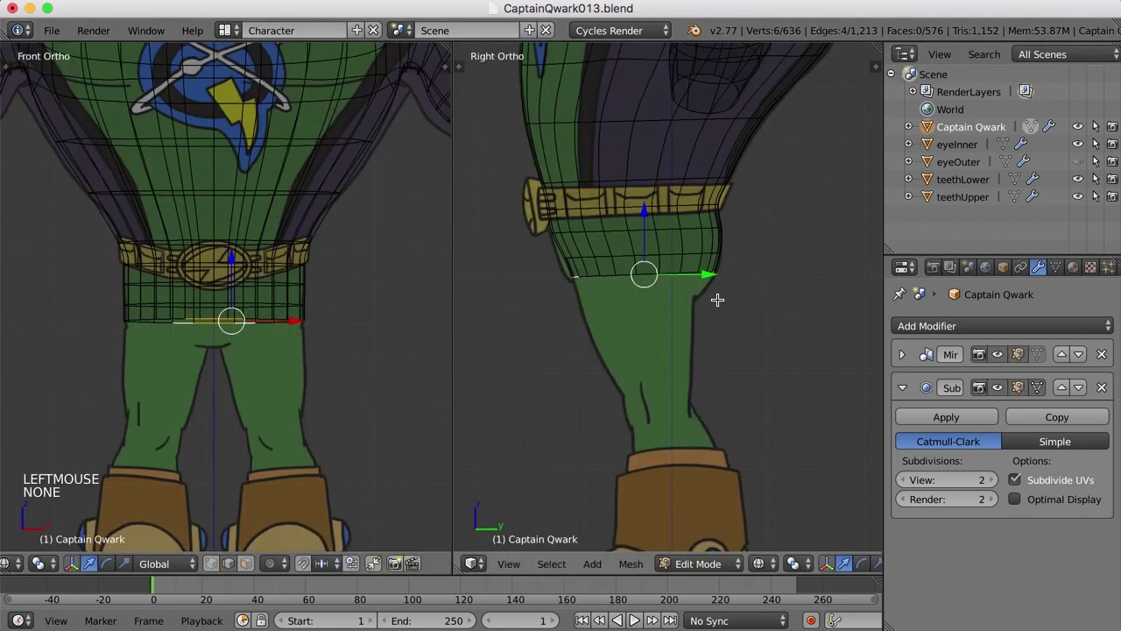
Extrude a first thigh ring from the shorts and shape it to the front and side drawings.
{"action": "key", "text": "e"}
{"action": "left_click", "coordinate": [720, 296]}
{"action": "left_click", "coordinate": [642, 209]}
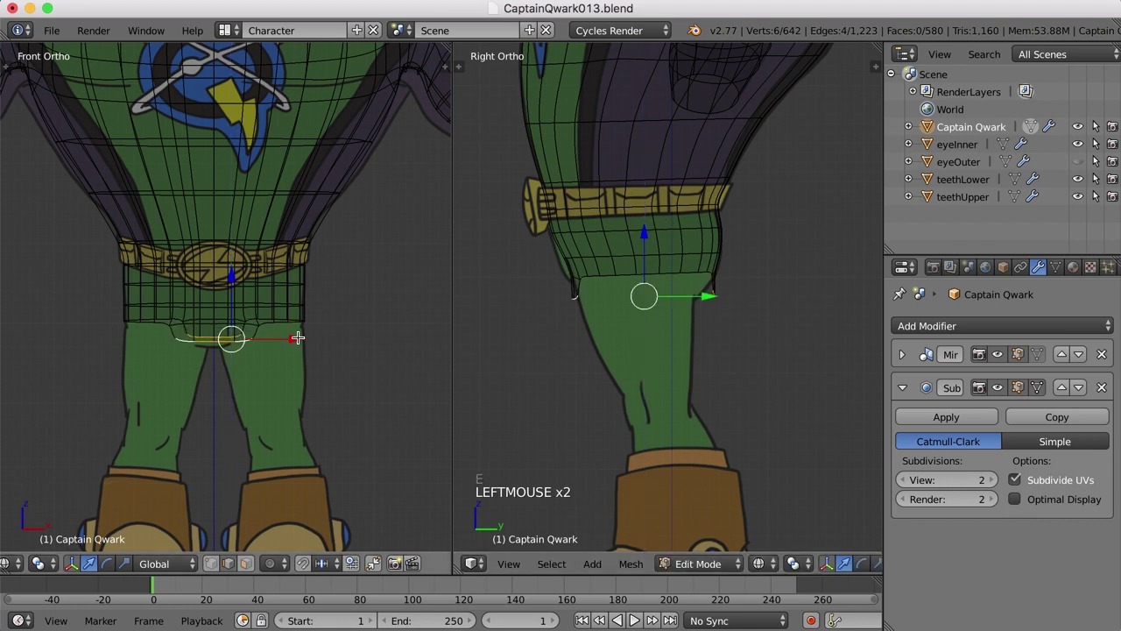
{"action": "left_click", "coordinate": [297, 333]}
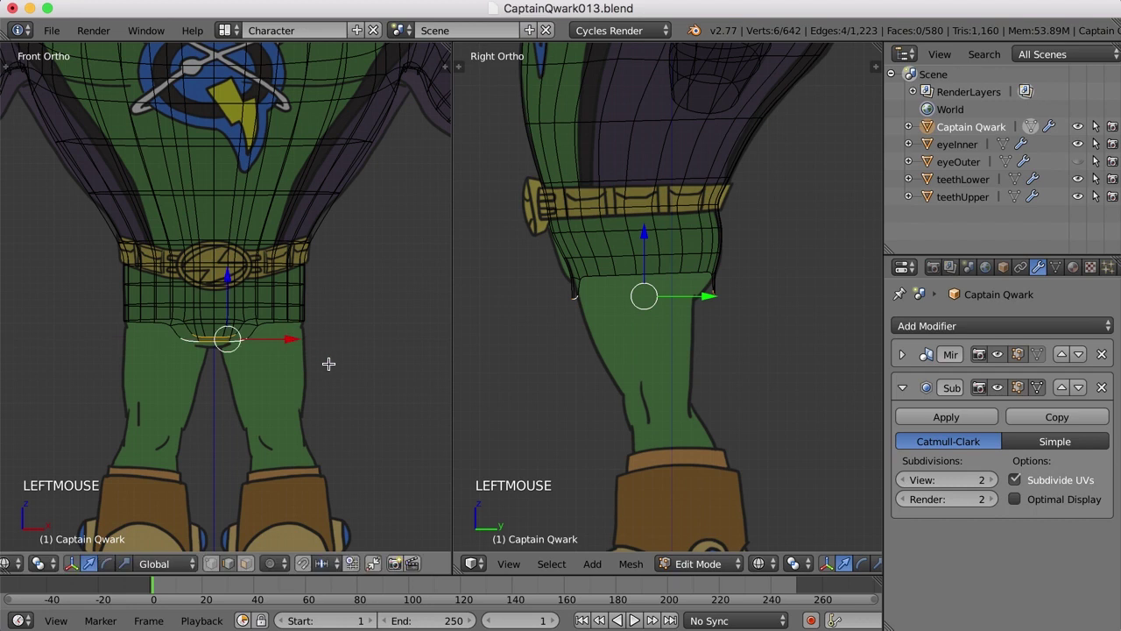
{"action": "key", "text": "."}
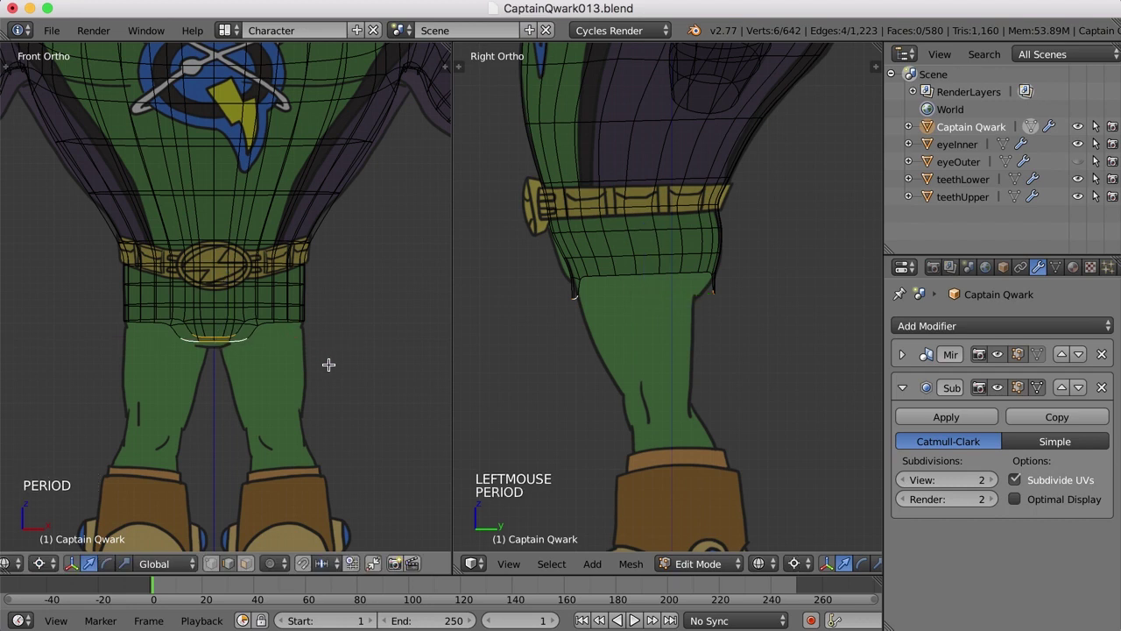
{"action": "key", "text": "s"}
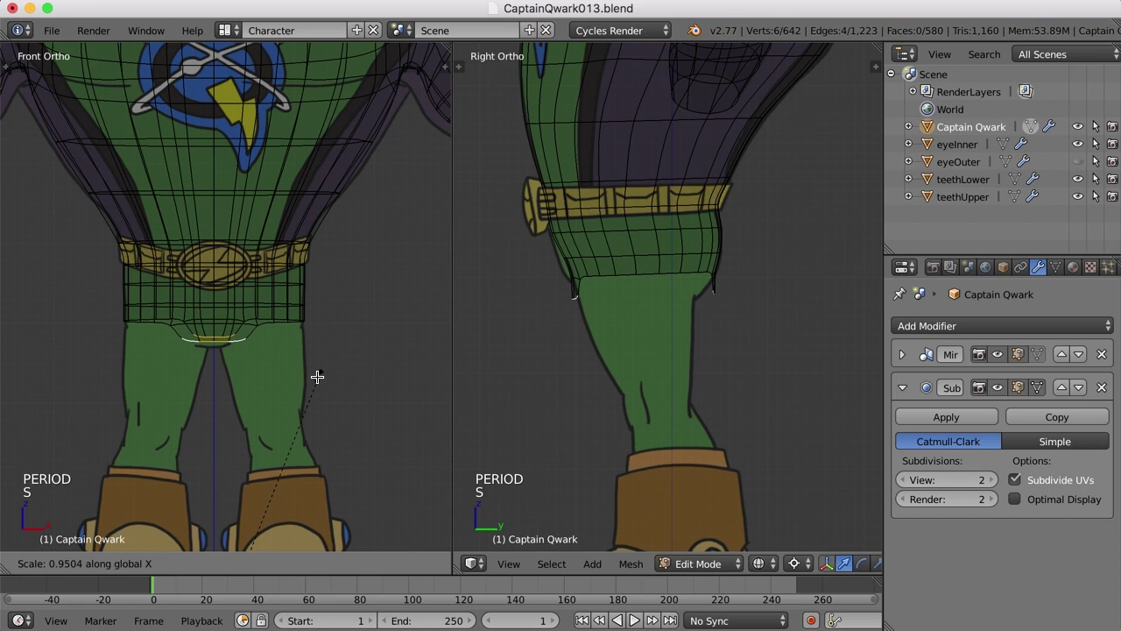
{"action": "left_click", "coordinate": [626, 267]}
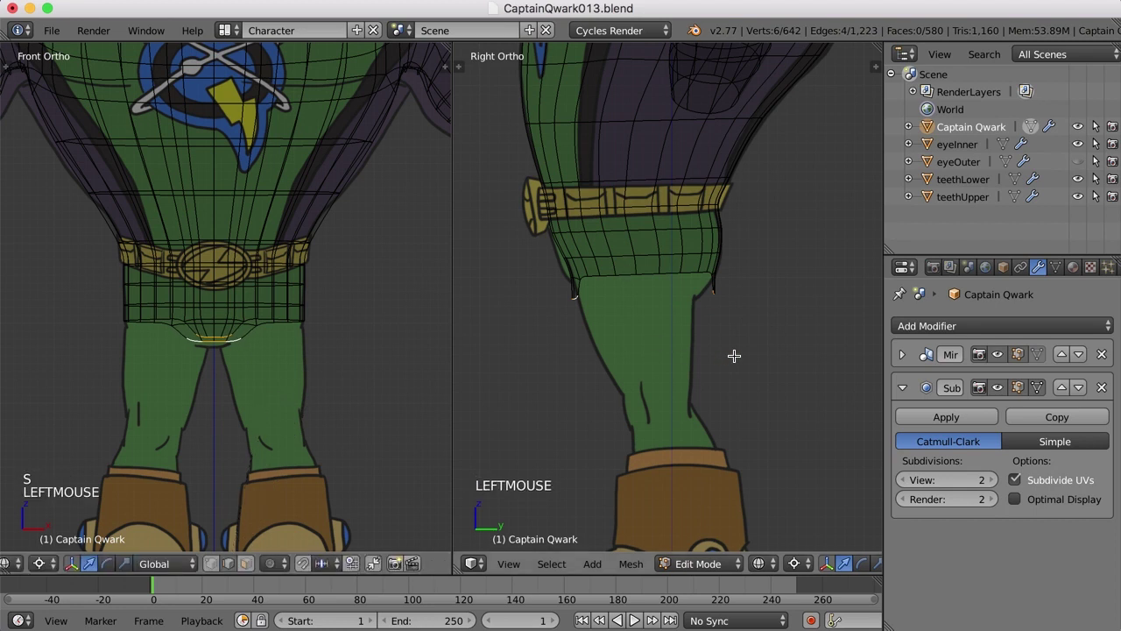
{"action": "key", "text": "ctrl+,"}
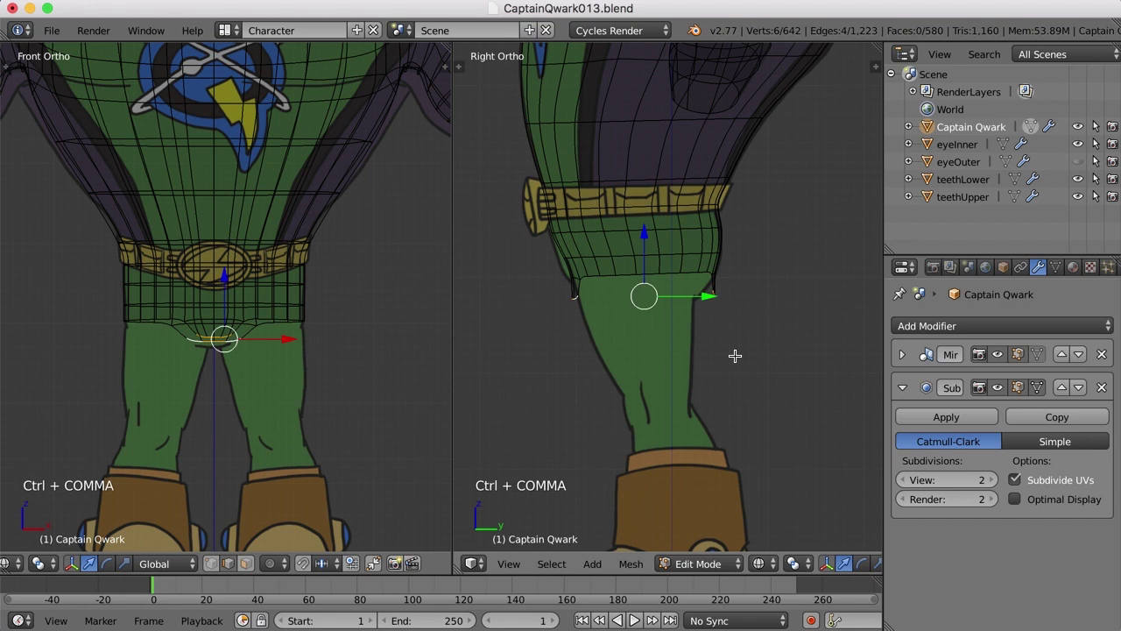
{"action": "key", "text": "s"}
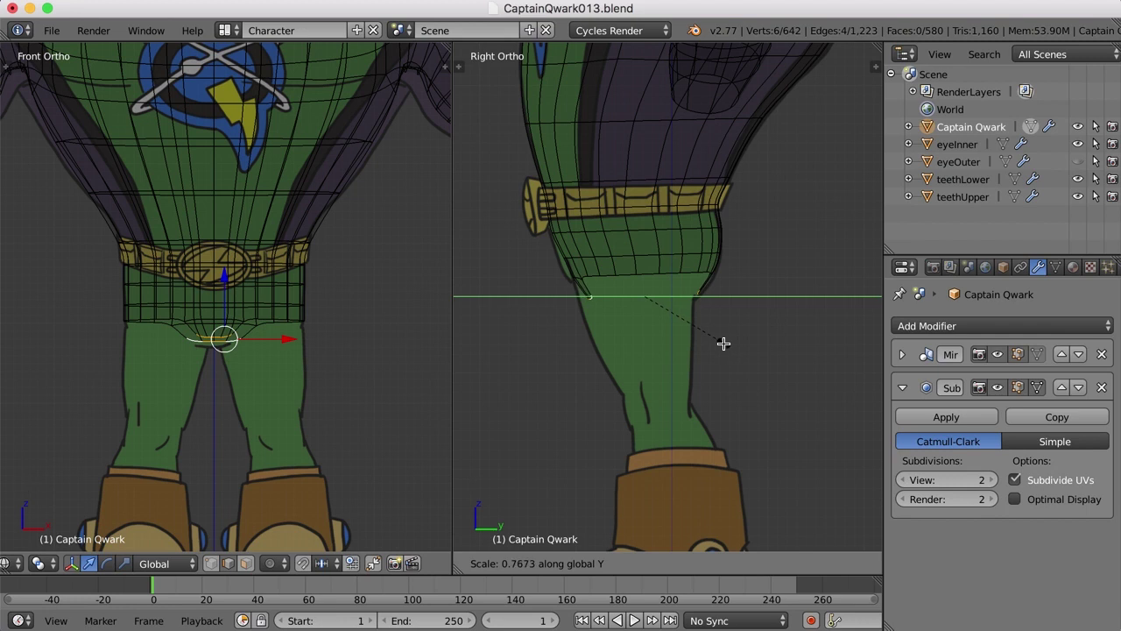
{"action": "left_click", "coordinate": [723, 340]}
{"action": "left_click", "coordinate": [338, 375]}
Extrude a second ring down the thigh and scale it to the thigh width.
{"action": "key", "text": "e"}
{"action": "left_click", "coordinate": [317, 380]}
{"action": "left_click", "coordinate": [646, 232]}
{"action": "key", "text": "s"}
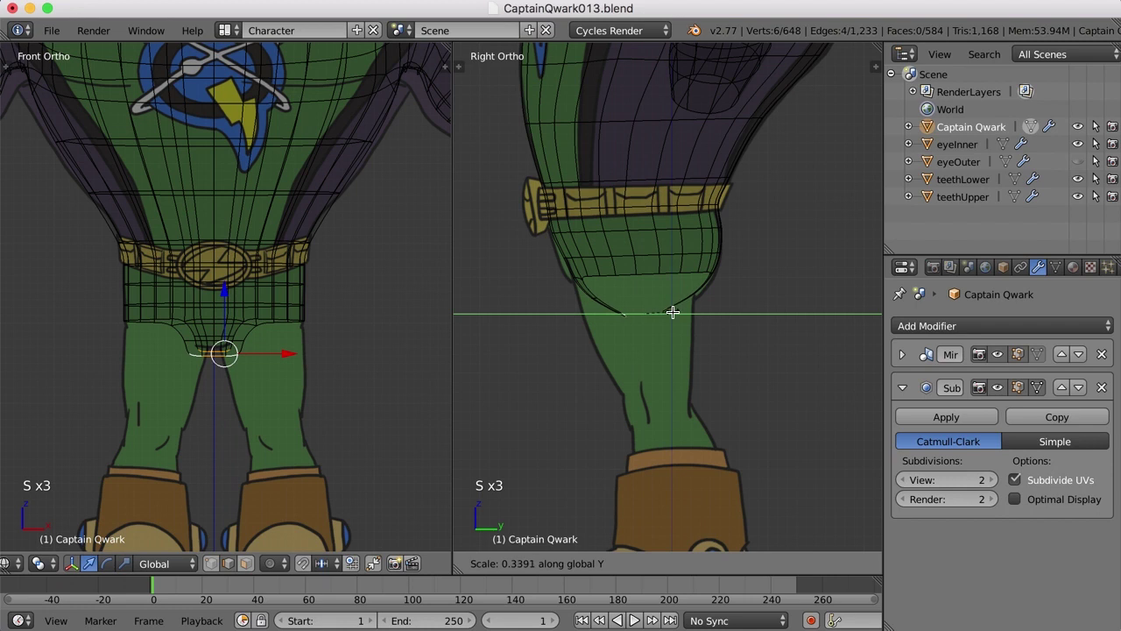
{"action": "left_click", "coordinate": [668, 296]}
{"action": "key", "text": "s"}
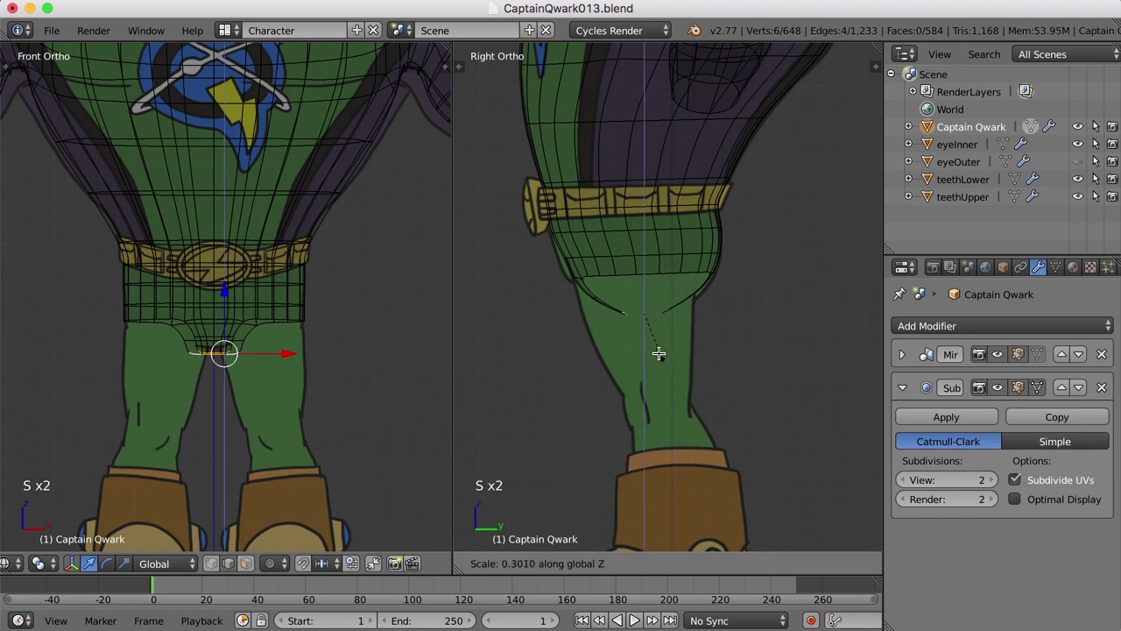
{"action": "left_click", "coordinate": [619, 344]}
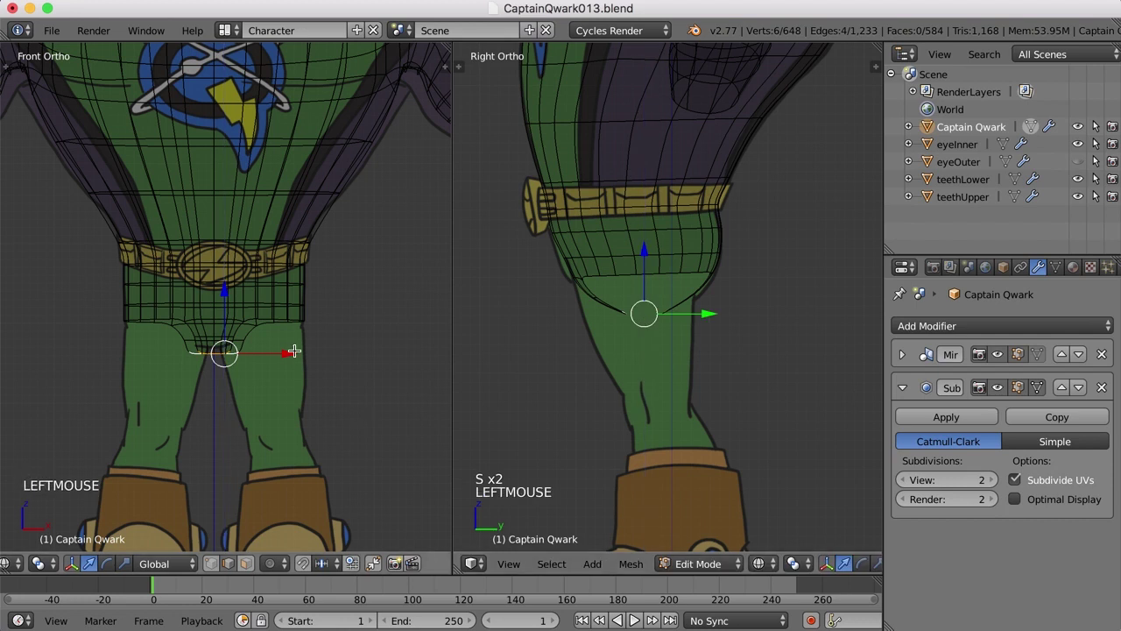
{"action": "double_click", "coordinate": [283, 354]}
Zoom onto the thighs and rescale the ring to follow the thigh outline.
{"action": "scroll", "scroll_direction": "up", "scroll_amount": 3}
{"action": "middle_click", "coordinate": [285, 320]}
{"action": "scroll", "scroll_direction": "up", "scroll_amount": 3}
{"action": "scroll", "scroll_direction": "up", "scroll_amount": 3}
{"action": "key", "text": "."}
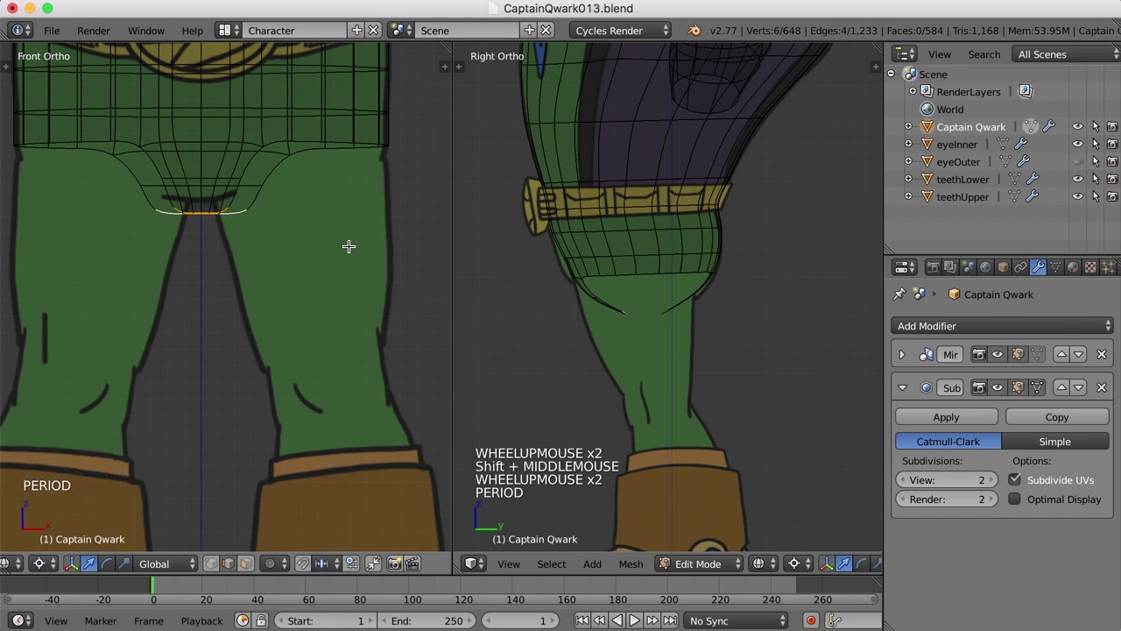
{"action": "key", "text": "s"}
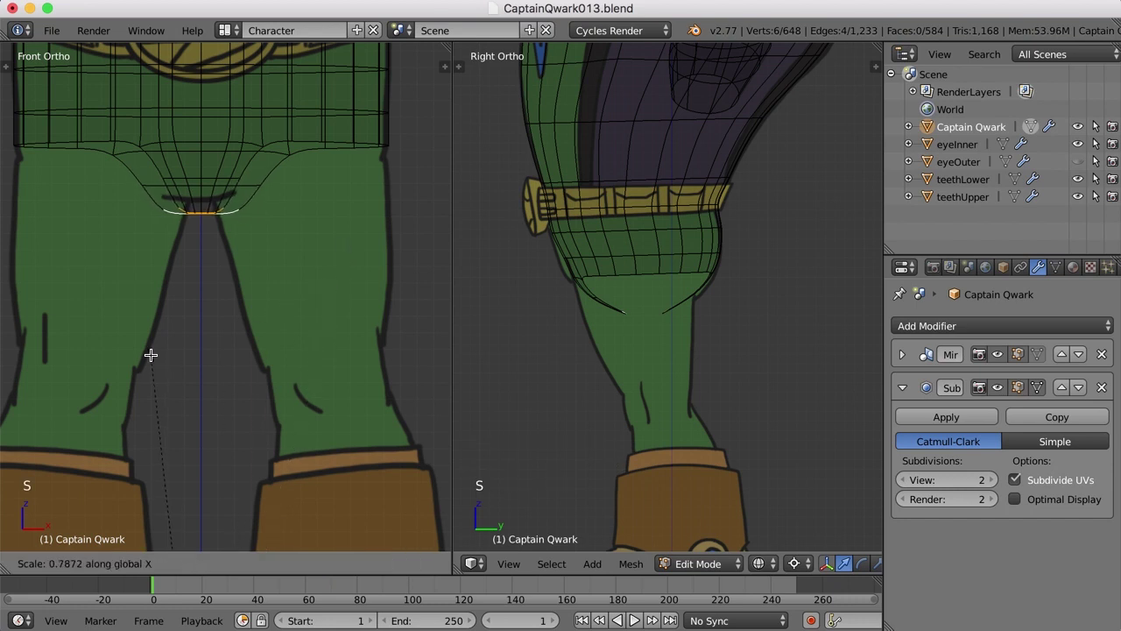
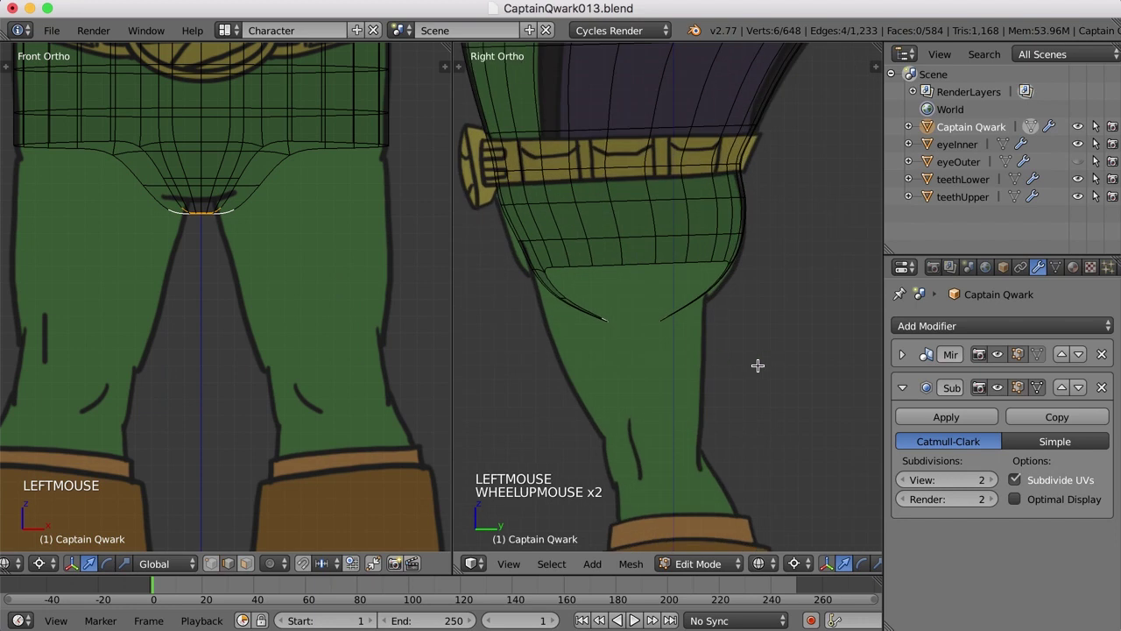
Extrude a third ring down the thigh and reshape it along one axis to the side drawing.
{"action": "key", "text": "e"}
{"action": "left_click", "coordinate": [758, 361]}
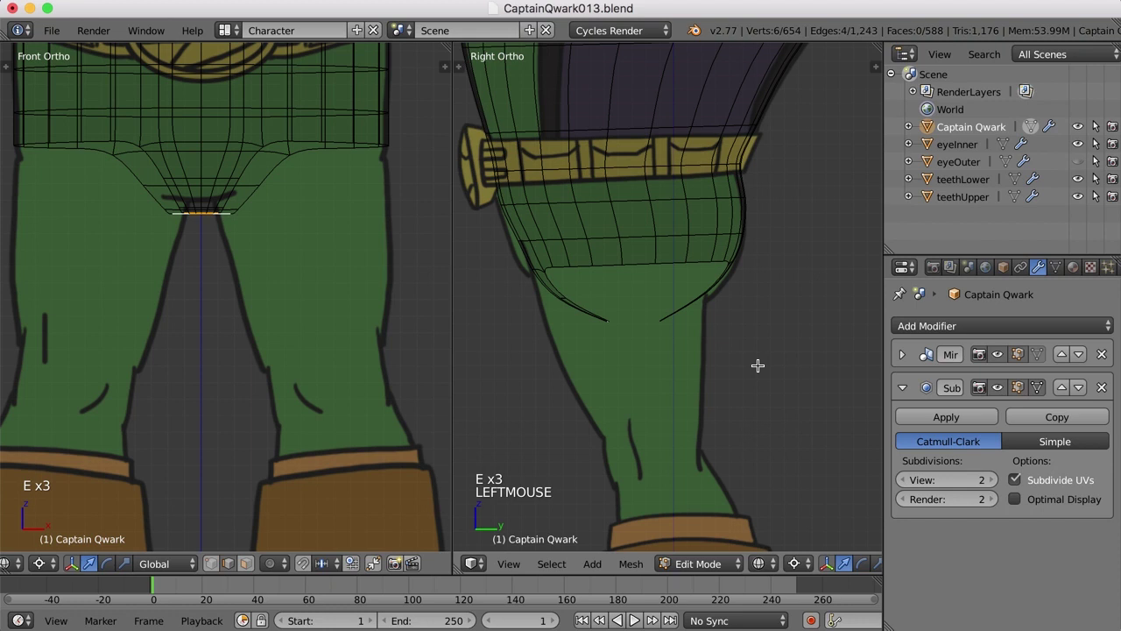
{"action": "key", "text": "s"}
{"action": "right_click", "coordinate": [758, 362]}
{"action": "key", "text": "ctrl+,"}
{"action": "key", "text": "s"}
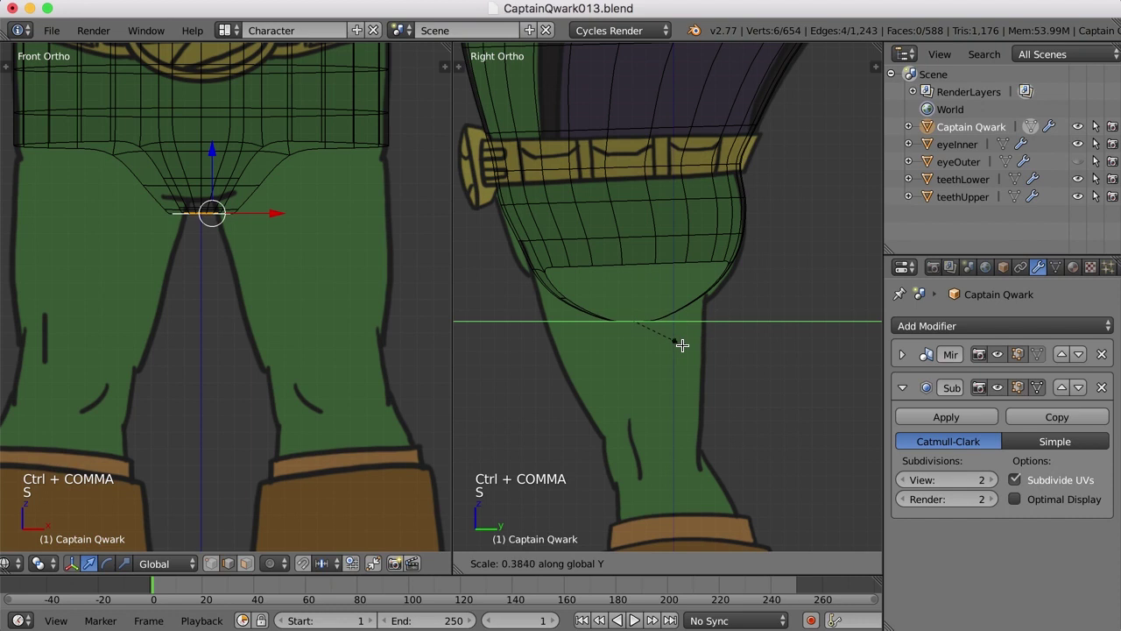
{"action": "left_click", "coordinate": [682, 348]}
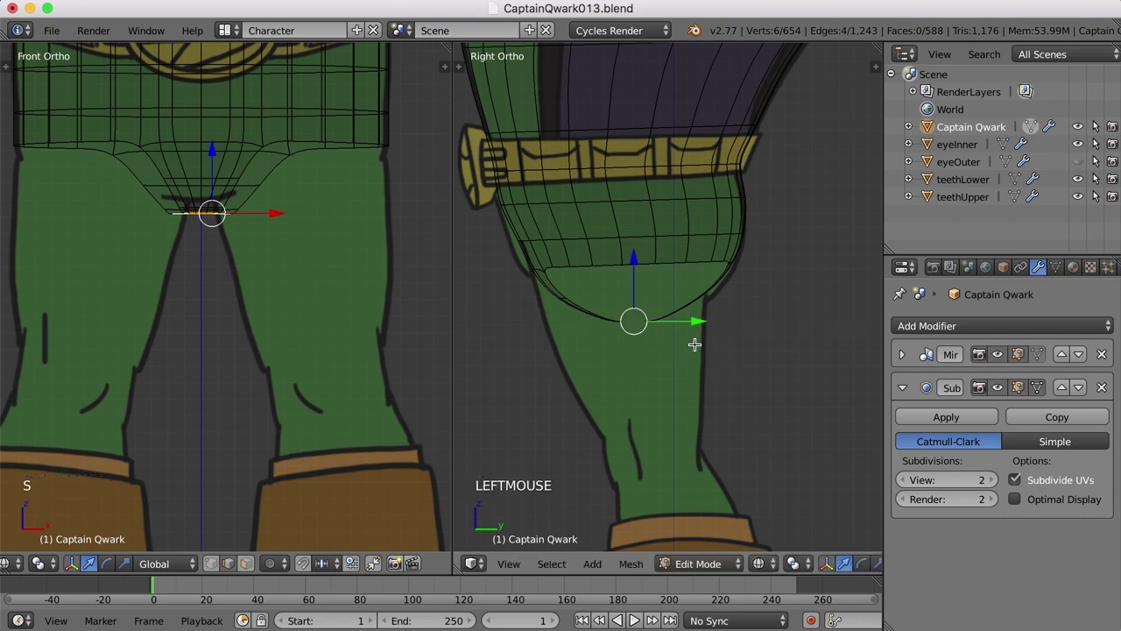
Return to the Default layout and orbit beneath the extended leg.
{"action": "left_click", "coordinate": [596, 228]}
{"action": "left_click", "coordinate": [230, 61]}
{"action": "scroll", "scroll_direction": "up", "scroll_amount": 3}
{"action": "middle_click", "coordinate": [564, 301]}
{"action": "scroll", "scroll_direction": "down", "scroll_amount": 3}
{"action": "right_click", "coordinate": [465, 240]}
{"action": "middle_click", "coordinate": [541, 238]}
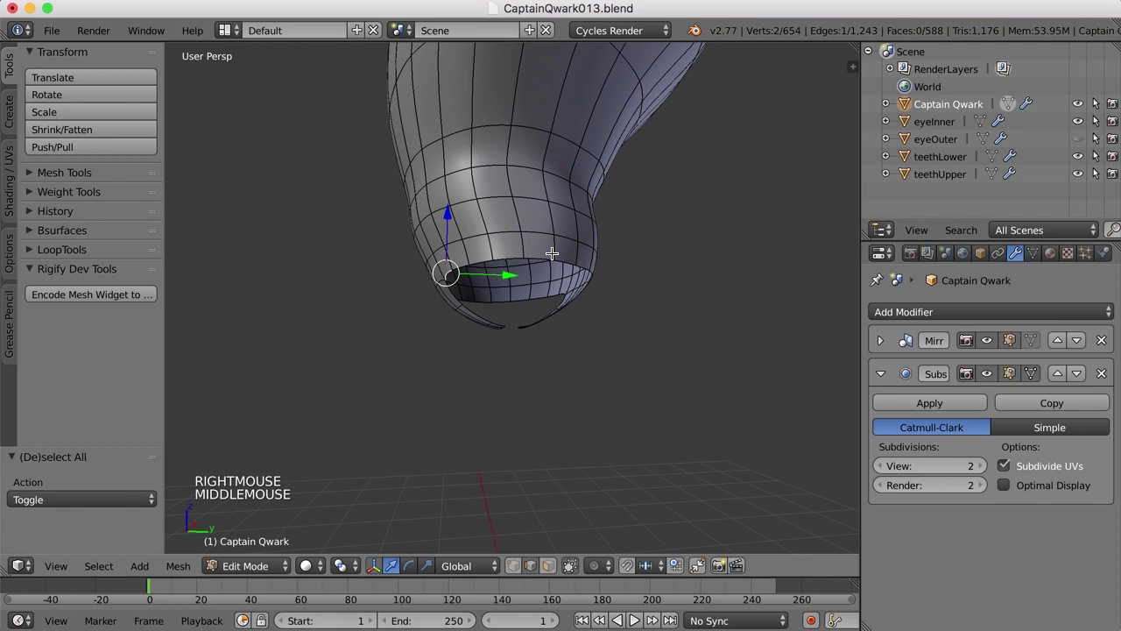
{"action": "middle_click", "coordinate": [639, 290]}
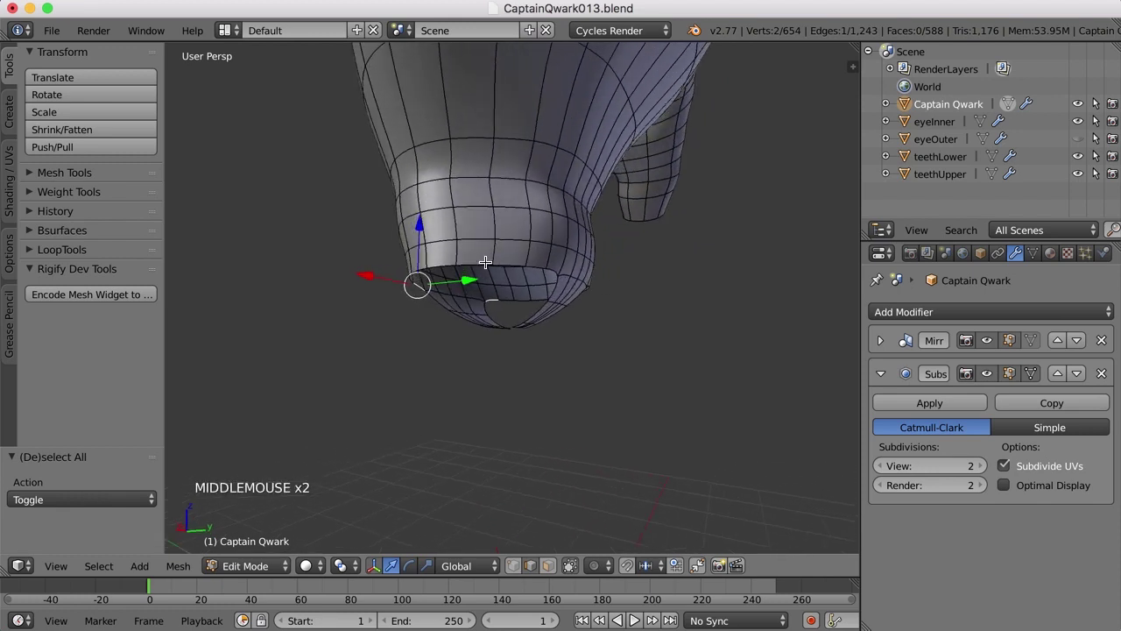
{"action": "middle_click", "coordinate": [543, 291]}
{"action": "middle_click", "coordinate": [588, 348]}
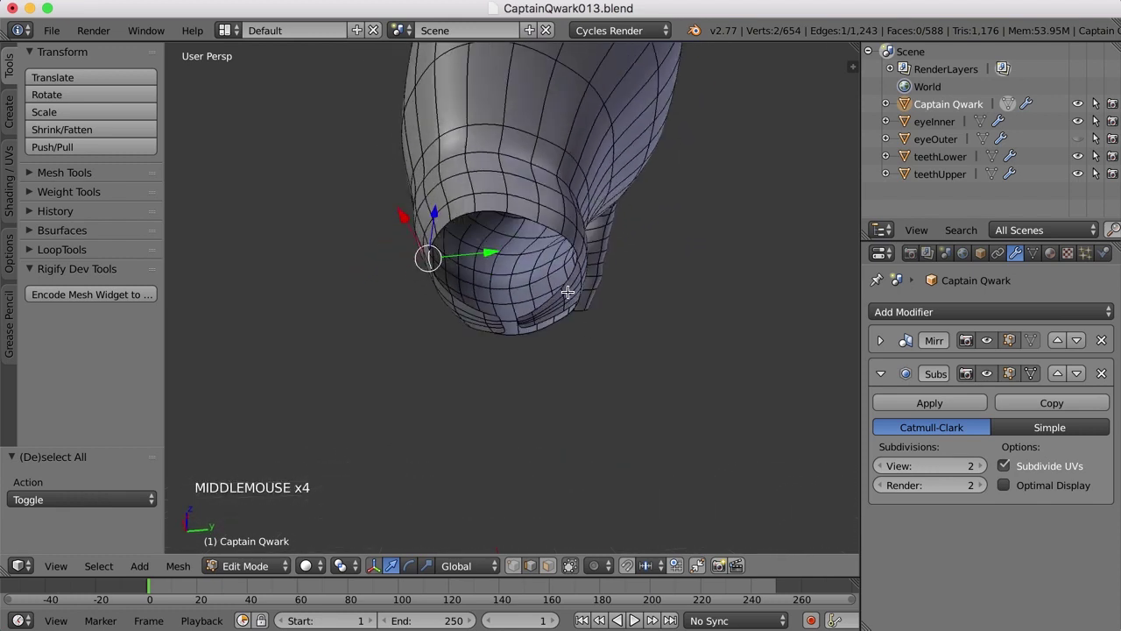
Clear the selection and inspect the leg opening and crotch flaps from inside.
{"action": "key", "text": "a"}
{"action": "scroll", "scroll_direction": "up", "scroll_amount": 3}
{"action": "middle_click", "coordinate": [581, 352]}
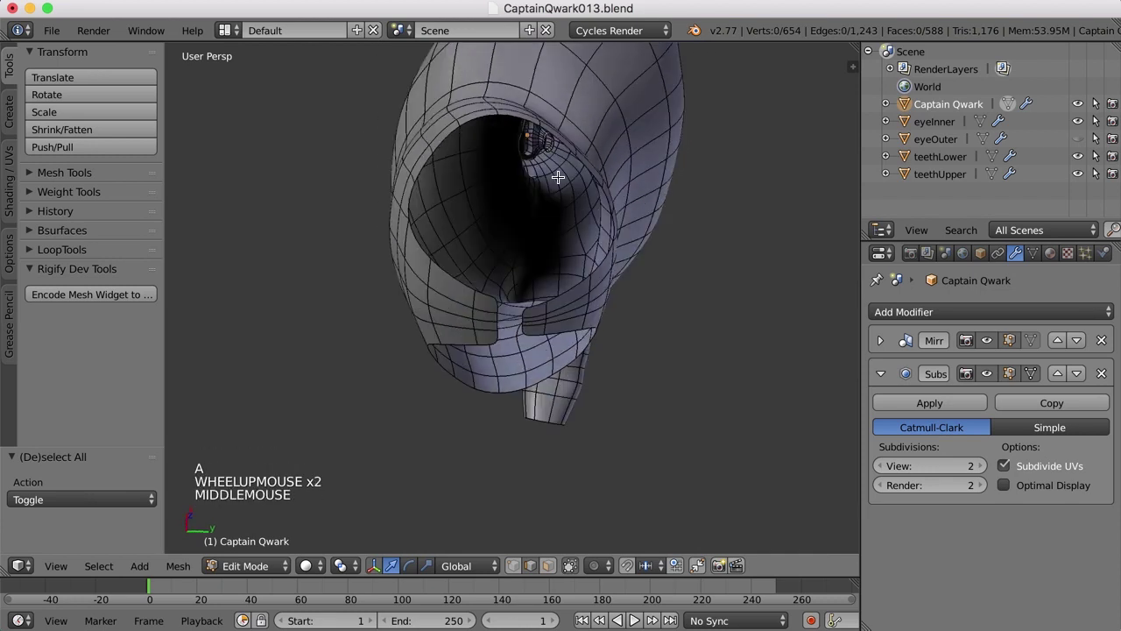
{"action": "middle_click", "coordinate": [581, 315]}
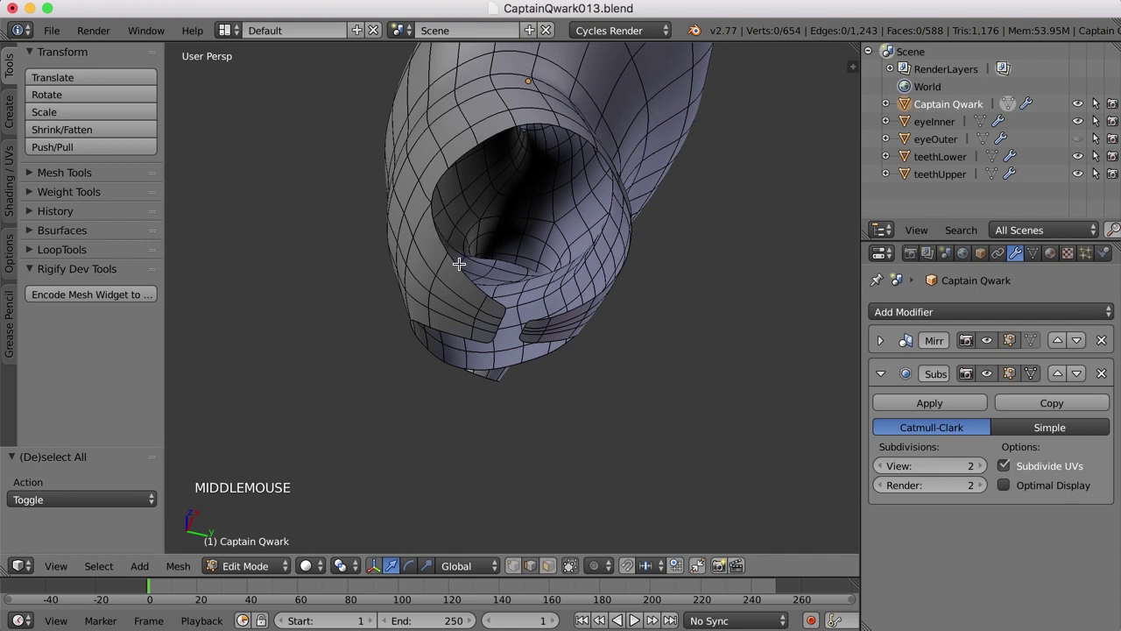
{"action": "middle_click", "coordinate": [494, 302]}
{"action": "middle_click", "coordinate": [555, 292]}
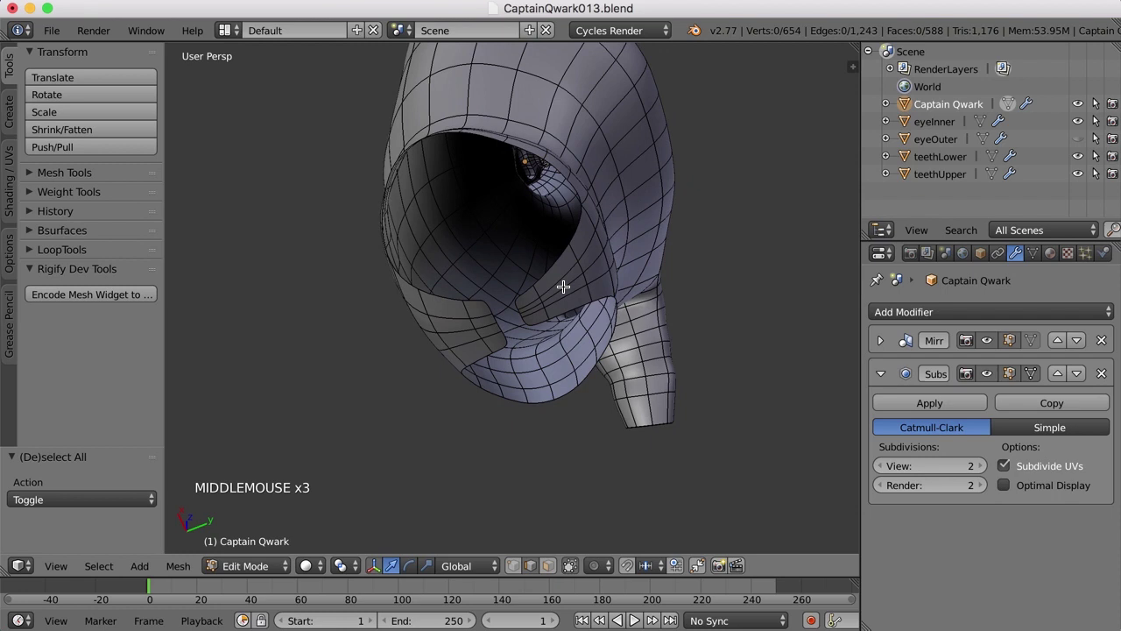
{"action": "scroll", "scroll_direction": "up", "scroll_amount": 3}
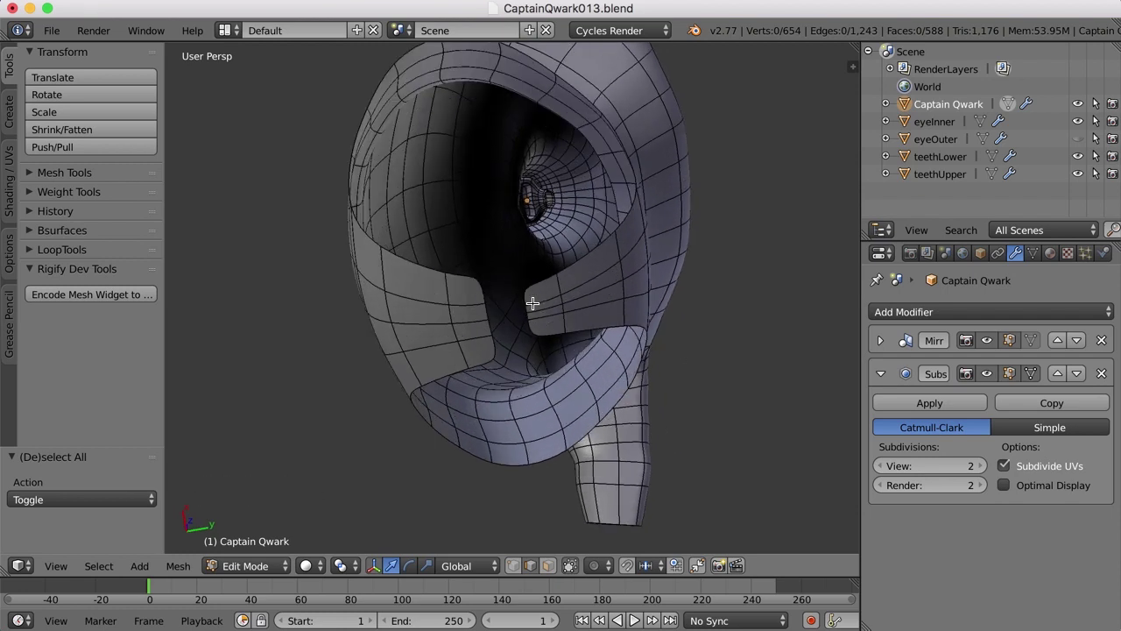
Merge opposing vertex pairs across the gap at their midpoints to close it.
{"action": "key", "text": "ctrl+Tab"}
{"action": "scroll", "scroll_direction": "up", "scroll_amount": 3}
{"action": "right_click", "coordinate": [520, 283]}
{"action": "scroll", "scroll_direction": "up", "scroll_amount": 3}
{"action": "right_click", "coordinate": [460, 258]}
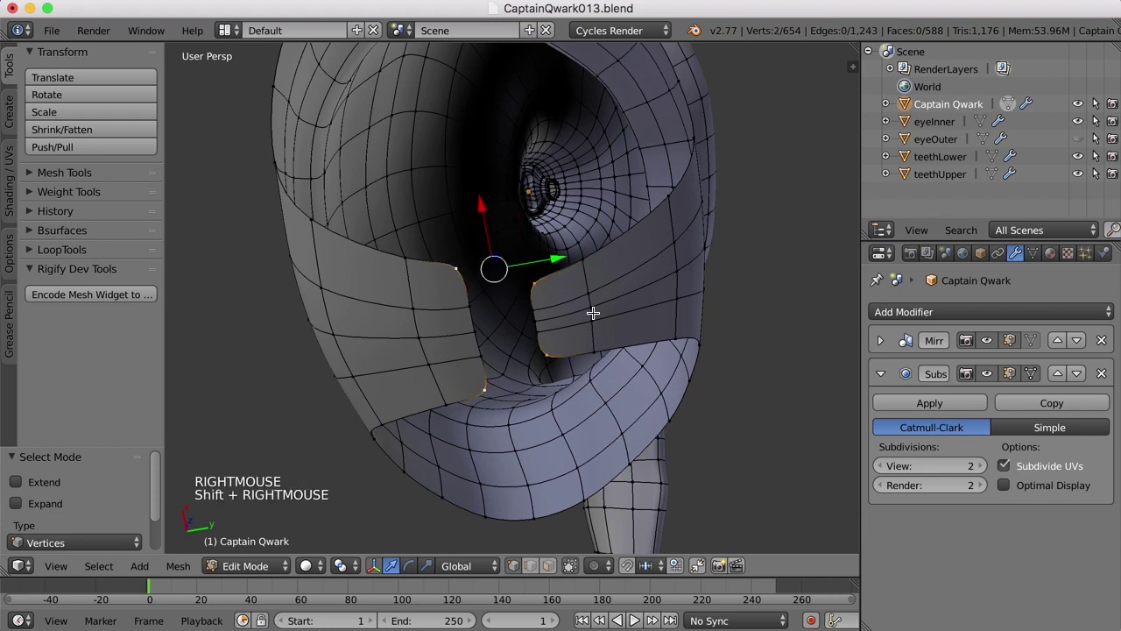
{"action": "key", "text": "alt+m"}
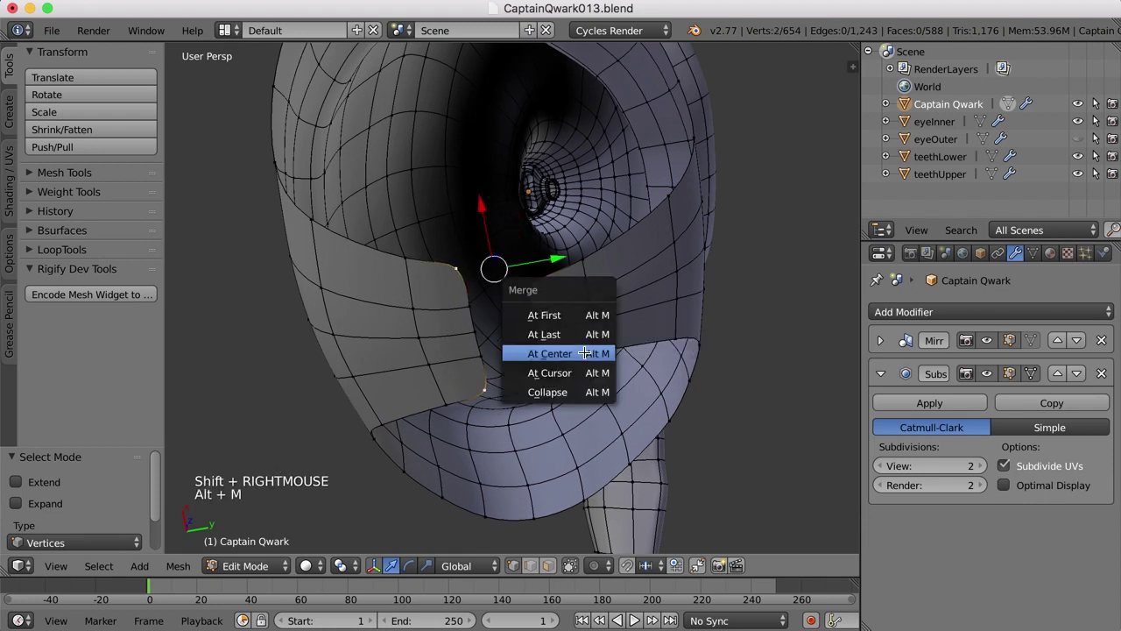
{"action": "right_click", "coordinate": [525, 301]}
{"action": "right_click", "coordinate": [475, 306]}
{"action": "key", "text": "alt+m"}
{"action": "key", "text": "a"}
Fill the remaining openings inside the socket with new faces.
{"action": "scroll", "scroll_direction": "down", "scroll_amount": 3}
{"action": "middle_click", "coordinate": [567, 326]}
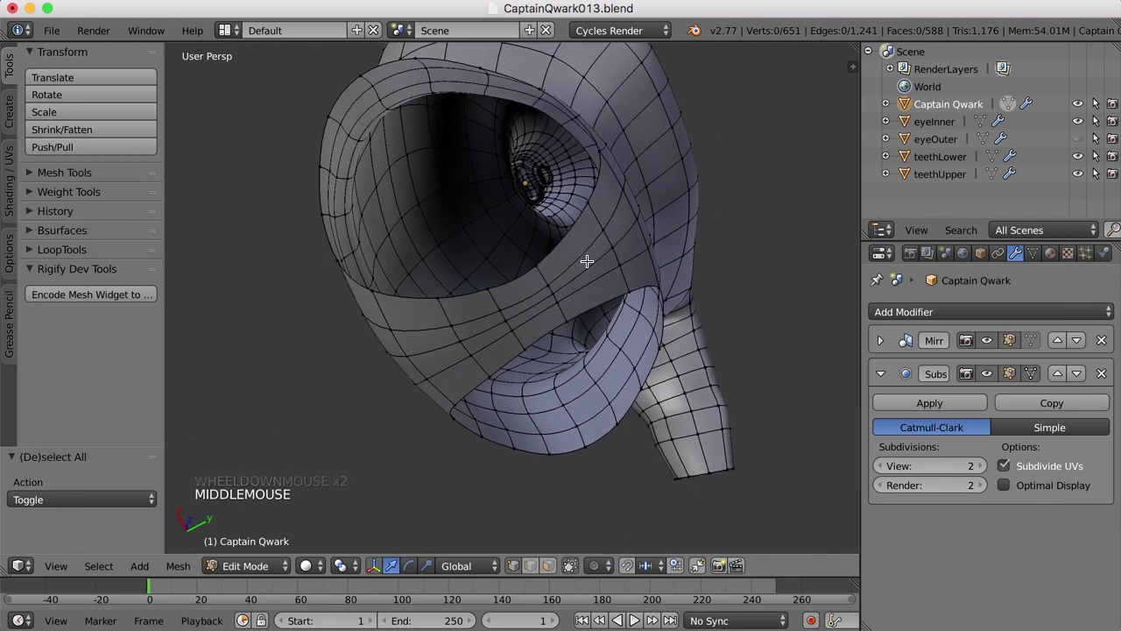
{"action": "key", "text": "ctrl+r"}
{"action": "left_click", "coordinate": [587, 258]}
{"action": "middle_click", "coordinate": [585, 266]}
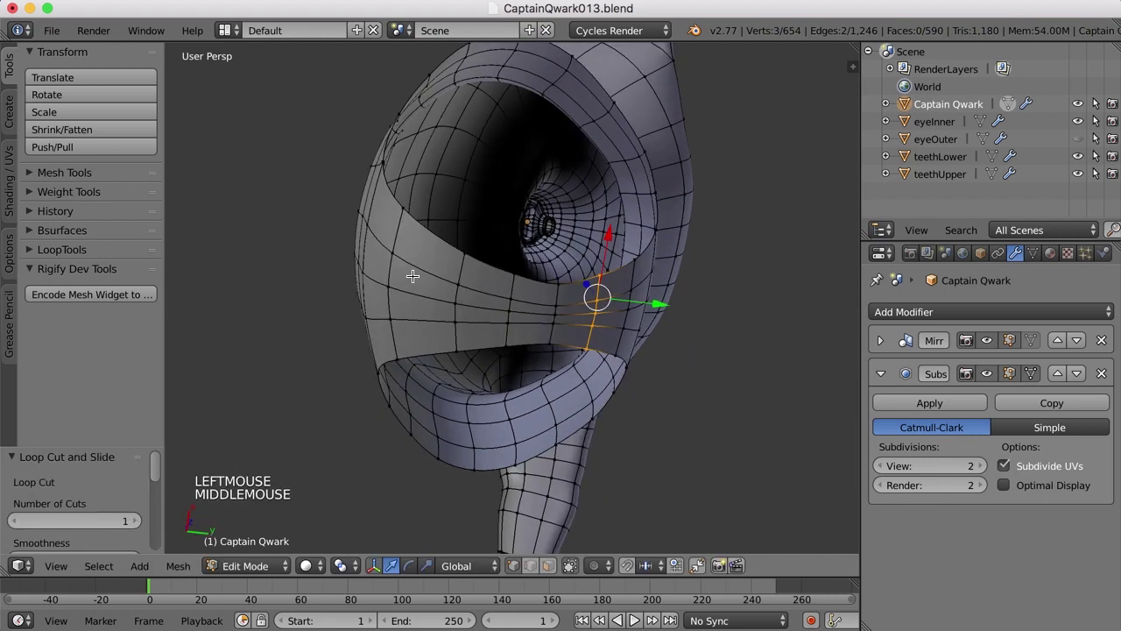
{"action": "key", "text": "ctrl+r"}
{"action": "left_click", "coordinate": [419, 271]}
{"action": "key", "text": "a"}
Orbit to inspect the torso bottom and the inside of the head from below.
{"action": "scroll", "scroll_direction": "down", "scroll_amount": 3}
{"action": "middle_click", "coordinate": [538, 301]}
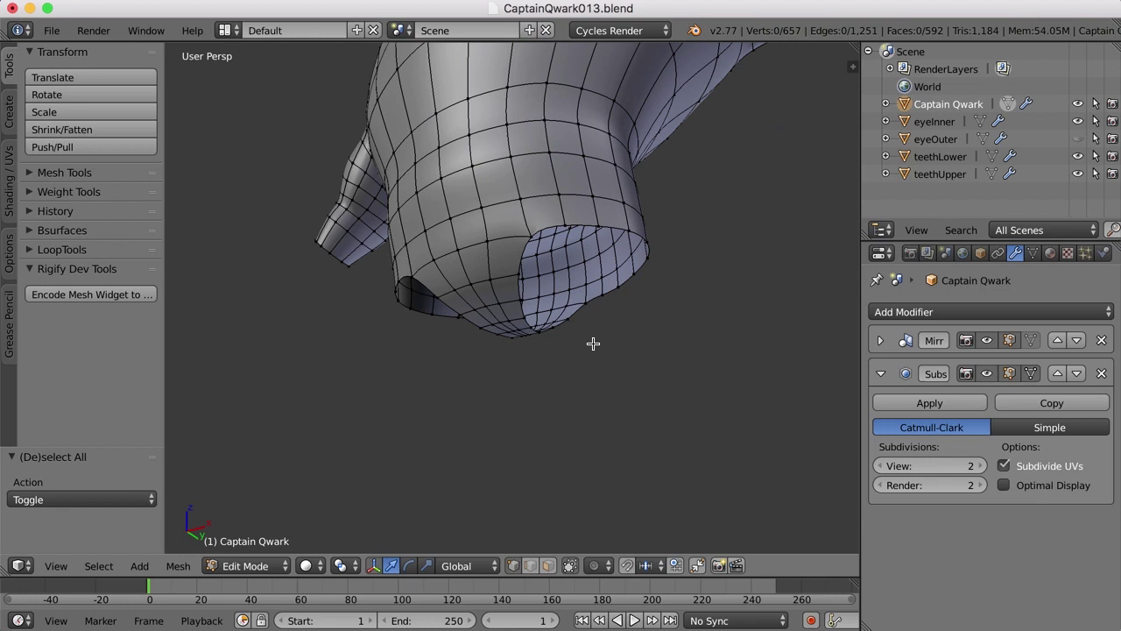
{"action": "middle_click", "coordinate": [556, 279]}
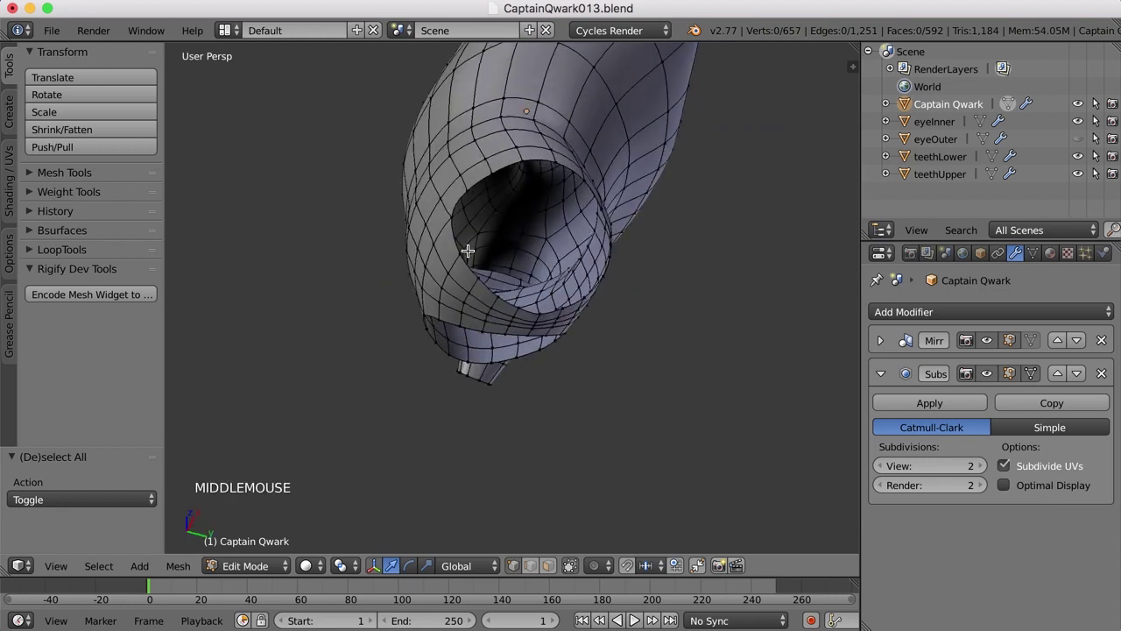
Orbit and zoom around the torso bottom and leg opening, ending at the front view.
{"action": "scroll", "scroll_direction": "up", "scroll_amount": 3}
{"action": "scroll", "scroll_direction": "up", "scroll_amount": 3}
{"action": "middle_click", "coordinate": [557, 307]}
{"action": "scroll", "scroll_direction": "down", "scroll_amount": 3}
{"action": "middle_click", "coordinate": [584, 323]}
{"action": "scroll", "scroll_direction": "down", "scroll_amount": 3}
{"action": "middle_click", "coordinate": [604, 311]}
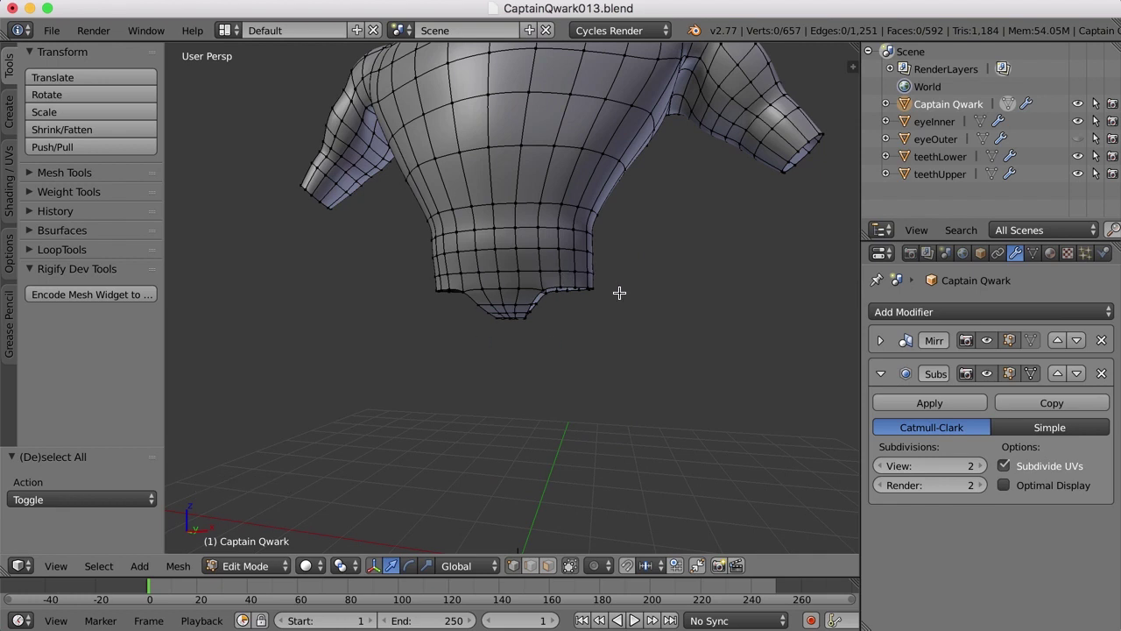
{"action": "middle_click", "coordinate": [618, 293]}
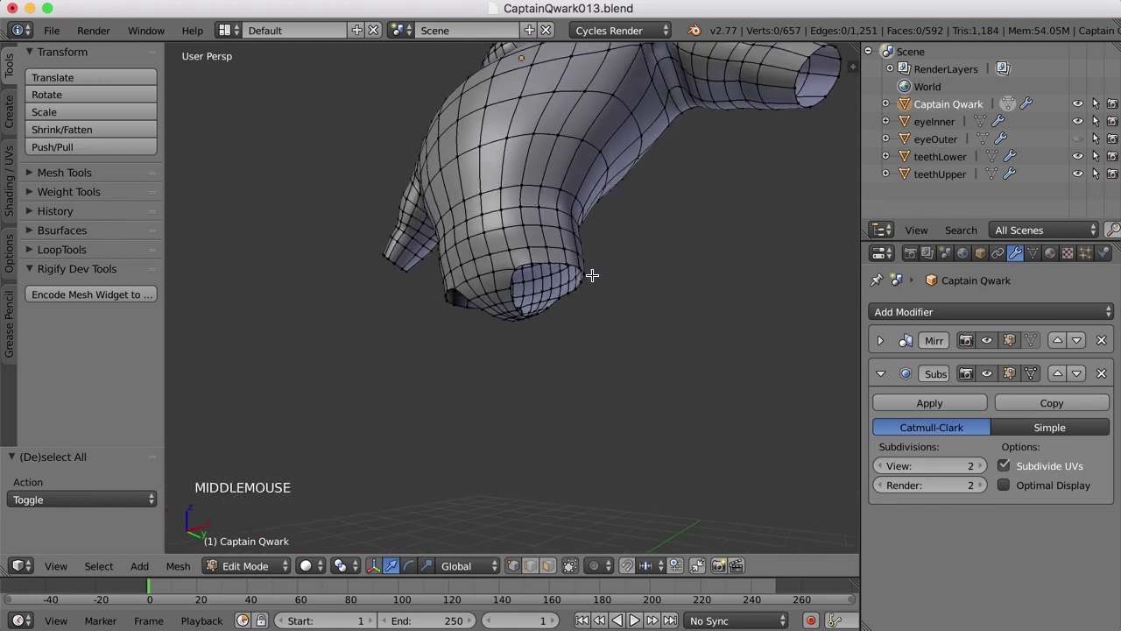
{"action": "scroll", "scroll_direction": "down", "scroll_amount": 3}
Move the hip vertices one by one onto the reference outline in the ortho views.
{"action": "right_click", "coordinate": [621, 259]}
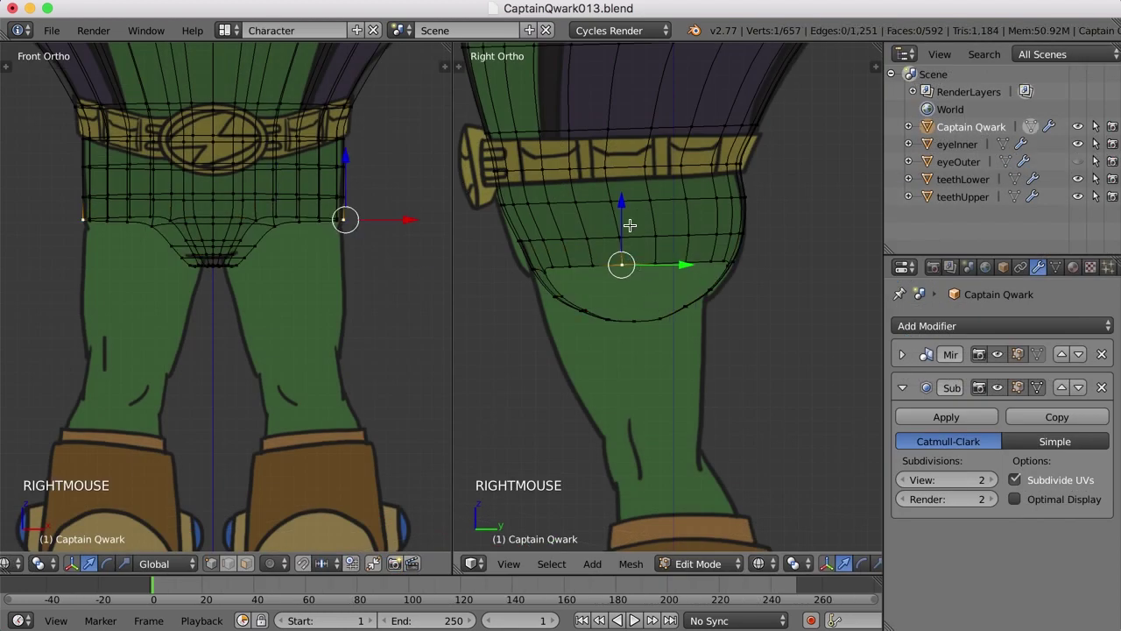
{"action": "double_click", "coordinate": [620, 206]}
{"action": "right_click", "coordinate": [656, 258]}
{"action": "left_click", "coordinate": [658, 199]}
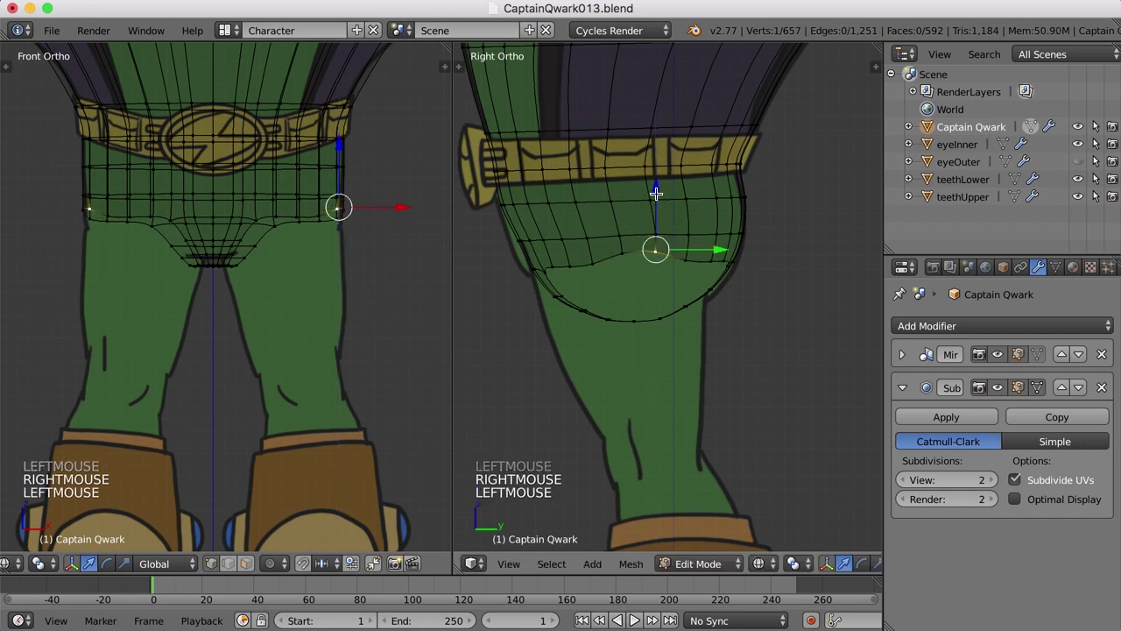
{"action": "right_click", "coordinate": [621, 227]}
{"action": "left_click", "coordinate": [619, 175]}
{"action": "right_click", "coordinate": [660, 229]}
{"action": "double_click", "coordinate": [654, 169]}
{"action": "left_click", "coordinate": [558, 219]}
{"action": "right_click", "coordinate": [582, 287]}
{"action": "left_click", "coordinate": [588, 228]}
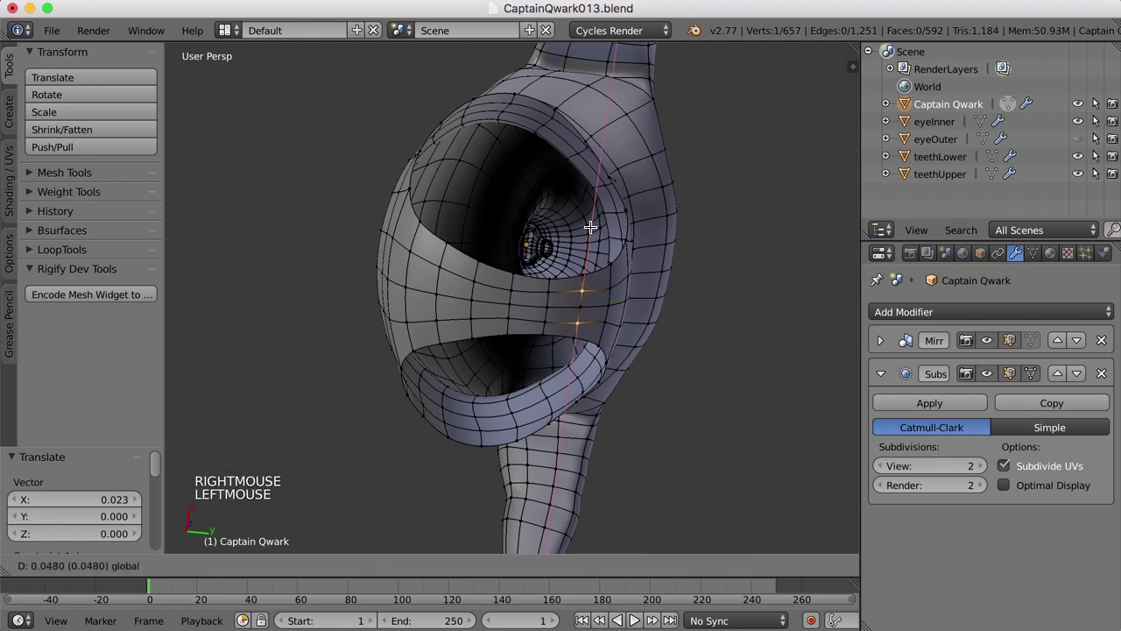
Adjust the eye-socket vertices, then orbit to check the leg-opening border from below.
{"action": "right_click", "coordinate": [545, 315]}
{"action": "left_click", "coordinate": [555, 225]}
{"action": "middle_click", "coordinate": [406, 303]}
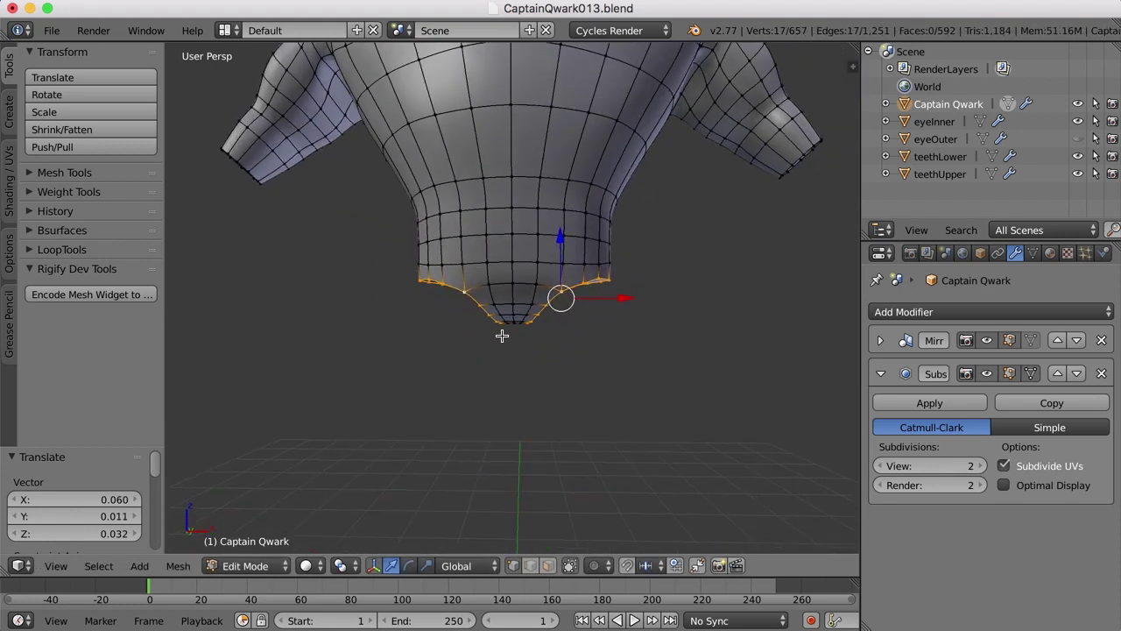
{"action": "middle_click", "coordinate": [571, 343]}
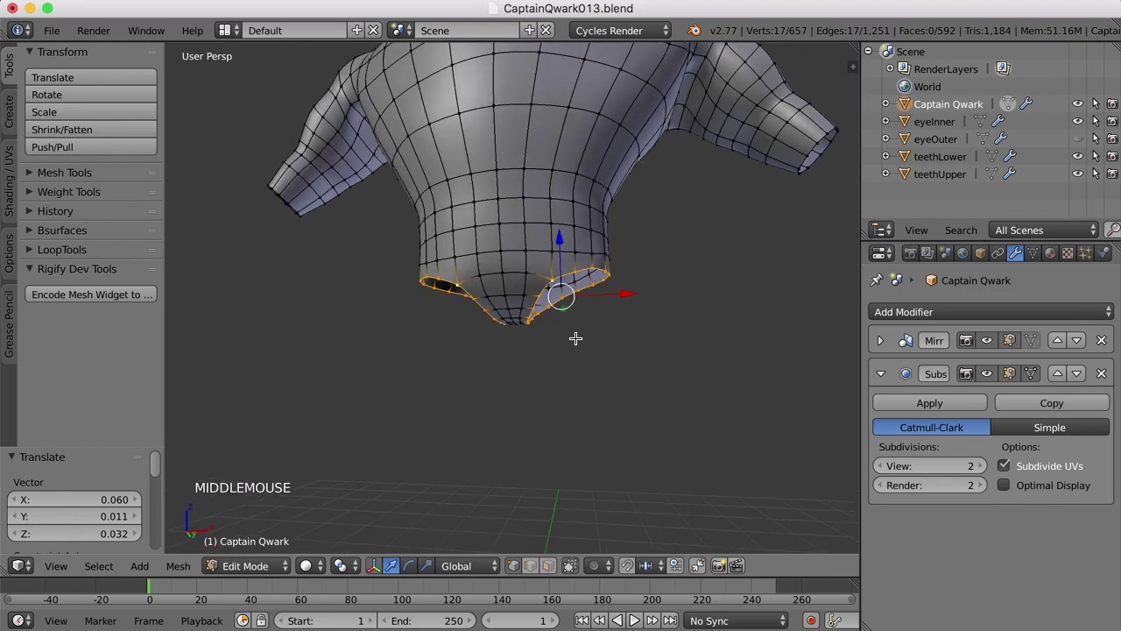
{"action": "middle_click", "coordinate": [584, 340]}
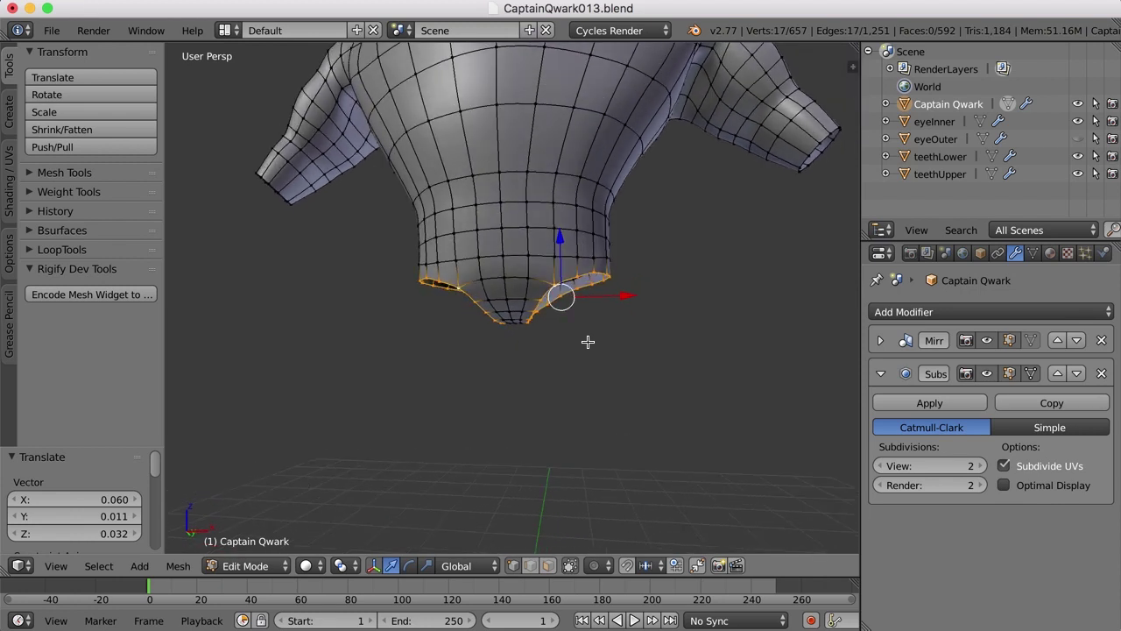
{"action": "middle_click", "coordinate": [593, 338]}
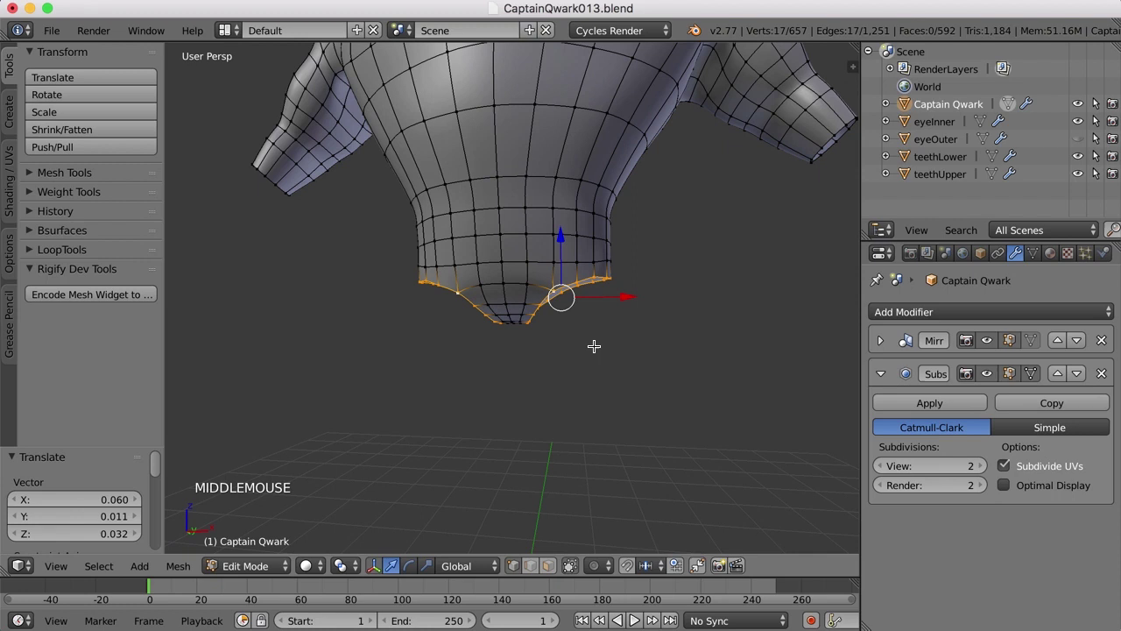
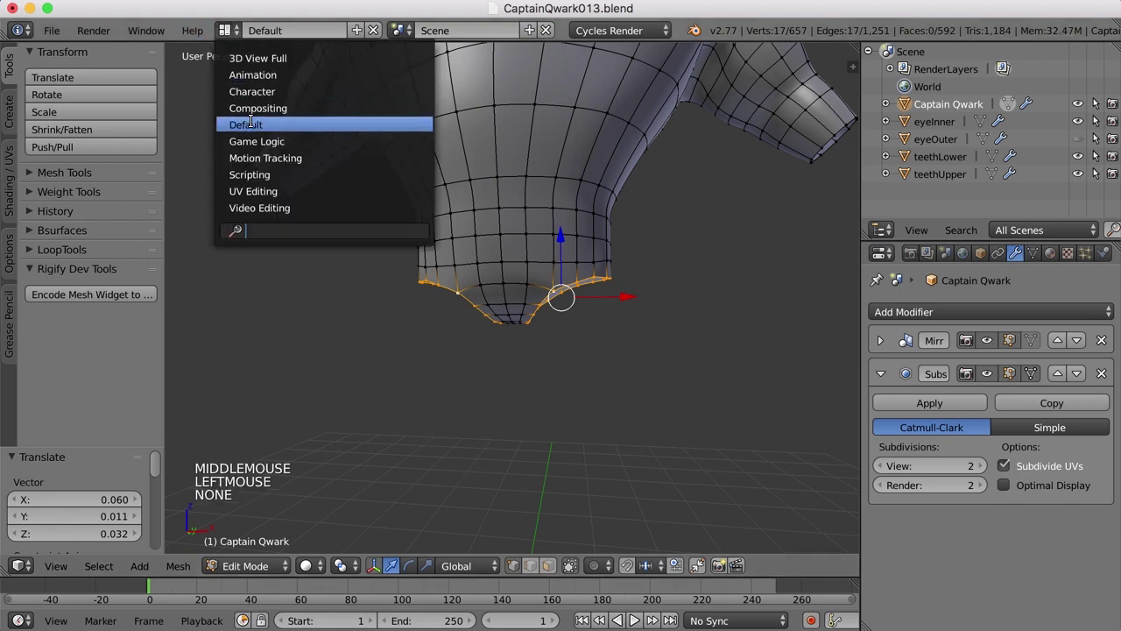
Extrude the leg-opening border into a new ring, flatten it level and raise it toward the hips.
{"action": "scroll", "scroll_direction": "down", "scroll_amount": 3}
{"action": "scroll", "scroll_direction": "down", "scroll_amount": 3}
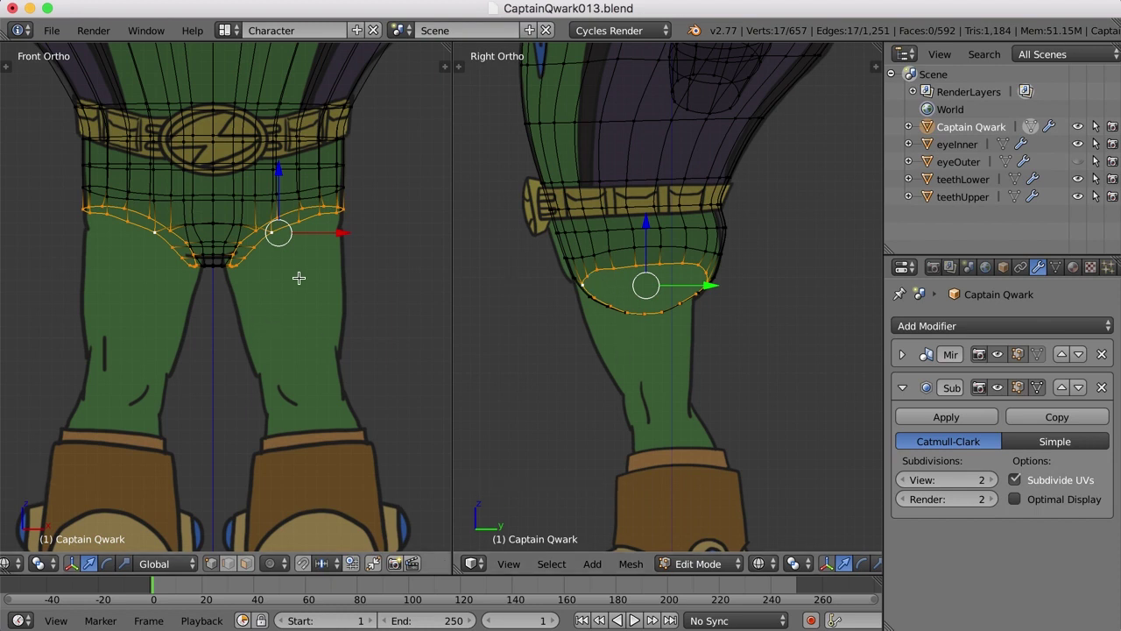
{"action": "key", "text": "e"}
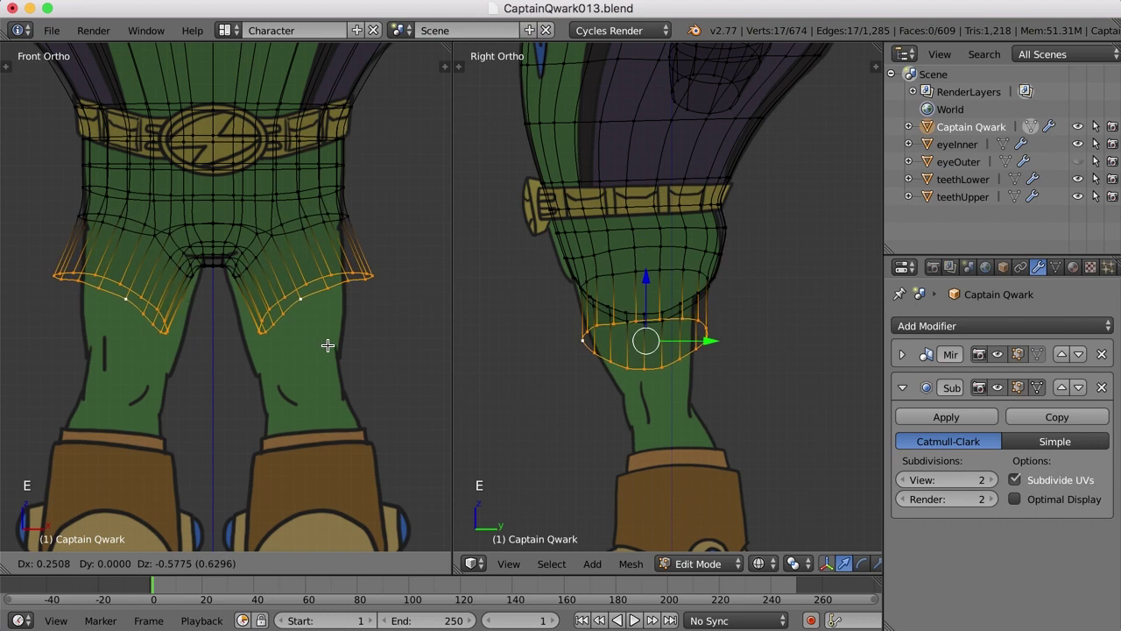
{"action": "left_click", "coordinate": [329, 342]}
{"action": "key", "text": "s"}
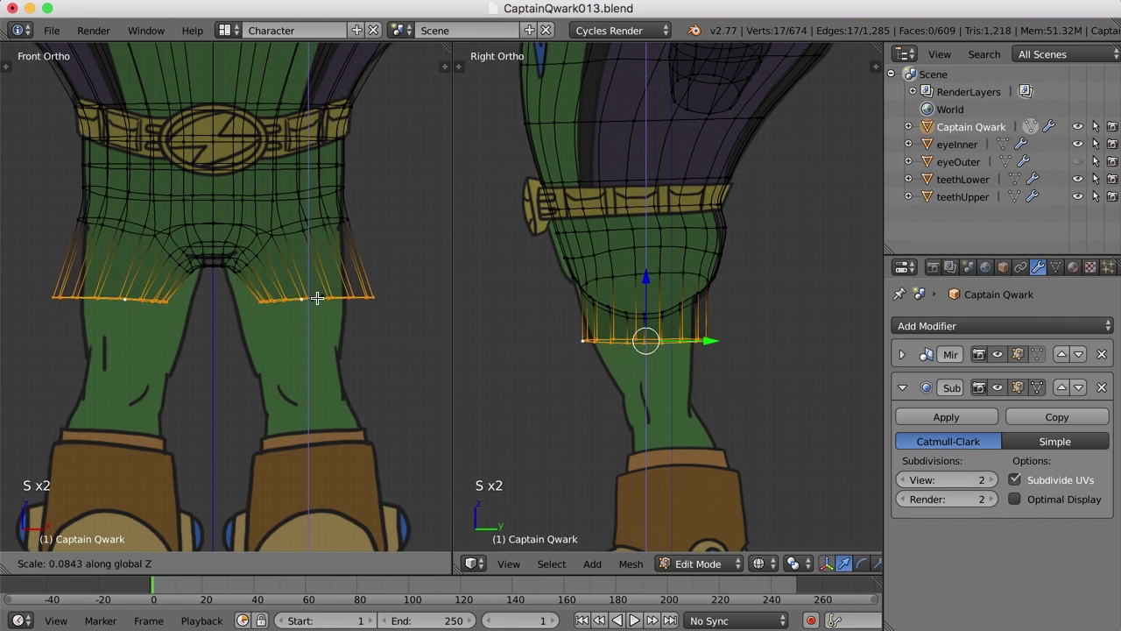
{"action": "key", "text": "r"}
{"action": "left_click", "coordinate": [397, 302]}
{"action": "key", "text": "g"}
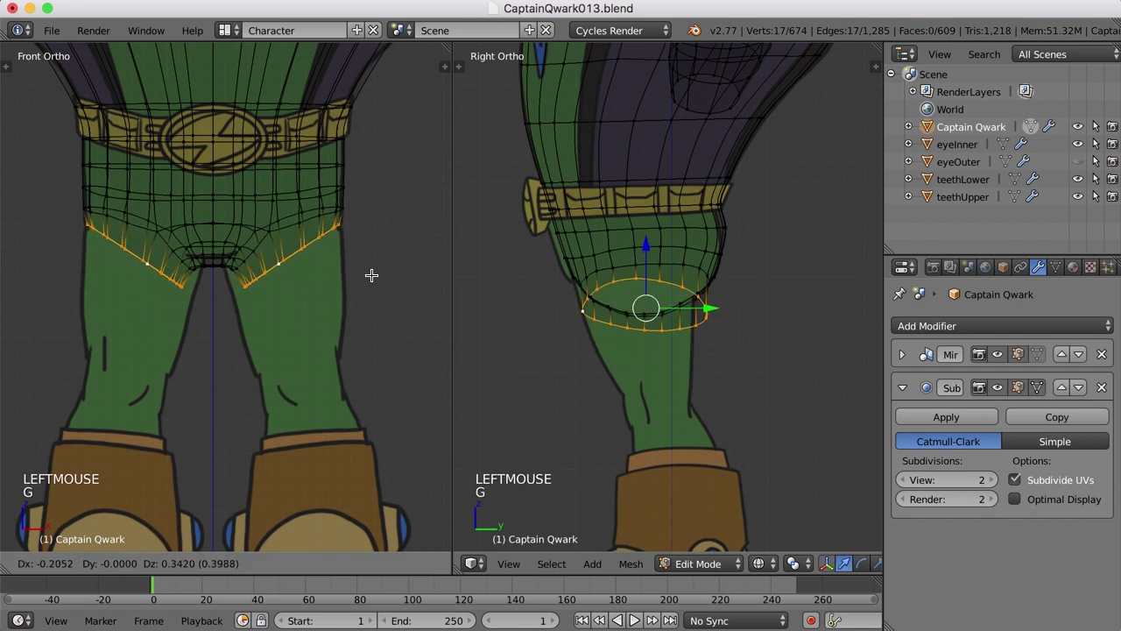
{"action": "left_click", "coordinate": [372, 272]}
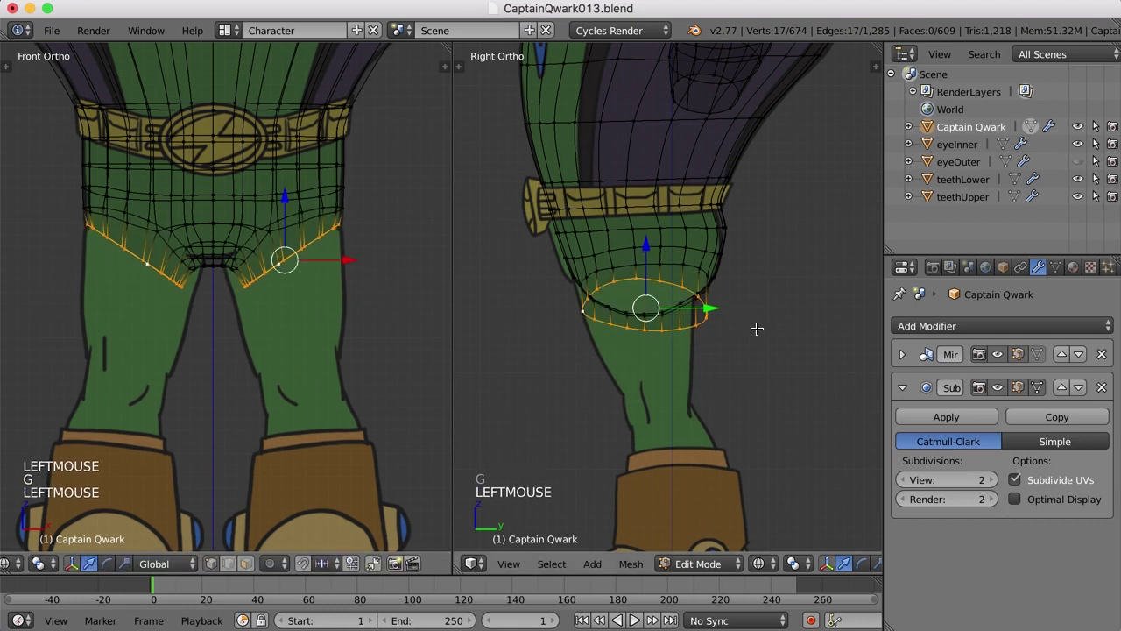
Tilt and resize the thigh ring to fit the drawings in front and side views.
{"action": "key", "text": "s"}
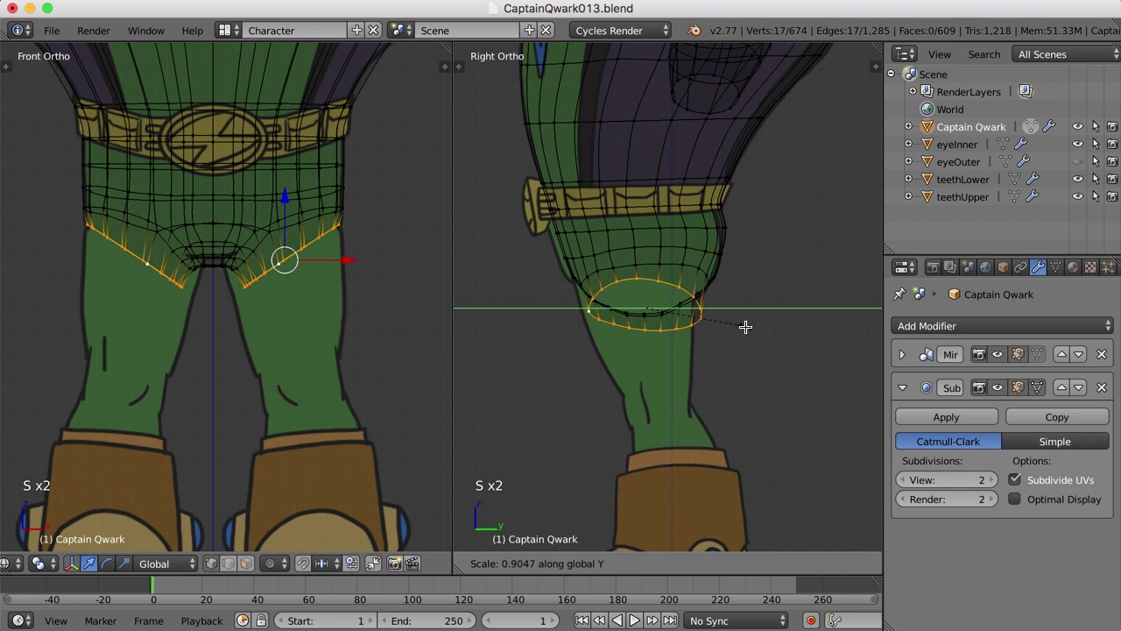
{"action": "left_click", "coordinate": [746, 324]}
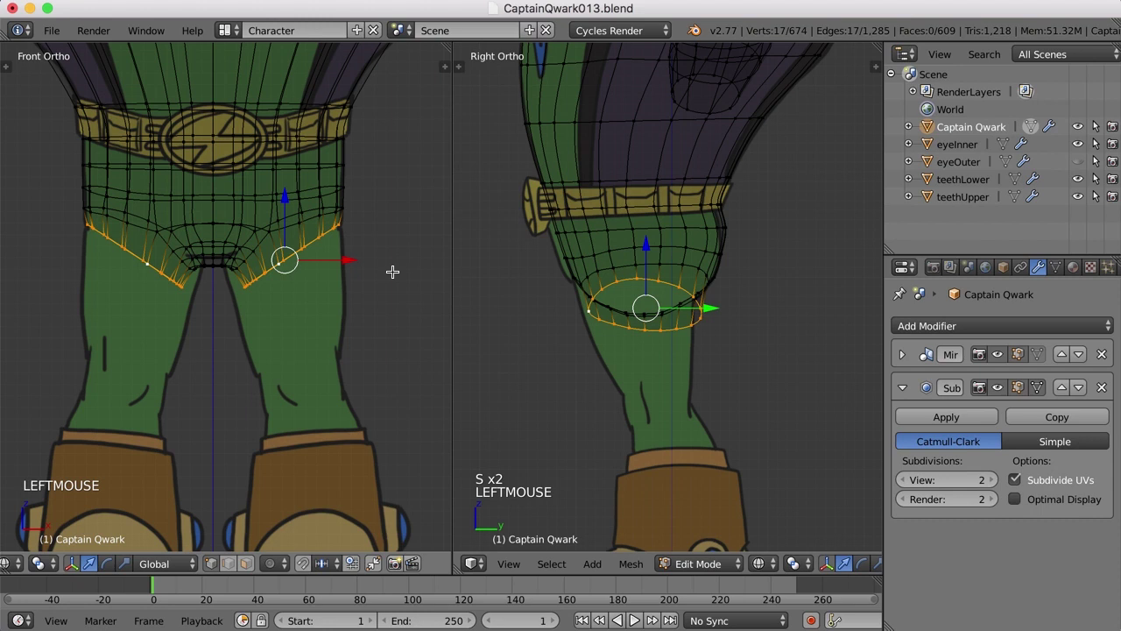
{"action": "key", "text": "r"}
{"action": "left_click", "coordinate": [391, 282]}
{"action": "key", "text": "g"}
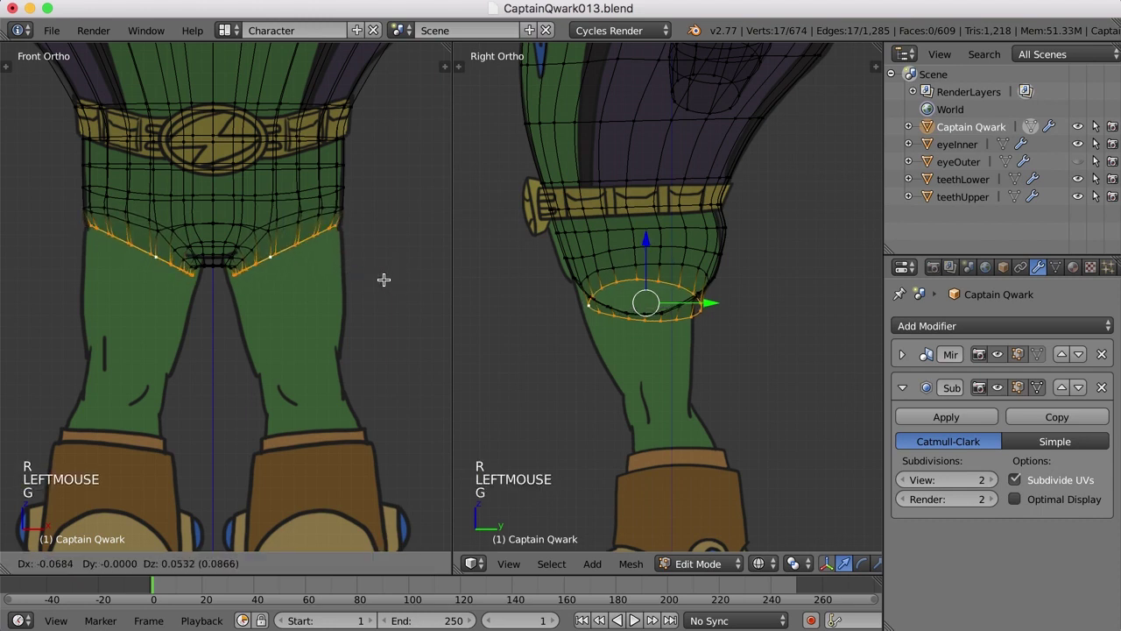
{"action": "left_click", "coordinate": [385, 276]}
{"action": "key", "text": "s"}
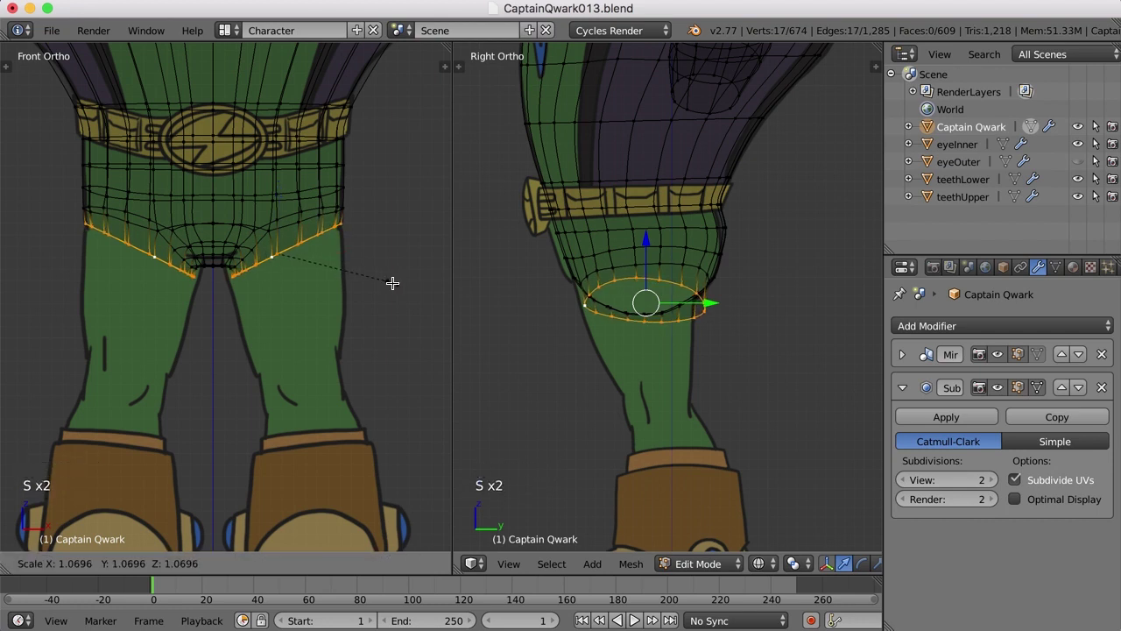
{"action": "left_click", "coordinate": [404, 284]}
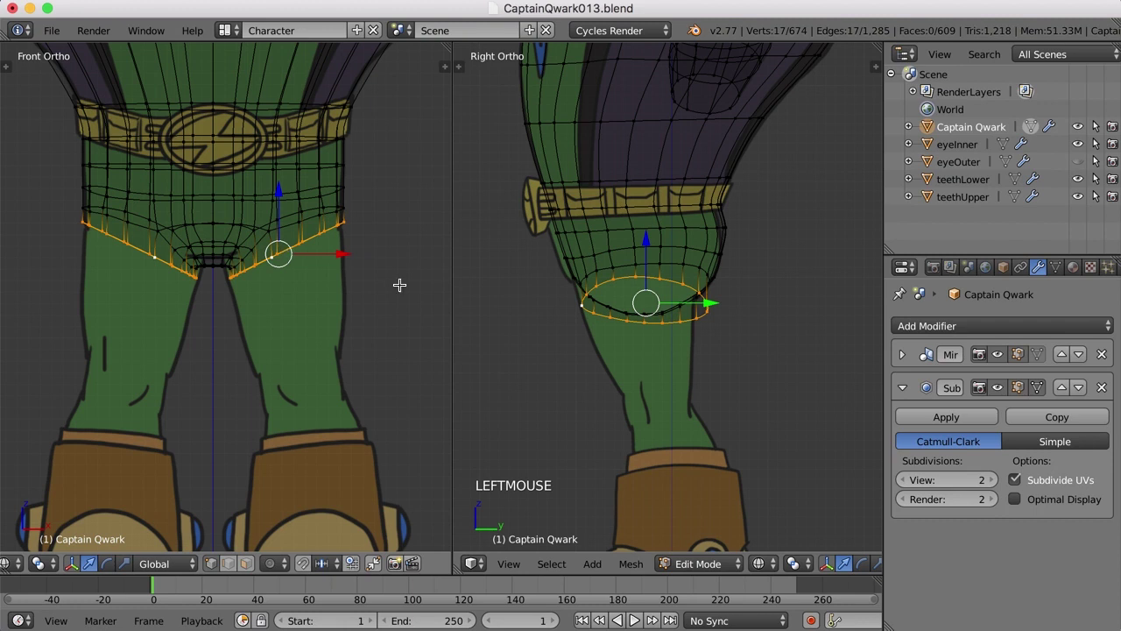
Pick ring vertices in the side view and start adjusting them to the thigh.
{"action": "left_click", "coordinate": [713, 298]}
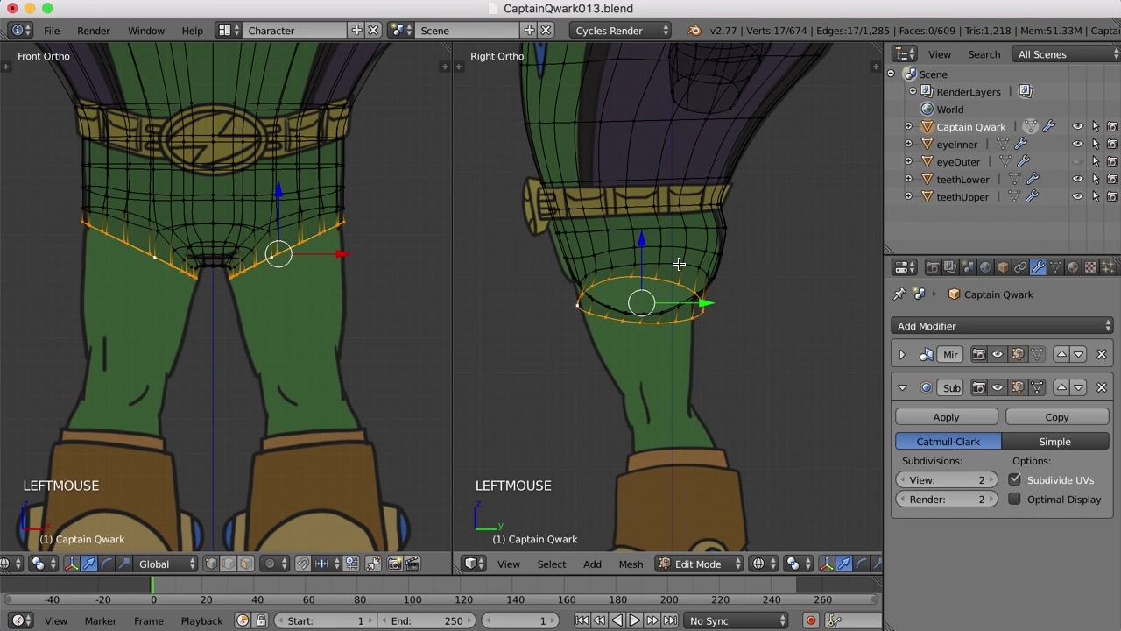
{"action": "right_click", "coordinate": [676, 261]}
{"action": "left_click", "coordinate": [713, 267]}
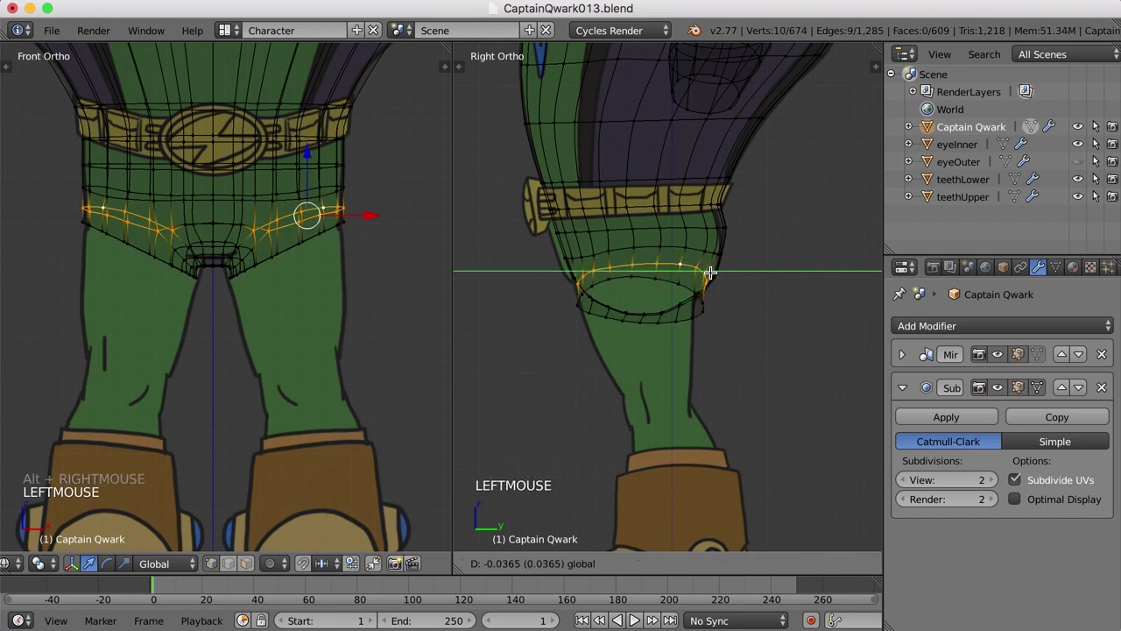
{"action": "right_click", "coordinate": [668, 316]}
{"action": "key", "text": "s"}
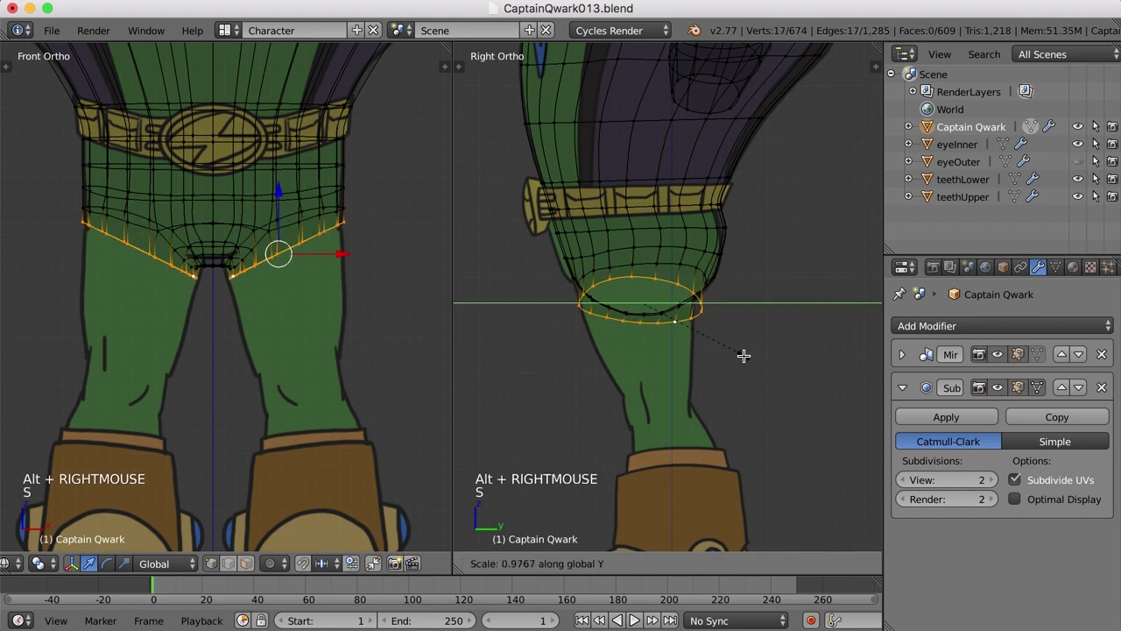
Extrude the hip loops down one step onto the upper thighs and size them.
{"action": "left_click", "coordinate": [741, 350]}
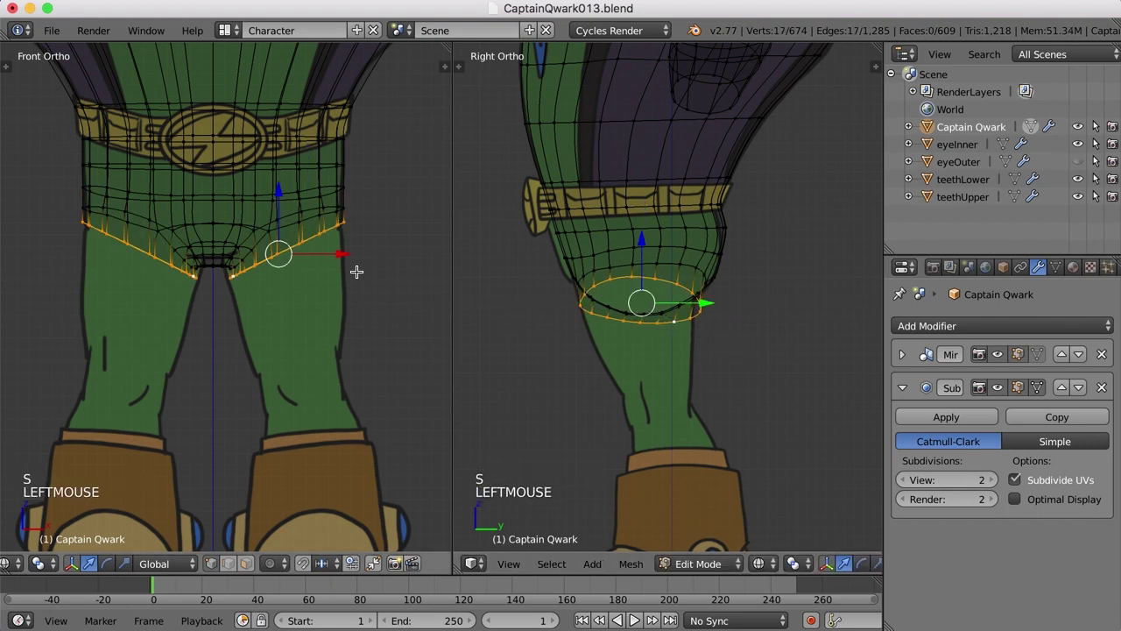
{"action": "key", "text": "e"}
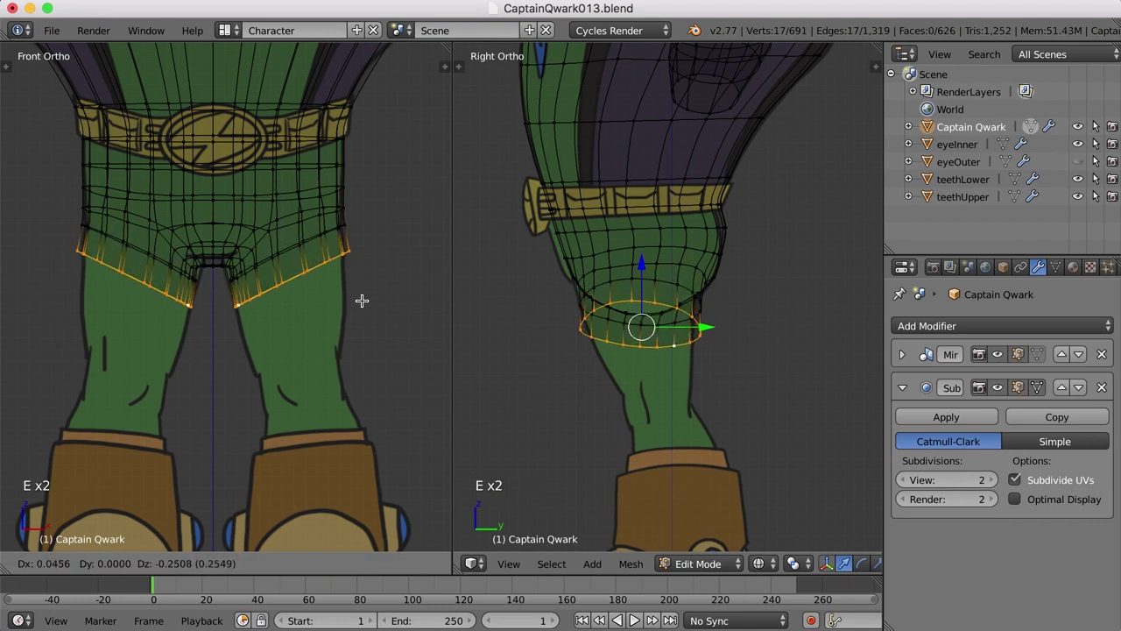
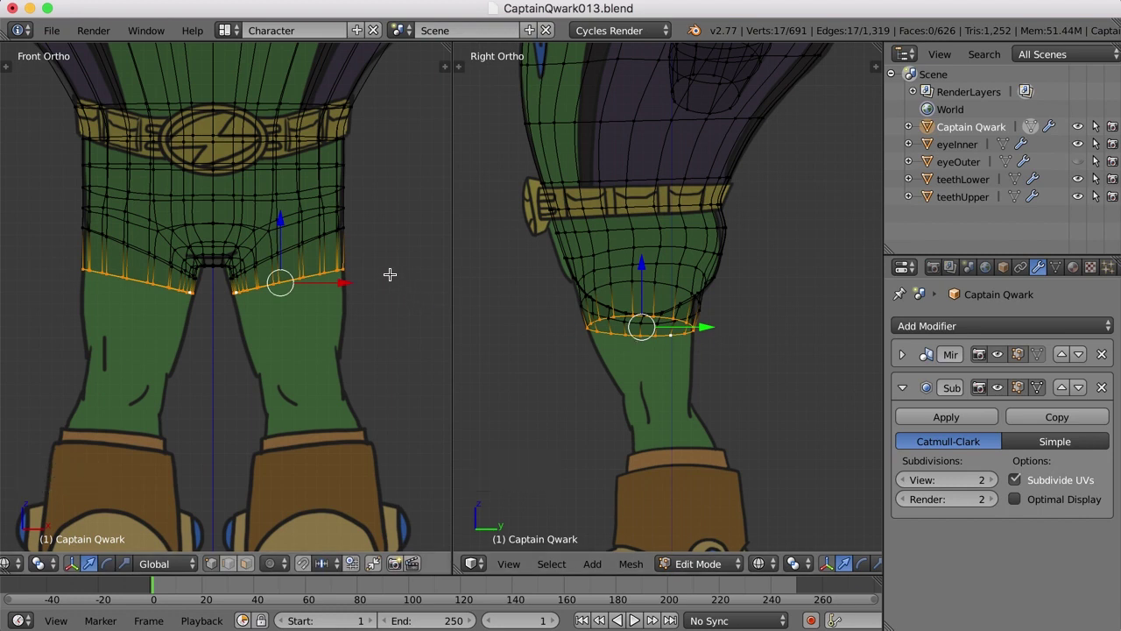
{"action": "key", "text": "e"}
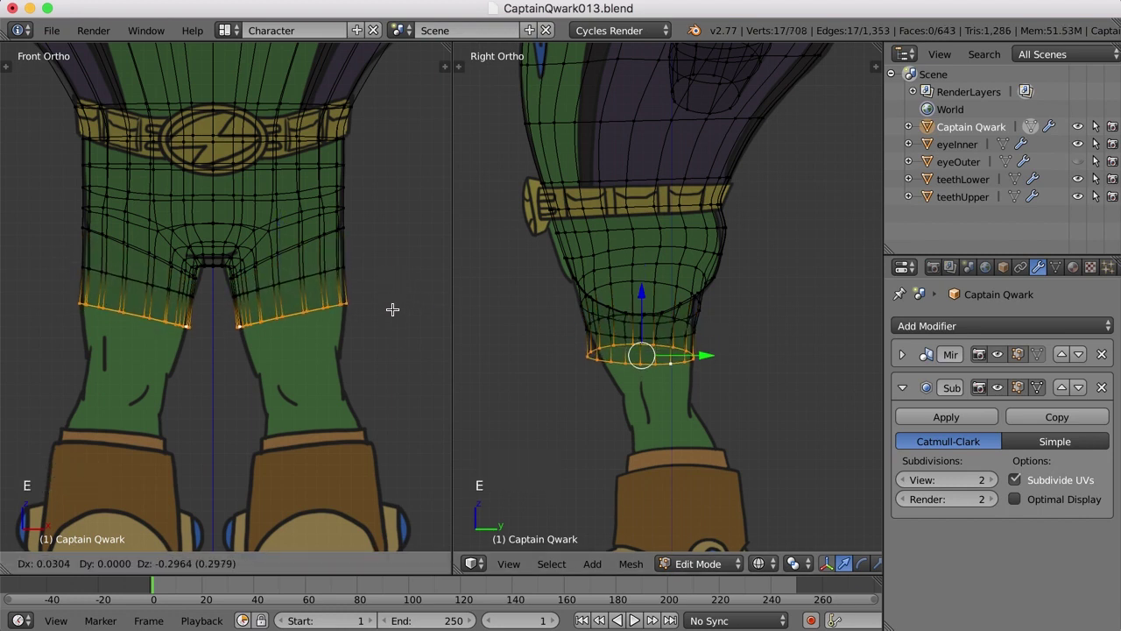
{"action": "left_click", "coordinate": [395, 317]}
{"action": "key", "text": "s"}
{"action": "left_click", "coordinate": [435, 340]}
Resize and reposition the new loops to match the thighs in both views.
{"action": "key", "text": "r"}
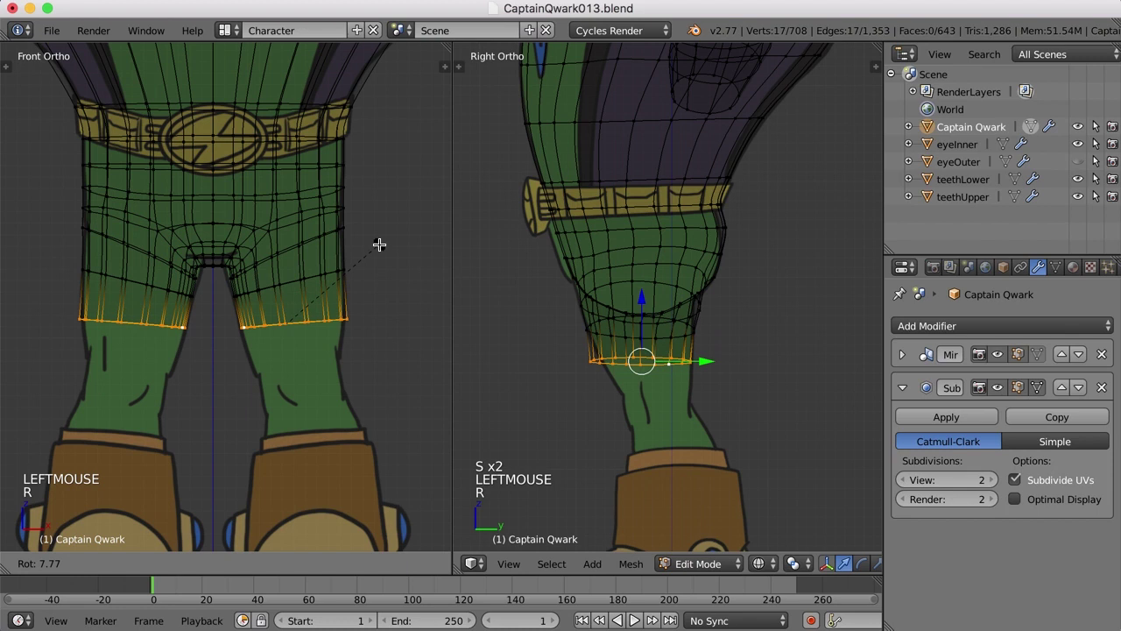
{"action": "left_click", "coordinate": [627, 329]}
{"action": "left_click", "coordinate": [703, 353]}
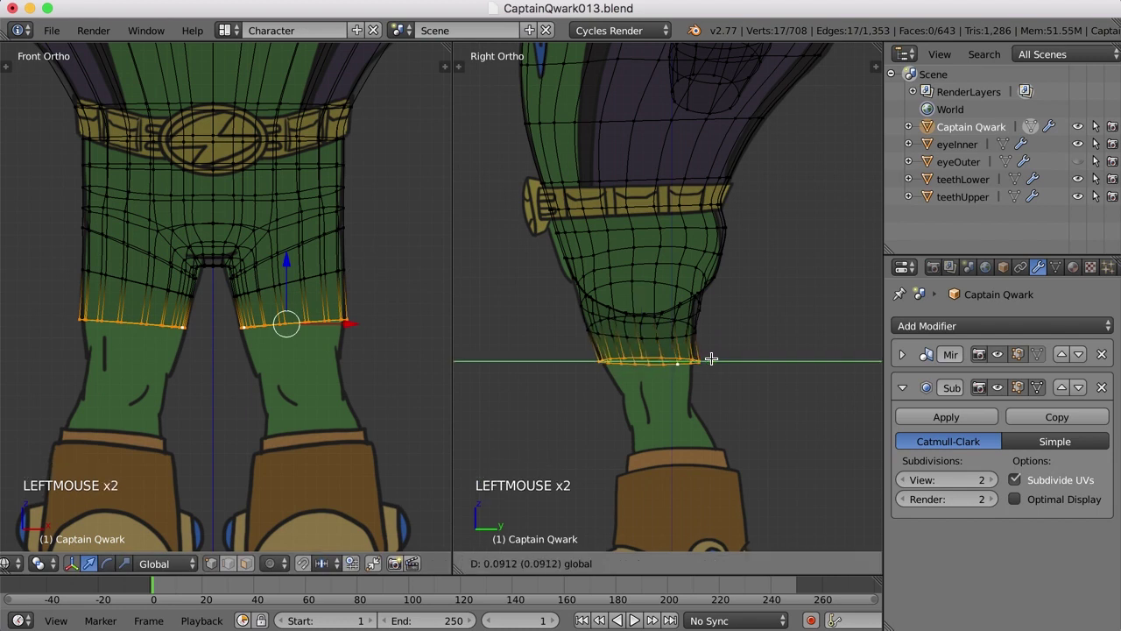
{"action": "key", "text": "s"}
{"action": "left_click", "coordinate": [727, 378]}
{"action": "left_click", "coordinate": [710, 356]}
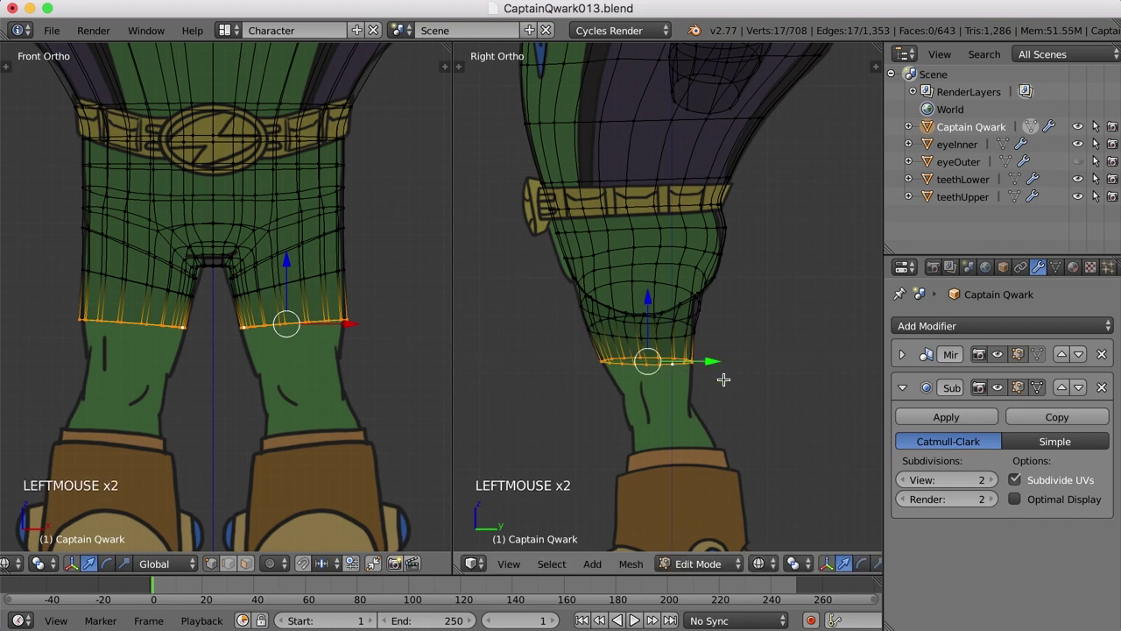
{"action": "key", "text": "r"}
{"action": "left_click", "coordinate": [716, 391]}
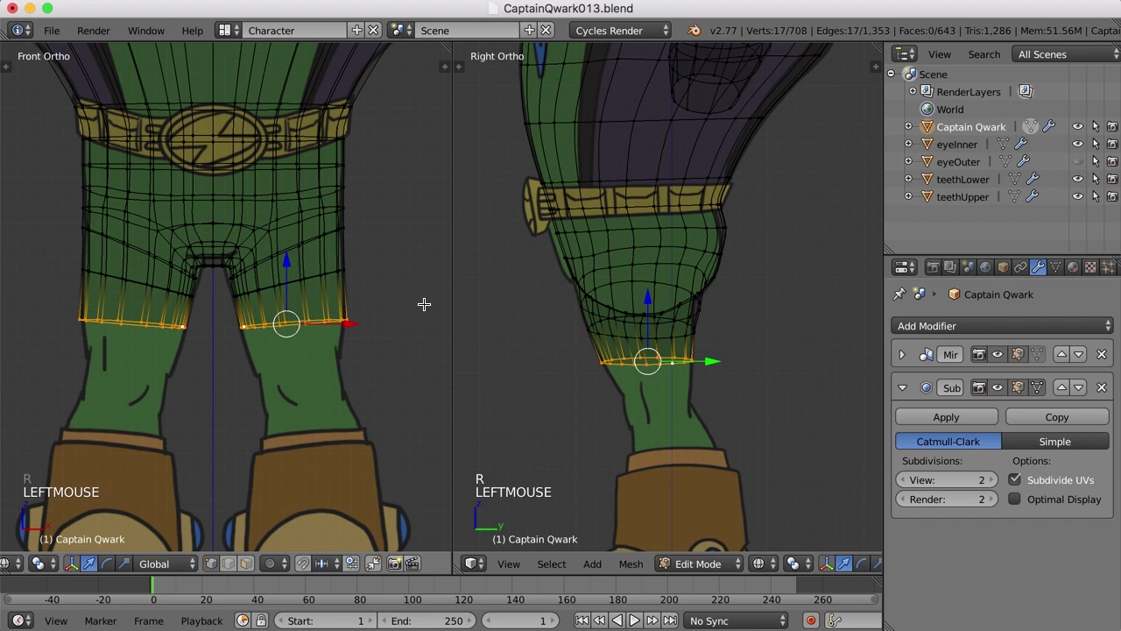
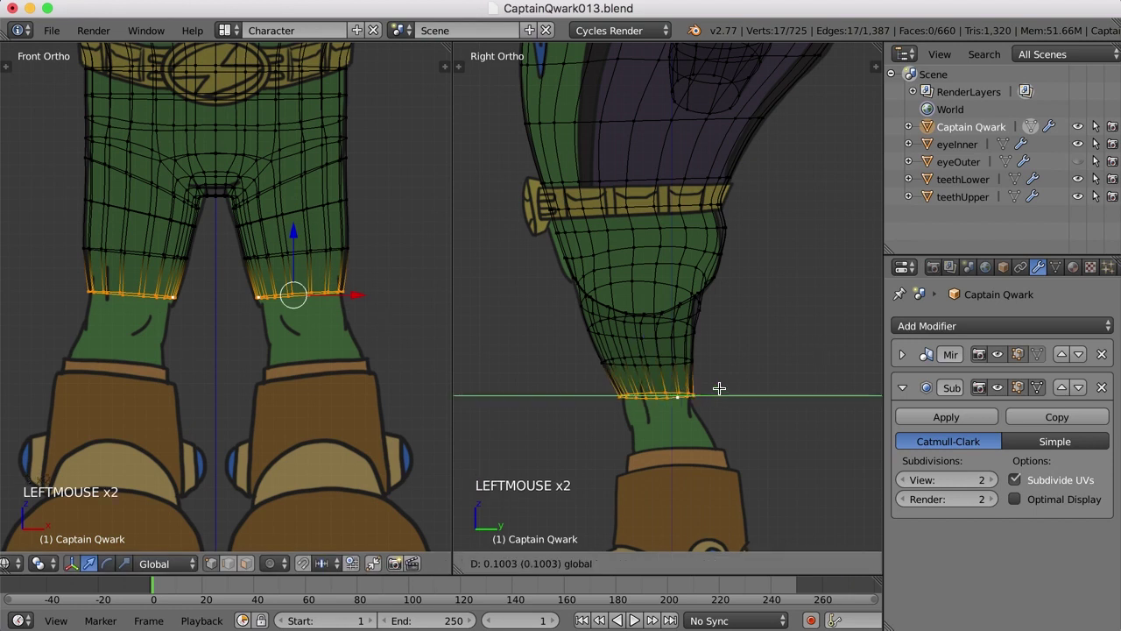
Position and resize the knee loops to the reference in the side view.
{"action": "left_click", "coordinate": [659, 328]}
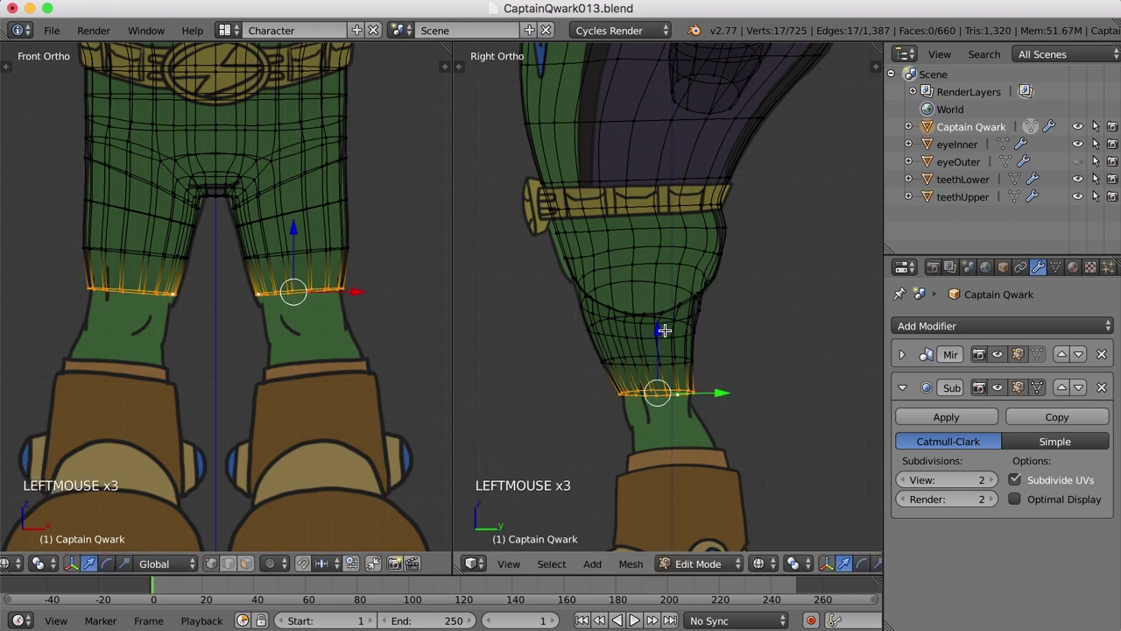
{"action": "key", "text": "s"}
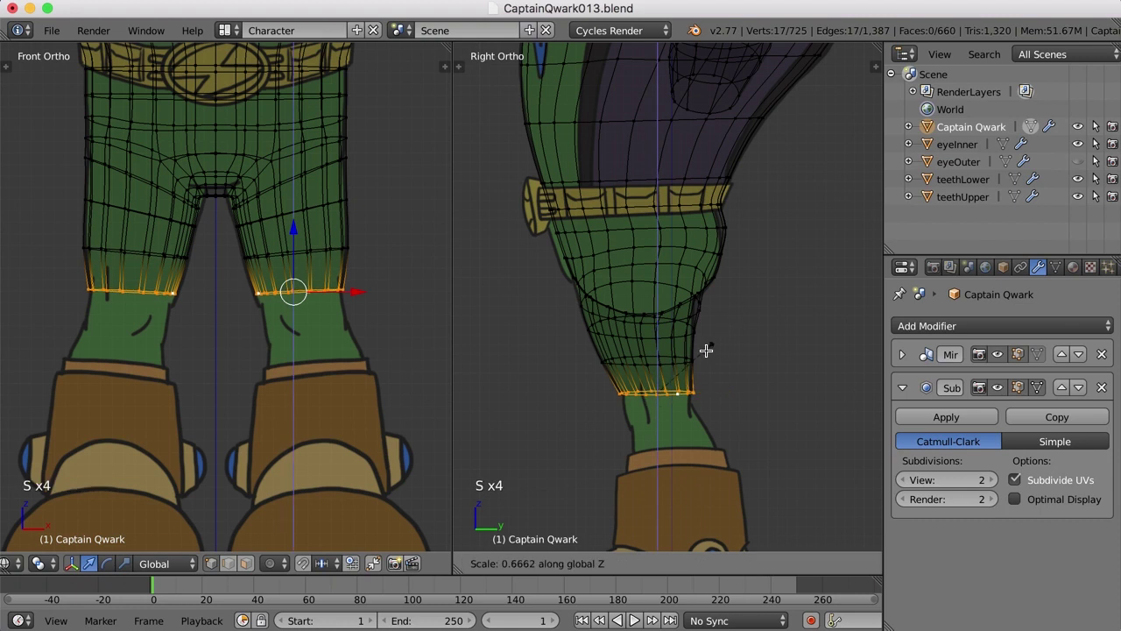
{"action": "left_click", "coordinate": [687, 362]}
{"action": "key", "text": "r"}
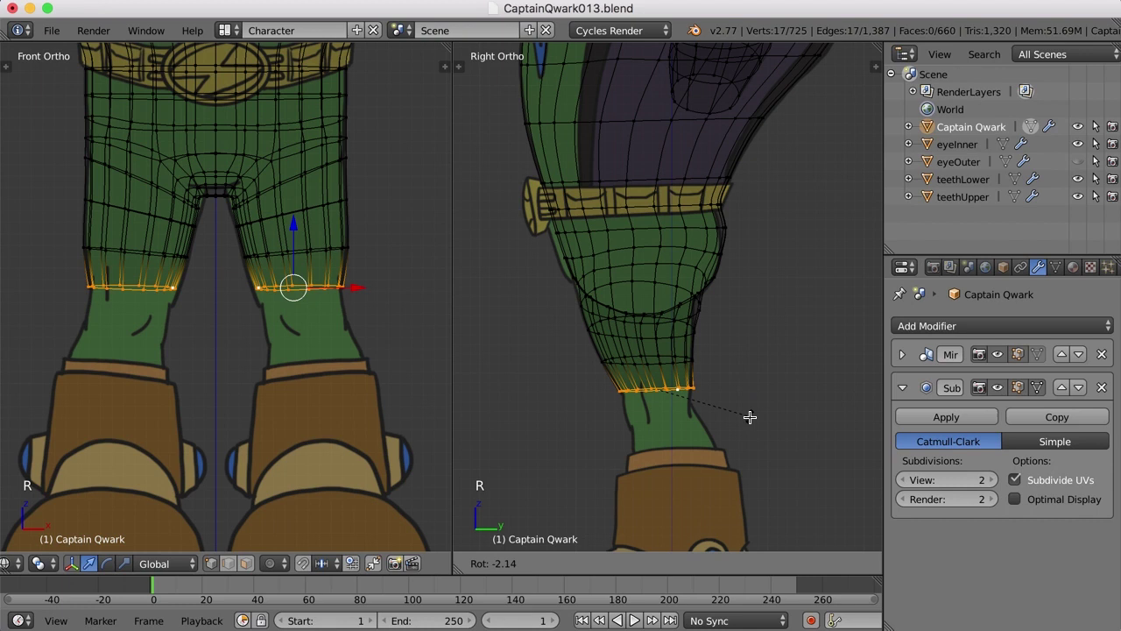
{"action": "left_click", "coordinate": [749, 413]}
Extrude two more leg segments down past the knees to just above the boots.
{"action": "key", "text": "e"}
{"action": "left_click", "coordinate": [385, 330]}
{"action": "left_click", "coordinate": [673, 407]}
{"action": "left_click", "coordinate": [727, 411]}
{"action": "left_click", "coordinate": [665, 348]}
{"action": "left_click", "coordinate": [721, 408]}
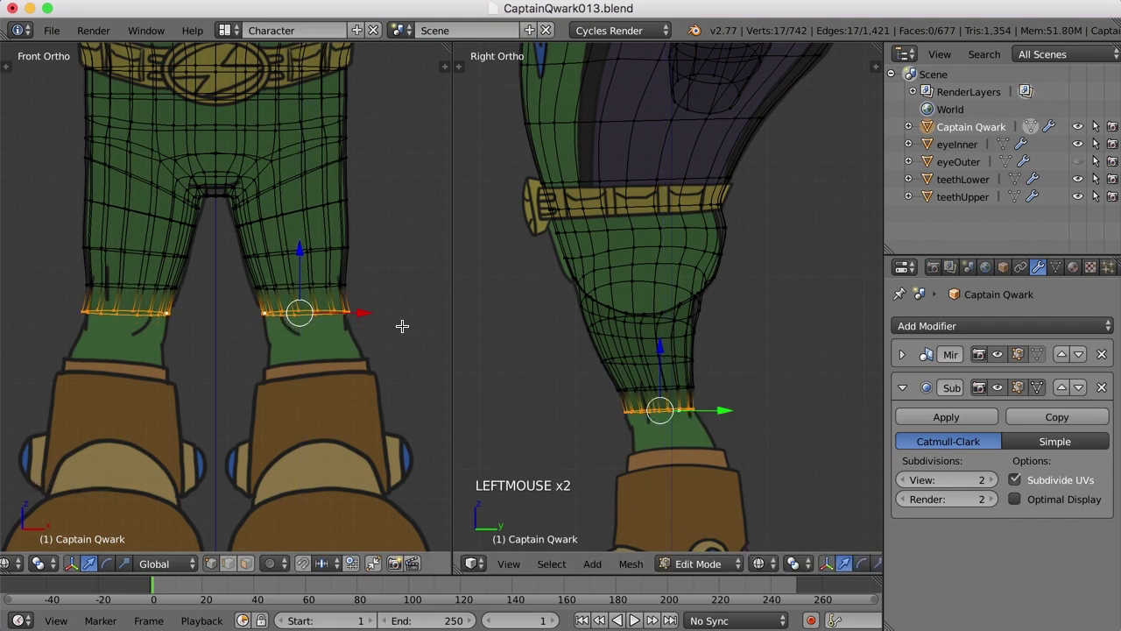
{"action": "key", "text": "e"}
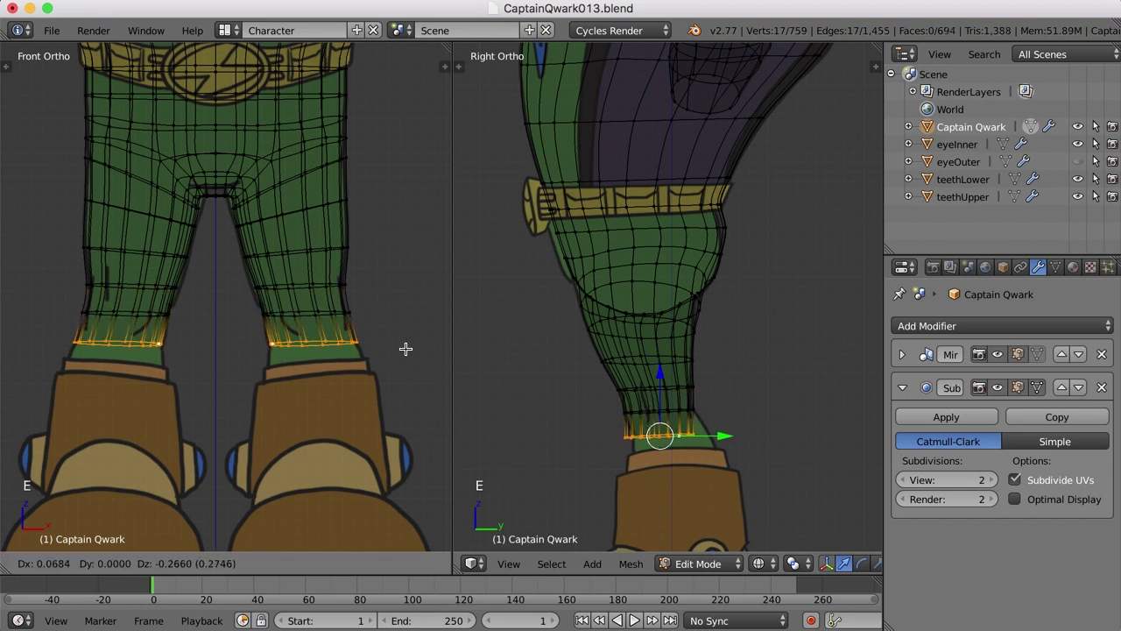
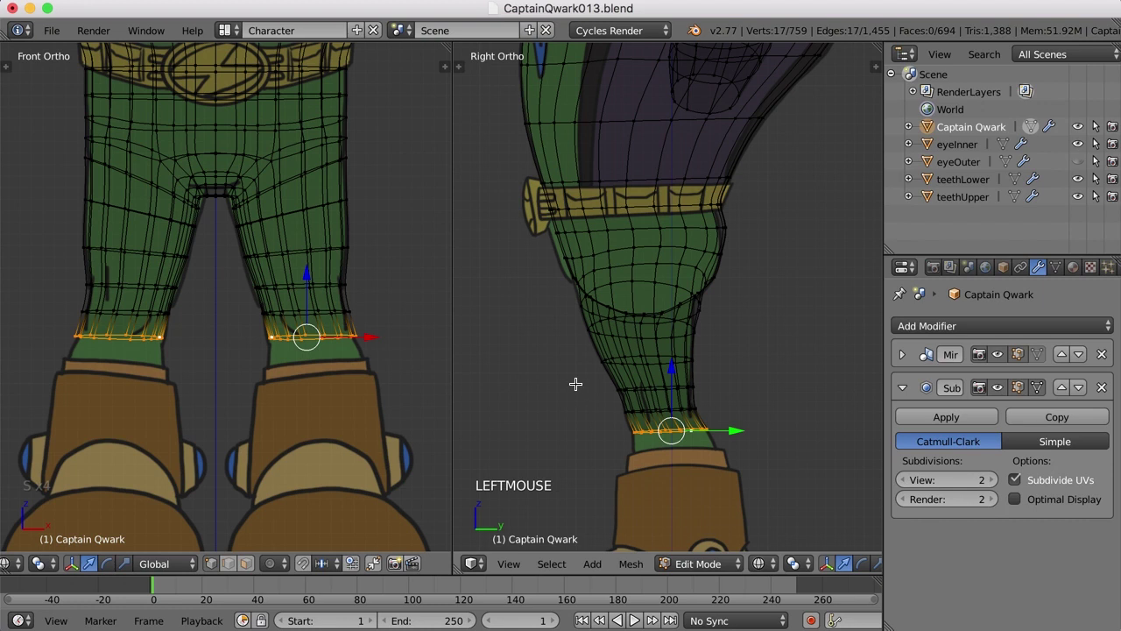
Extrude the leg loops down to the boot tops and size them to fit.
{"action": "middle_click", "coordinate": [377, 371]}
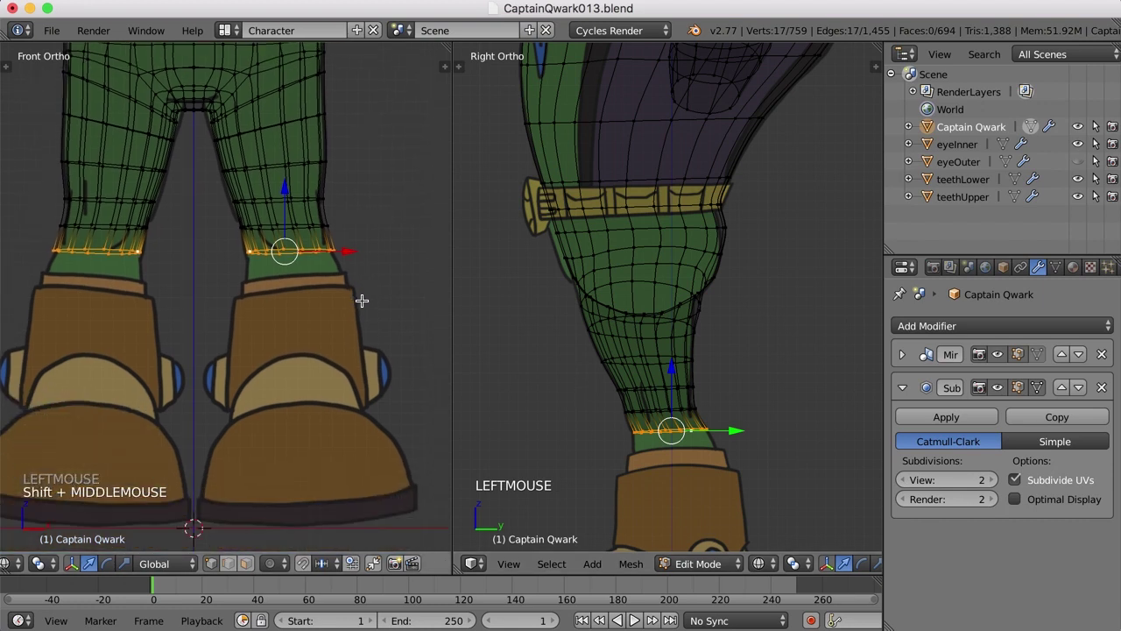
{"action": "key", "text": "e"}
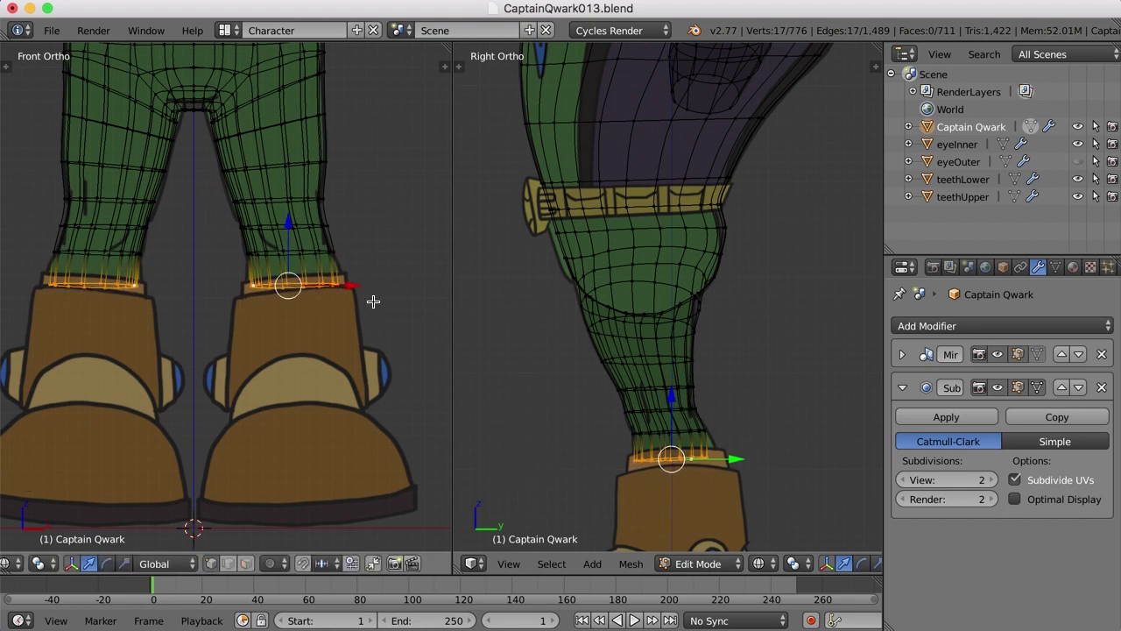
{"action": "key", "text": "s"}
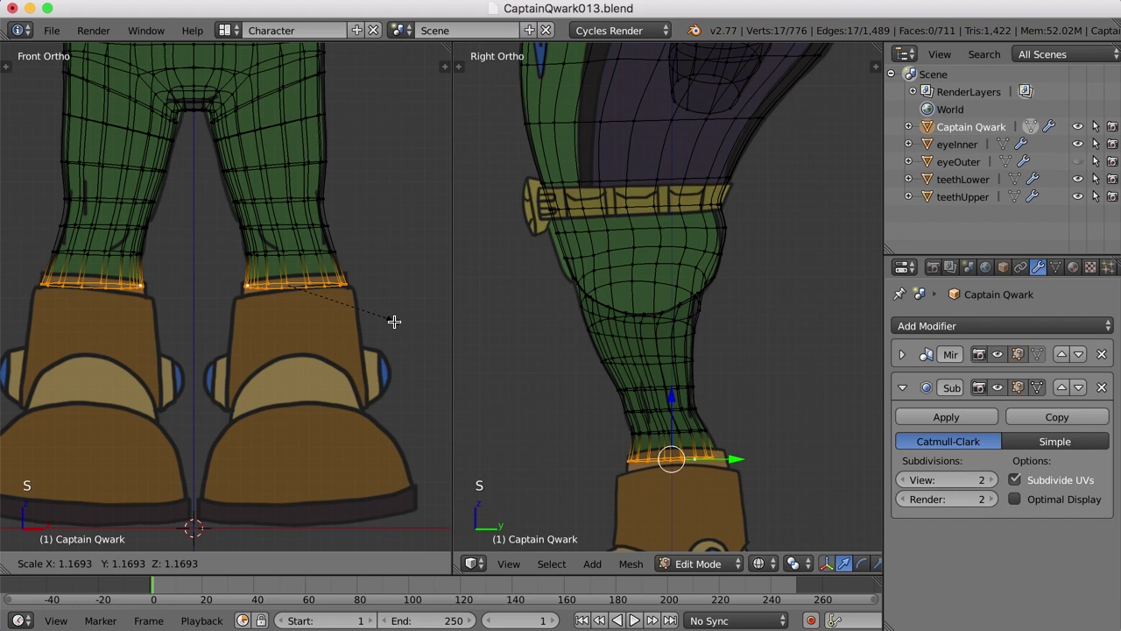
{"action": "left_click", "coordinate": [394, 320]}
{"action": "left_click", "coordinate": [771, 443]}
Extrude another ring down inside the boots and adjust it.
{"action": "scroll", "scroll_direction": "down", "scroll_amount": 3}
{"action": "key", "text": "e"}
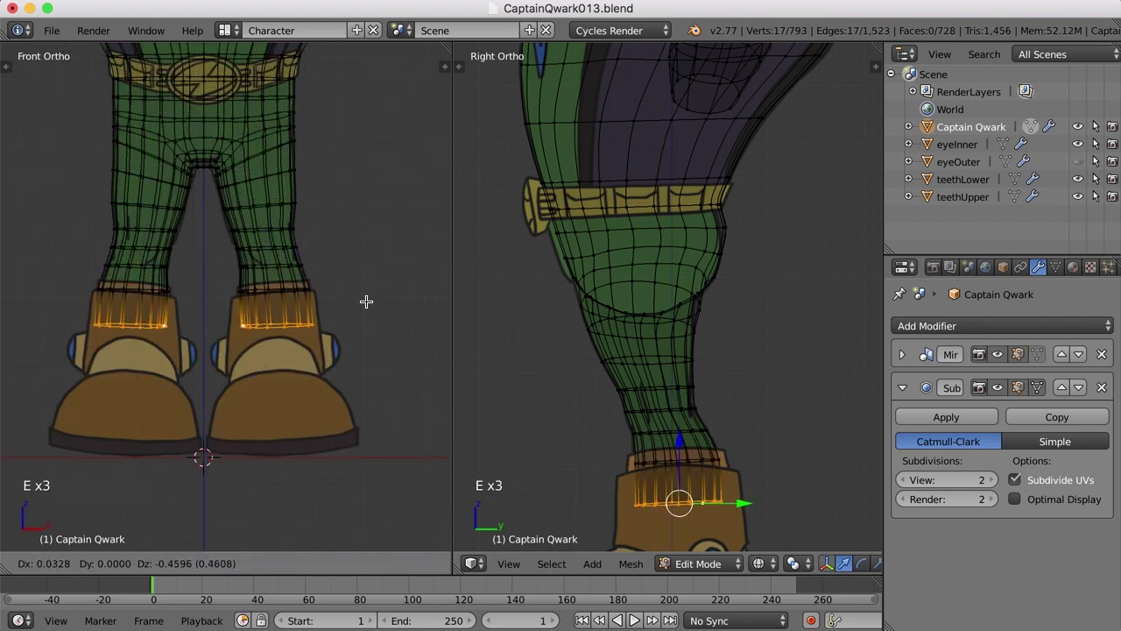
{"action": "left_click", "coordinate": [366, 302]}
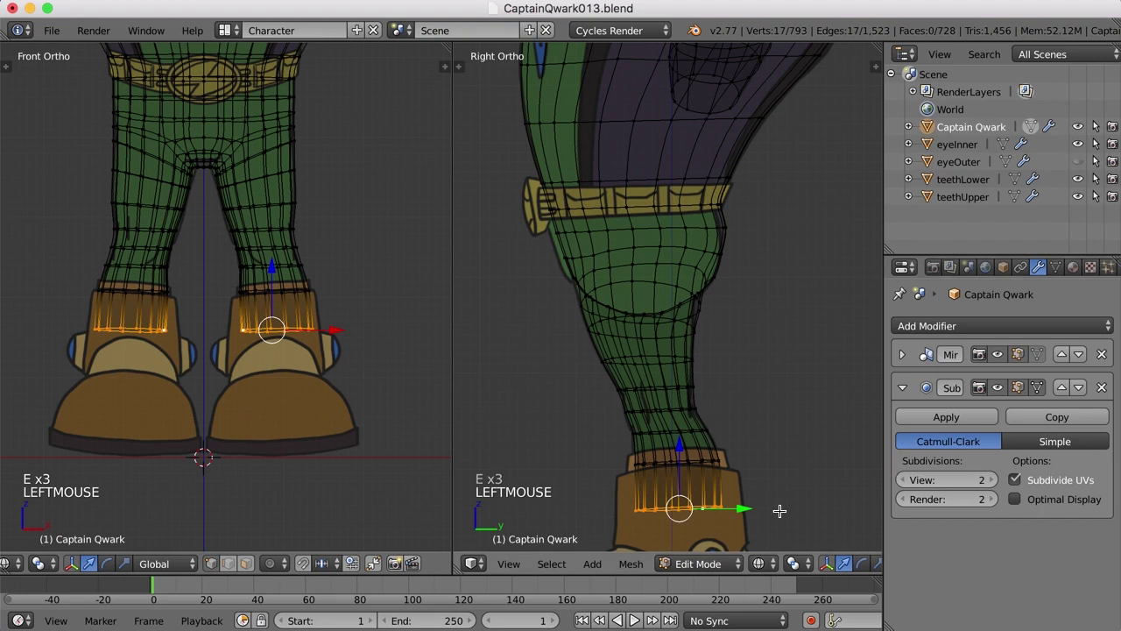
{"action": "key", "text": "s"}
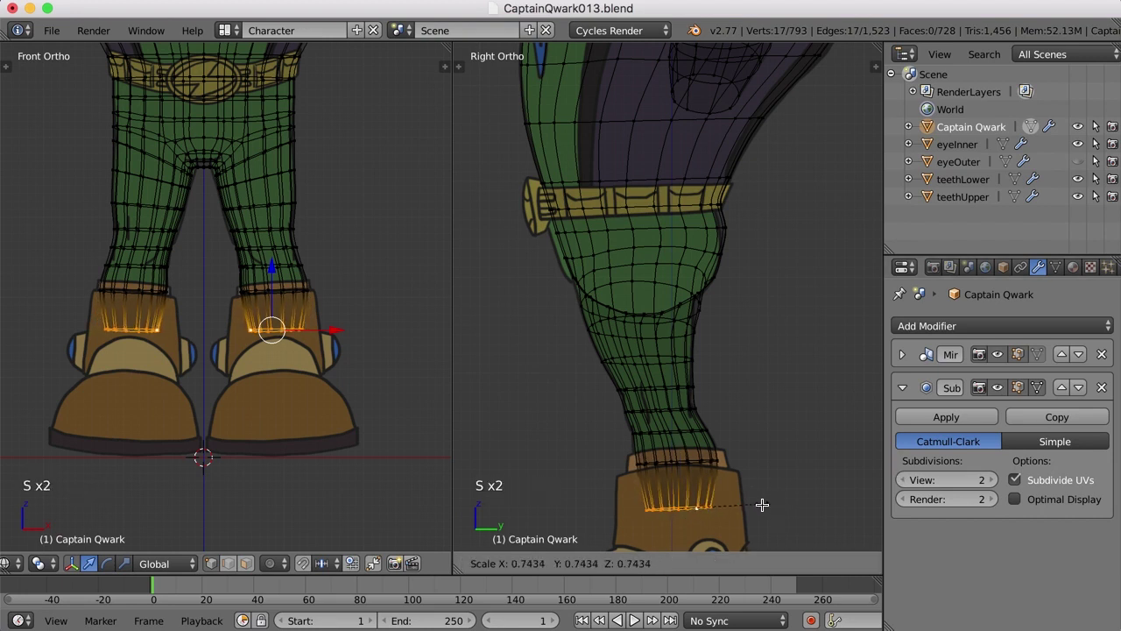
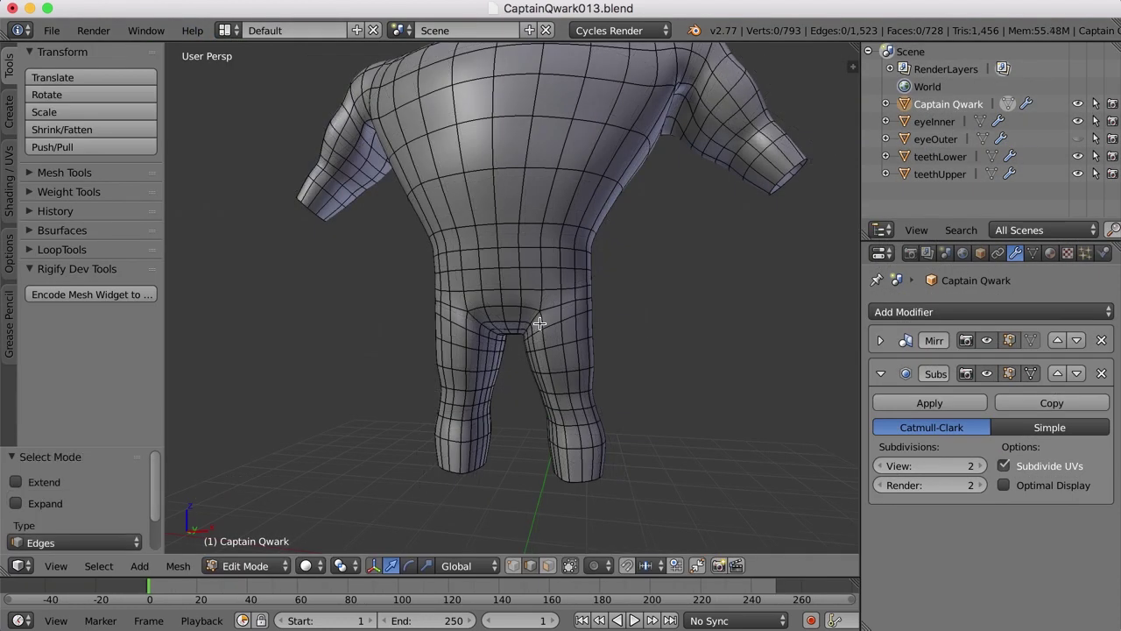
Select the crotch and inner-thigh vertices and nudge them into place.
{"action": "right_click", "coordinate": [499, 316]}
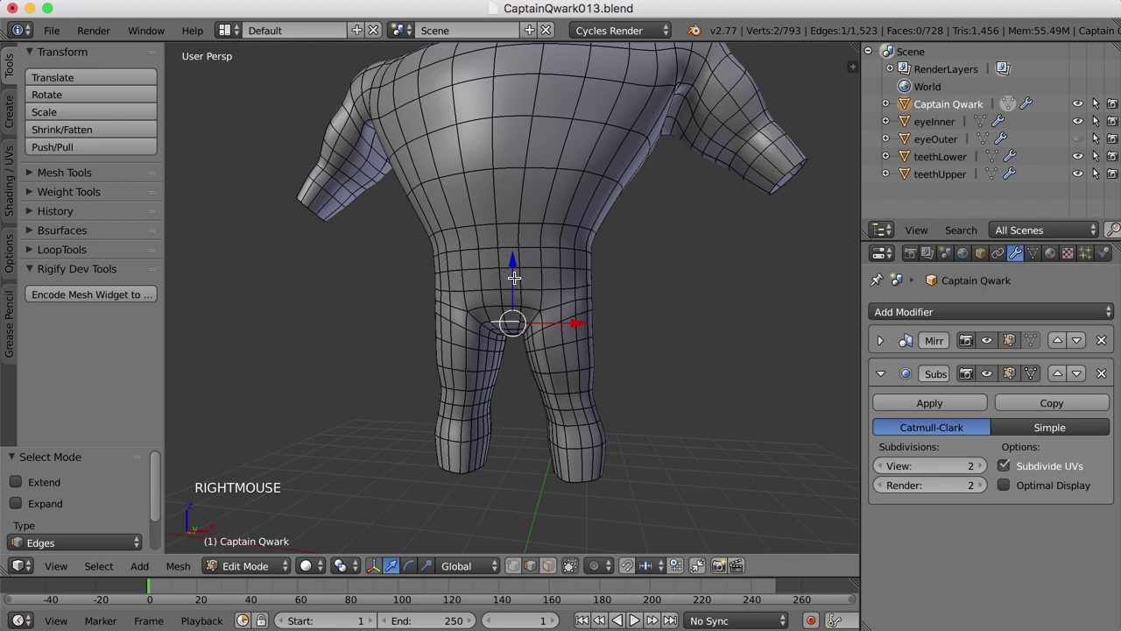
{"action": "left_click", "coordinate": [516, 255]}
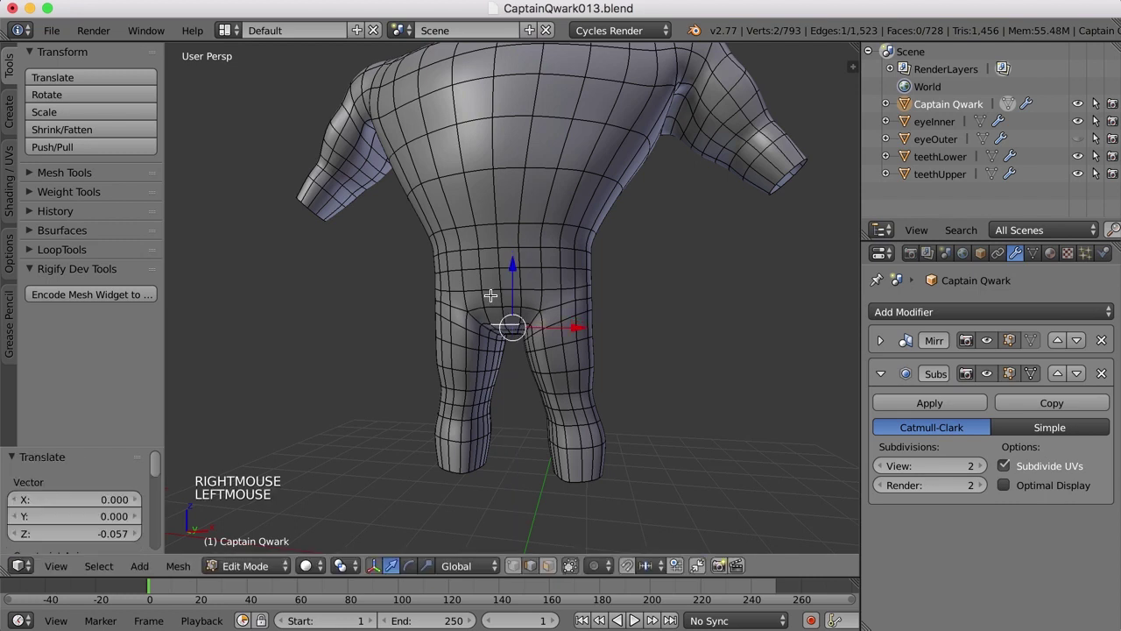
{"action": "right_click", "coordinate": [494, 299]}
{"action": "left_click", "coordinate": [515, 239]}
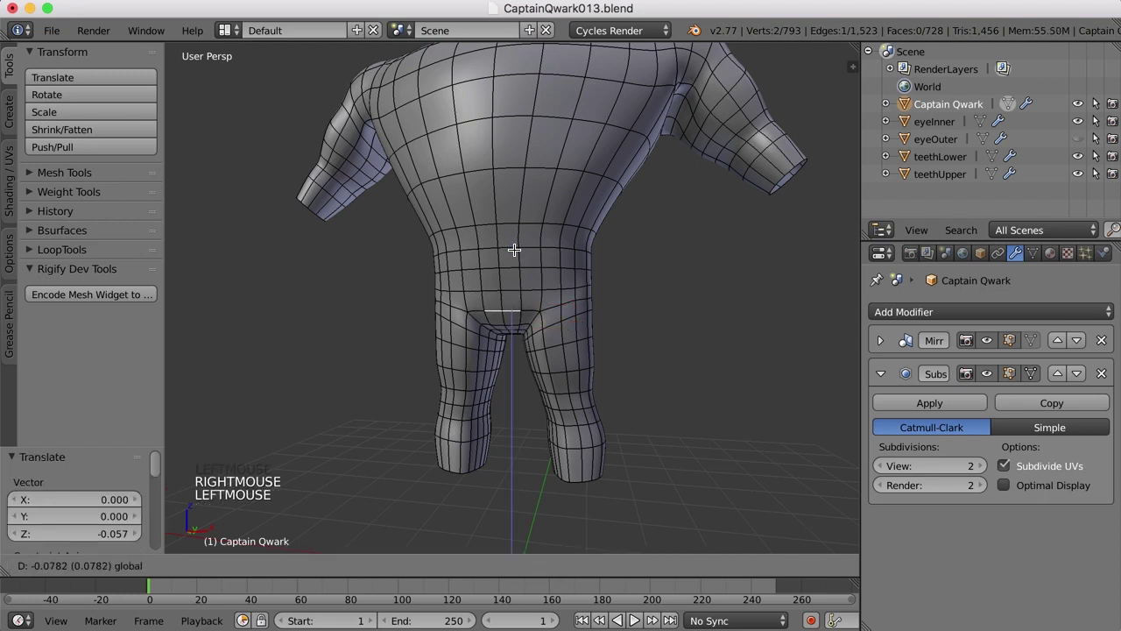
{"action": "scroll", "scroll_direction": "up", "scroll_amount": 3}
{"action": "right_click", "coordinate": [551, 323]}
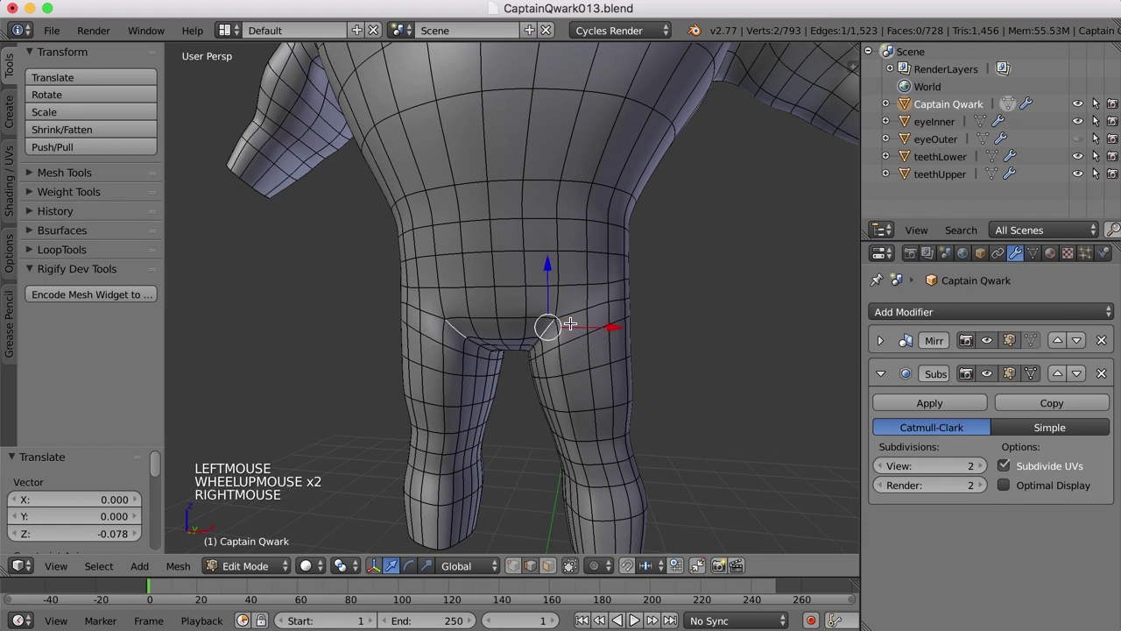
{"action": "key", "text": "ctrl+Tab"}
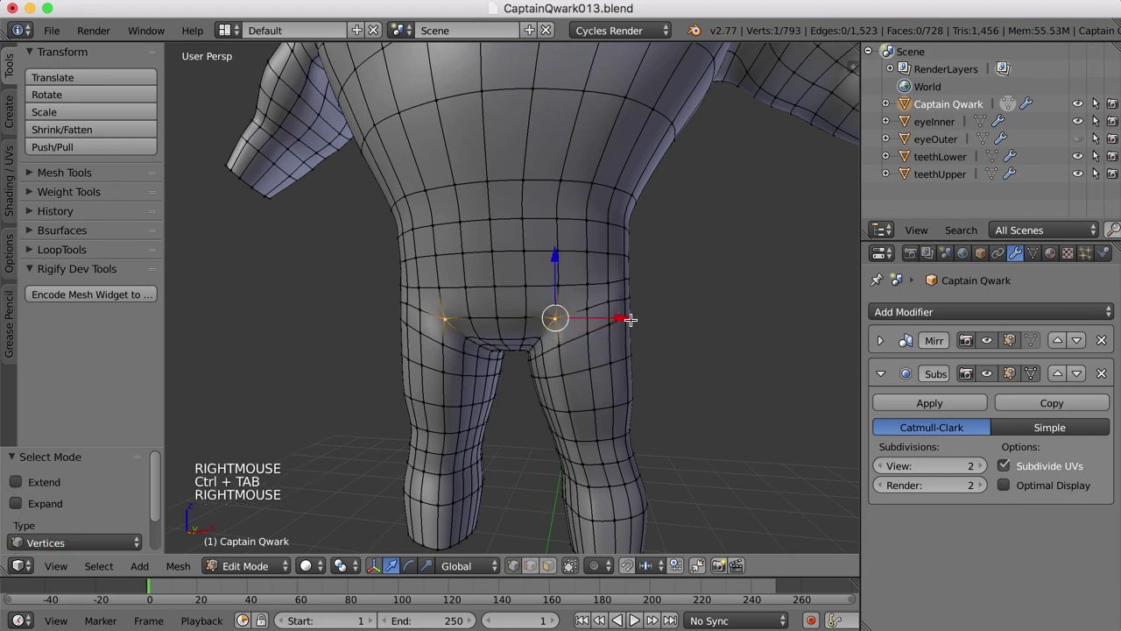